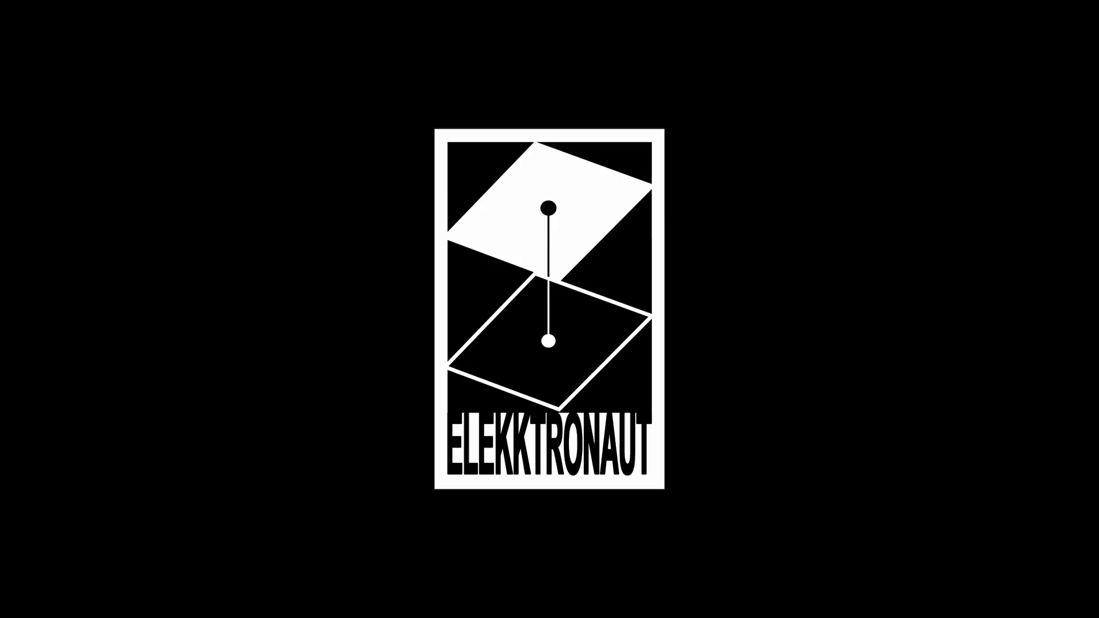
# - Play the finished tut_65_ar_particle_cloud project and show the particle render as the network background
pyautogui.press('space')
pyautogui.write('pp')
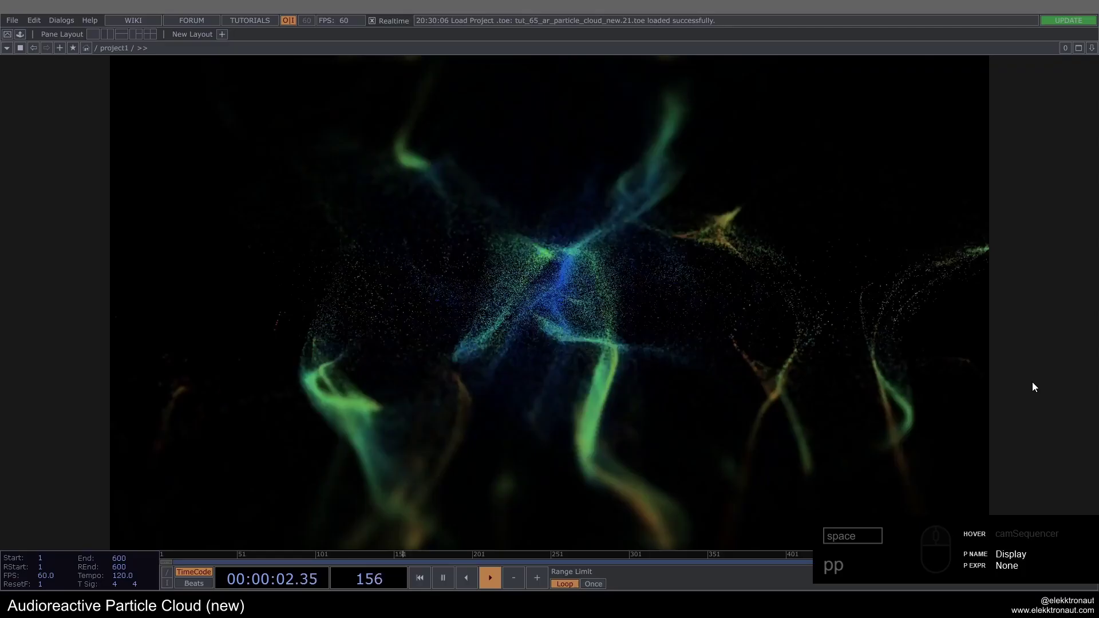
# - Browse the example network, inspecting particlesGpu and the camSequencer camera component
pyautogui.click(443, 149)
pyautogui.click(364, 271)
pyautogui.middleClick(404, 165)
pyautogui.click(404, 158)
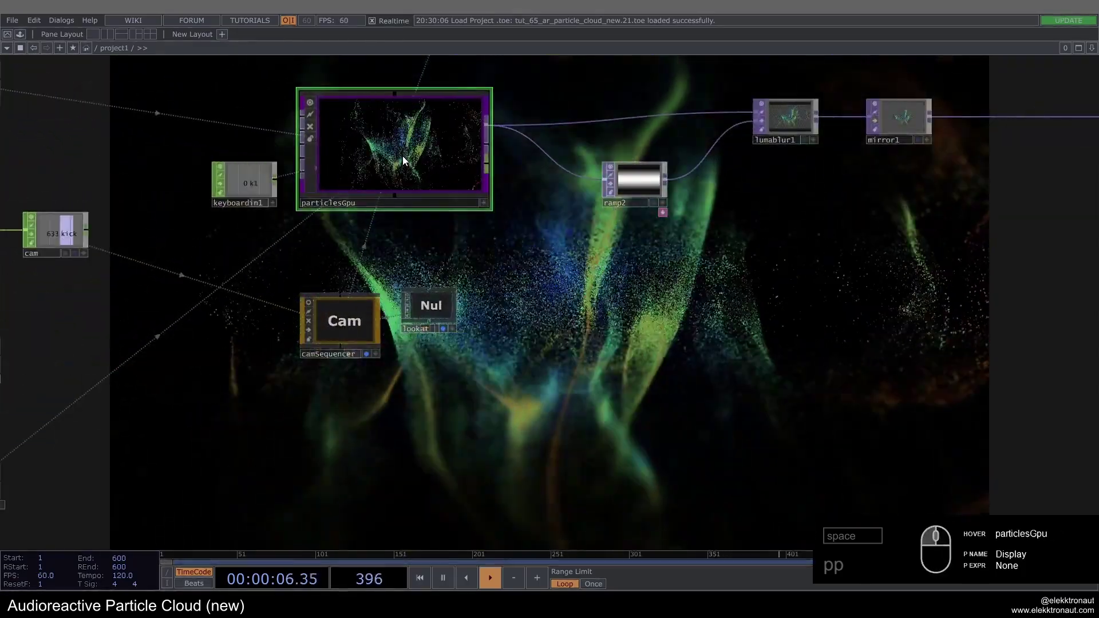
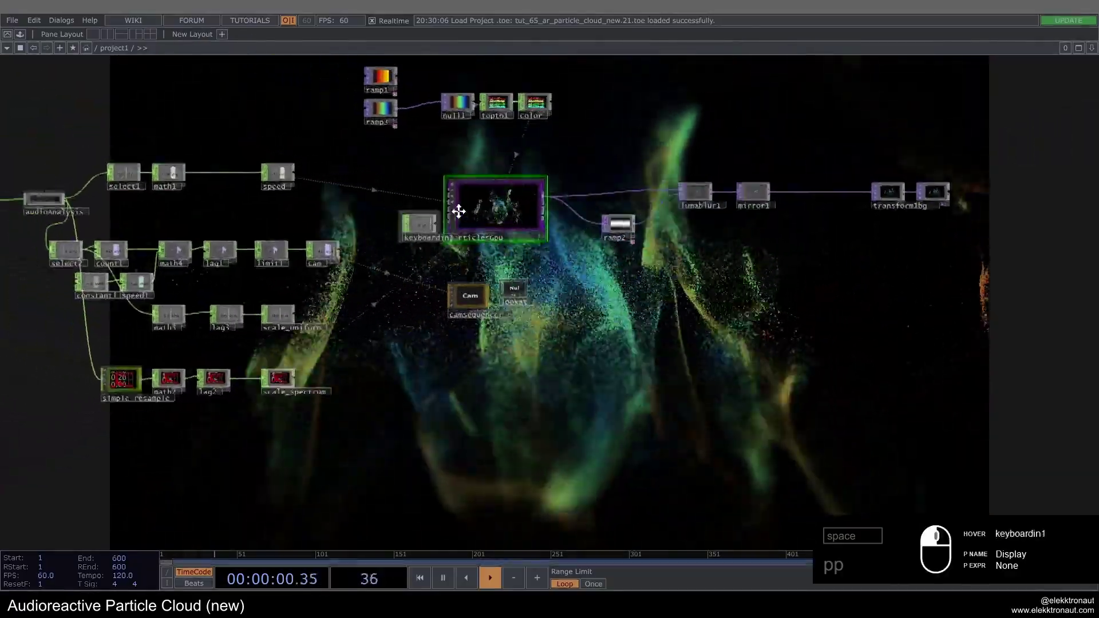
pyautogui.click(185, 209)
pyautogui.rightClick(81, 156)
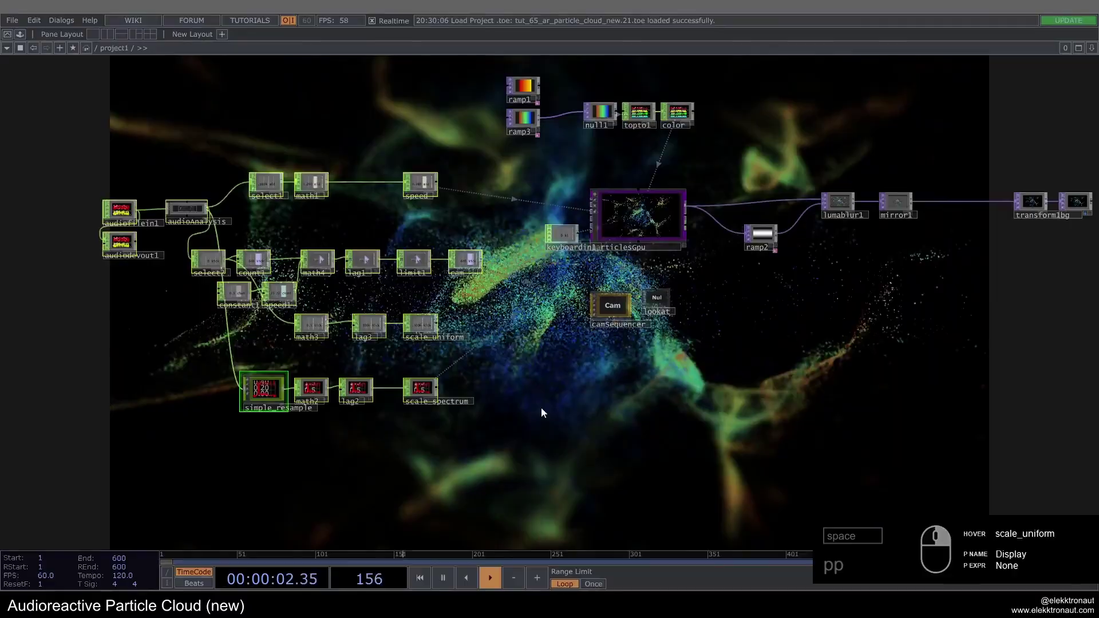
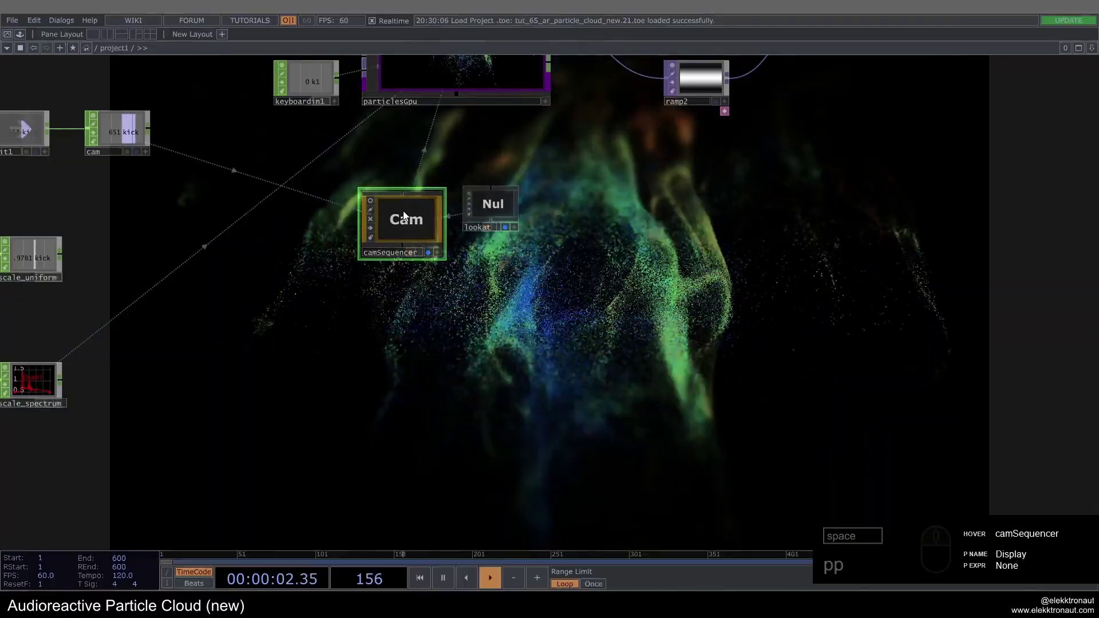
pyautogui.click(272, 329)
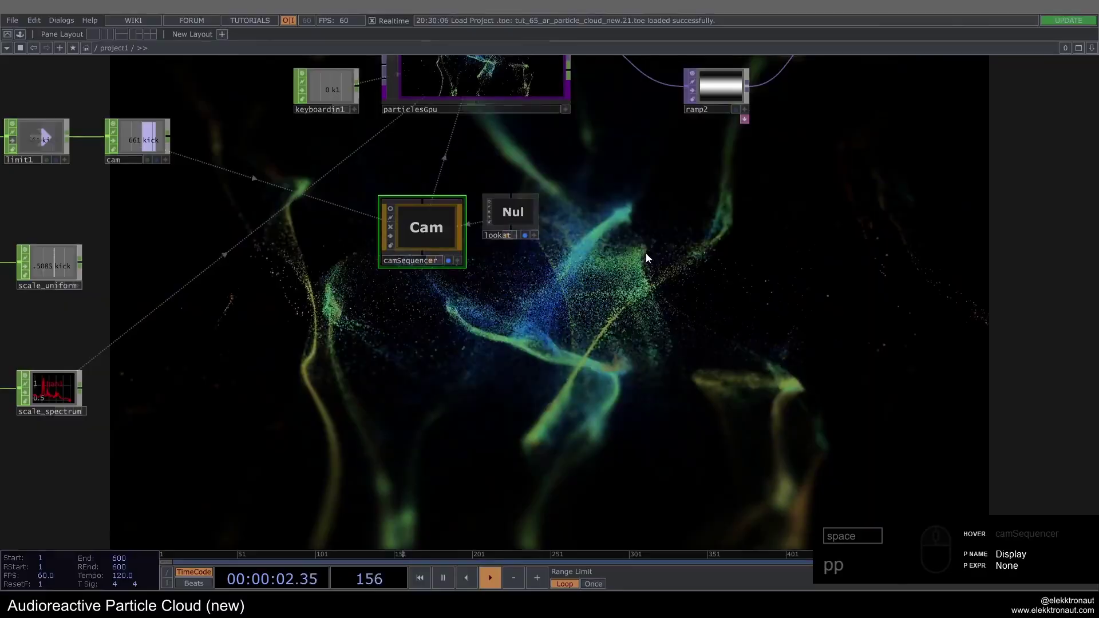
# - Box-select and delete every operator except audiofilein1 and audiodevout1
pyautogui.click(504, 259)
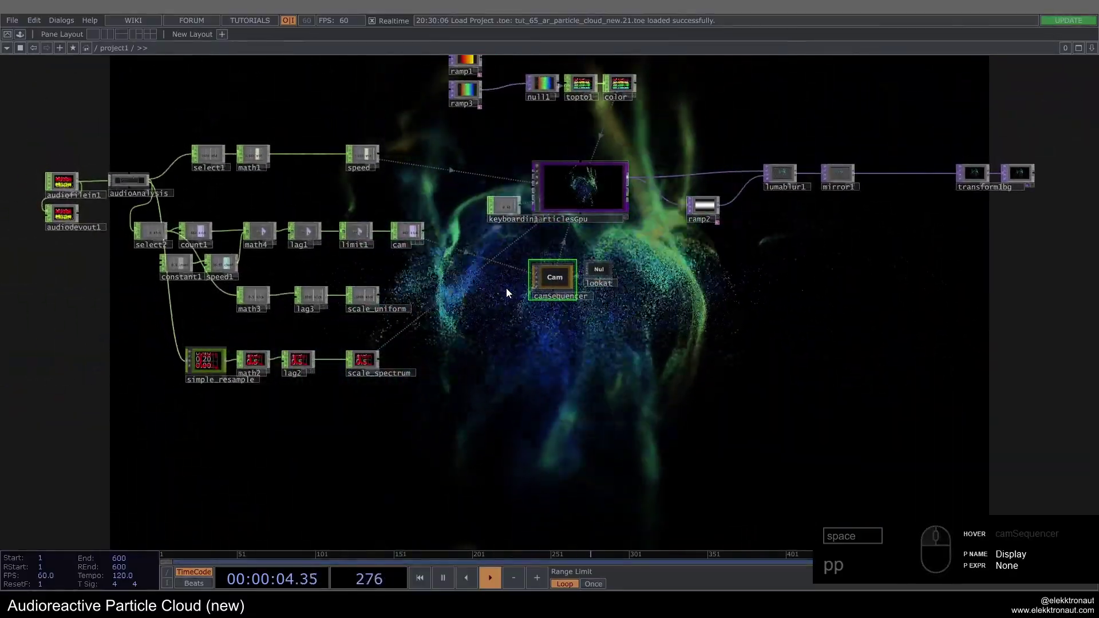
pyautogui.moveTo(703, 368); pyautogui.dragTo(692, 325)
pyautogui.click(691, 321)
pyautogui.click(656, 342)
pyautogui.moveTo(166, 163); pyautogui.dragTo(210, 138)
# - Show audiofilein1's parameters and expand Derivative > Tools in the Palette browser
pyautogui.moveTo(210, 138); pyautogui.dragTo(881, 430)
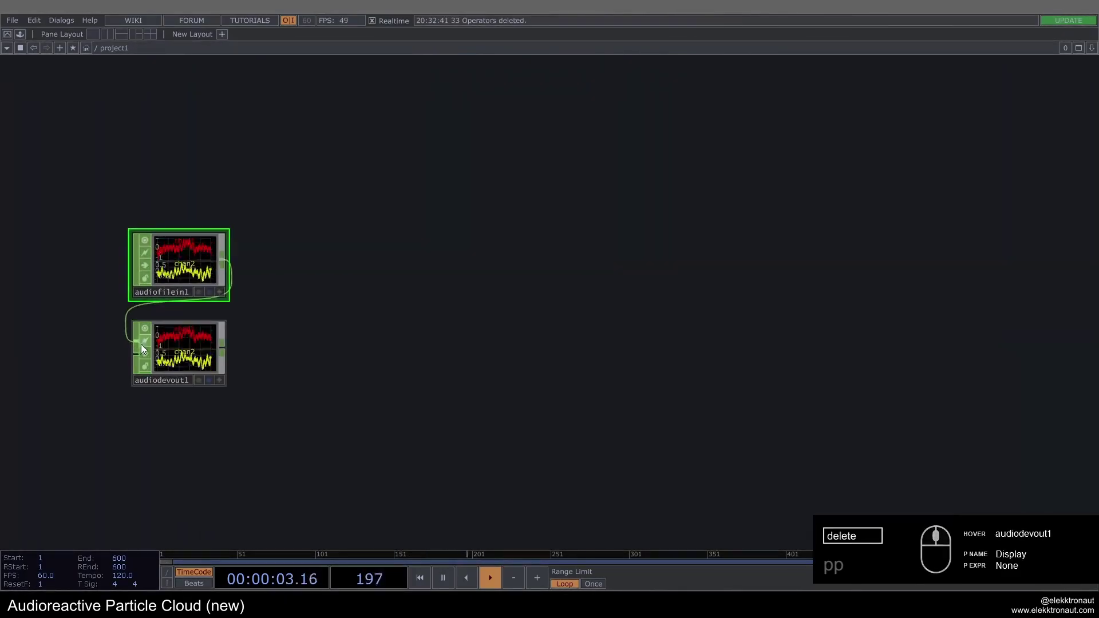
pyautogui.moveTo(147, 355); pyautogui.dragTo(179, 298)
pyautogui.moveTo(178, 267); pyautogui.dragTo(291, 253)
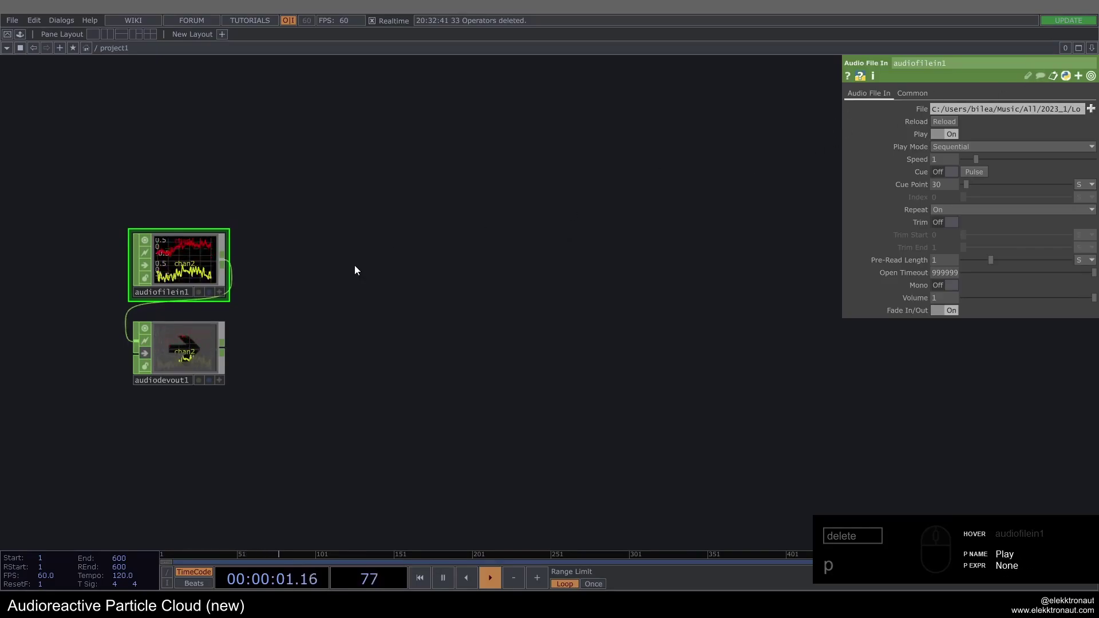
# - Drop an audioAnalysis and a particlesGpu component from the Palette into the network
pyautogui.moveTo(435, 226); pyautogui.dragTo(51, 286)
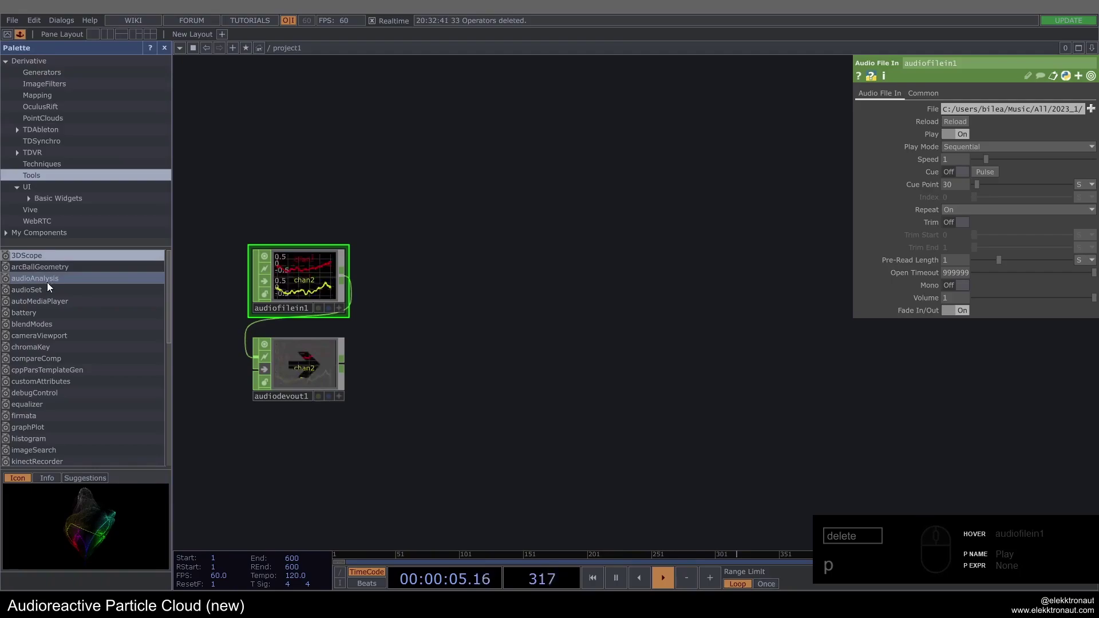
pyautogui.moveTo(44, 282); pyautogui.dragTo(88, 360)
pyautogui.click(90, 353)
pyautogui.moveTo(91, 348); pyautogui.dragTo(418, 381)
pyautogui.click(465, 369)
pyautogui.moveTo(61, 292); pyautogui.dragTo(111, 187)
pyautogui.moveTo(112, 188); pyautogui.dragTo(71, 222)
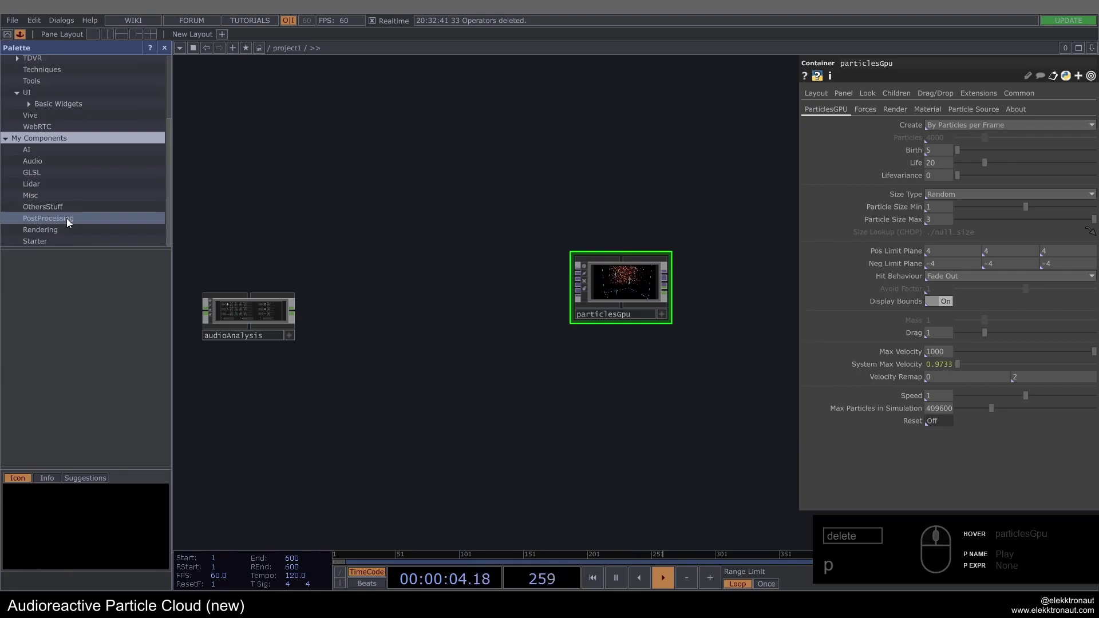
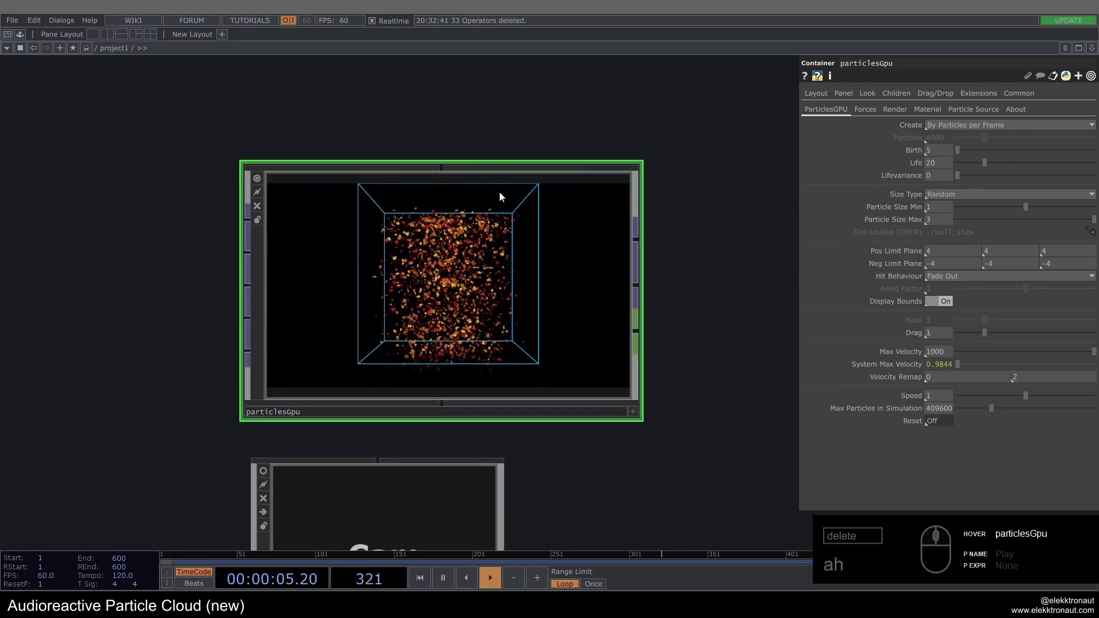
# - Enlarge particlesGpu, review its Particle Source page and switch to the Render page
pyautogui.moveTo(946, 303); pyautogui.dragTo(995, 107)
pyautogui.moveTo(969, 112); pyautogui.dragTo(751, 148)
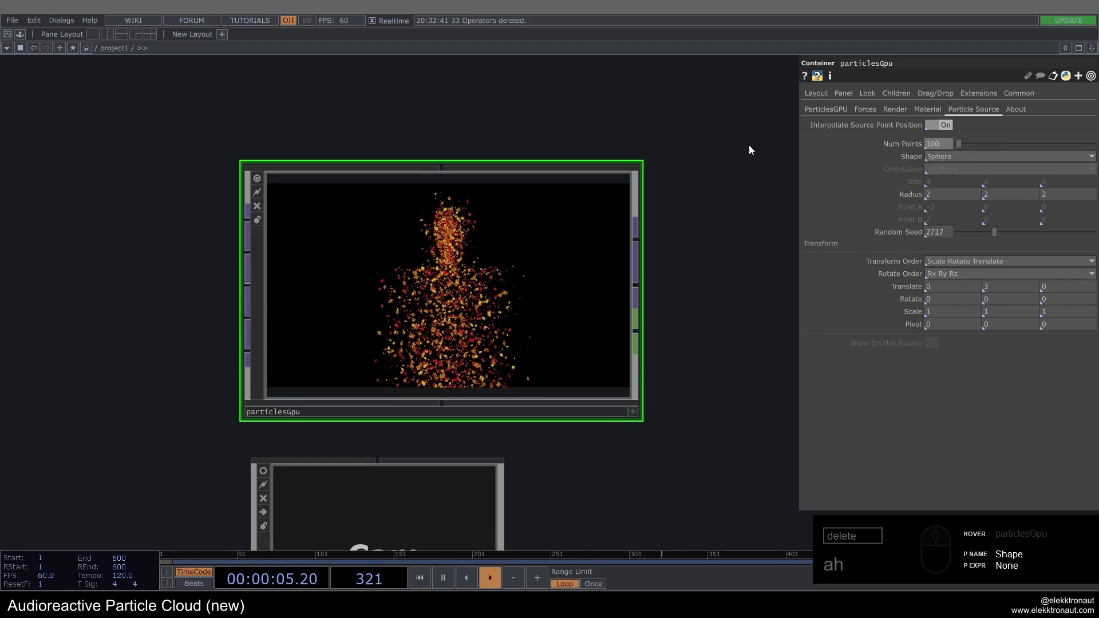
pyautogui.moveTo(542, 269); pyautogui.dragTo(842, 142)
pyautogui.moveTo(934, 158); pyautogui.dragTo(939, 251)
pyautogui.moveTo(563, 447); pyautogui.dragTo(515, 370)
pyautogui.middleClick(515, 371)
pyautogui.moveTo(368, 435); pyautogui.dragTo(349, 332)
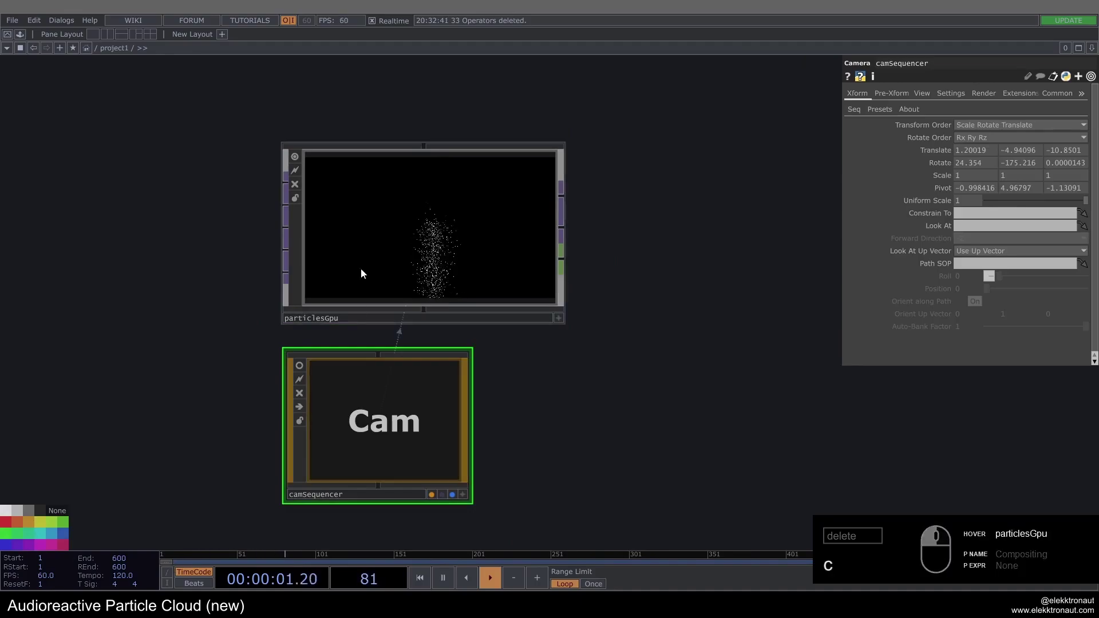
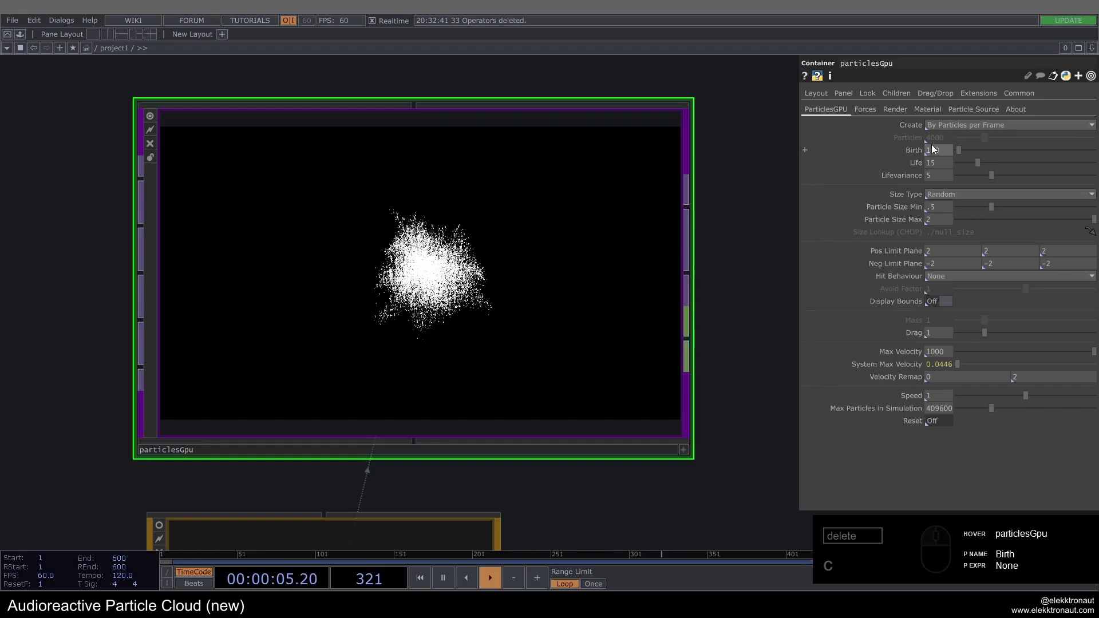
# - Set Birth to 1000 and Turbulence to 0.4 / 0.2 / 0.3 on the Forces page
pyautogui.click(422, 284)
pyautogui.moveTo(427, 279); pyautogui.dragTo(677, 446)
pyautogui.write('ah')
pyautogui.moveTo(686, 449); pyautogui.dragTo(859, 113)
pyautogui.moveTo(868, 112); pyautogui.dragTo(943, 326)
pyautogui.moveTo(1012, 325); pyautogui.dragTo(900, 327)
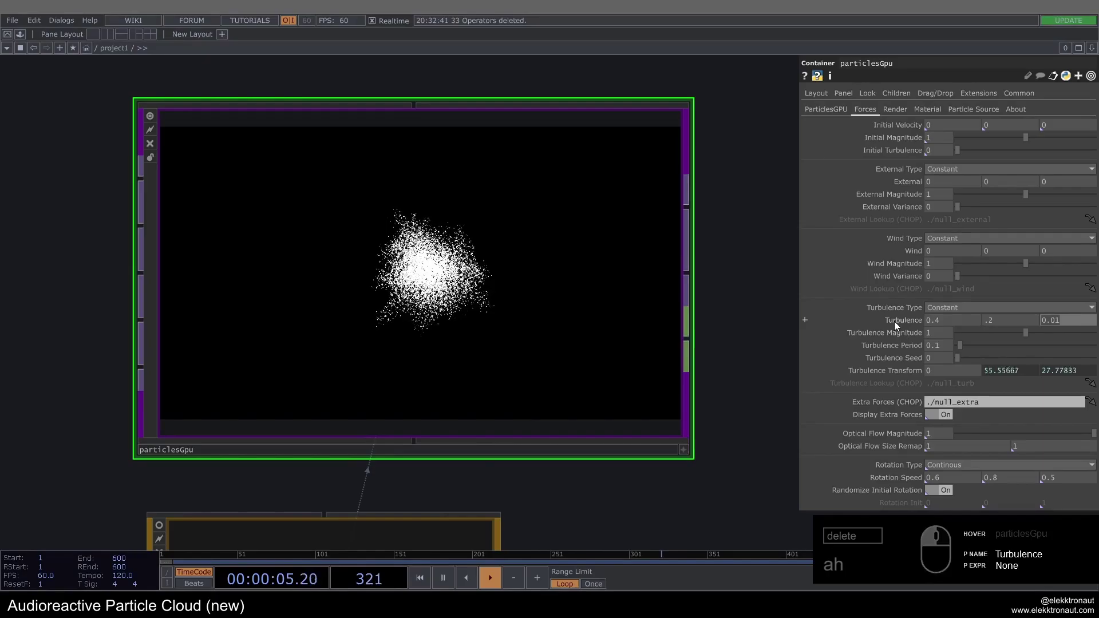
pyautogui.moveTo(946, 347); pyautogui.dragTo(655, 245)
pyautogui.click(828, 112)
pyautogui.click(948, 156)
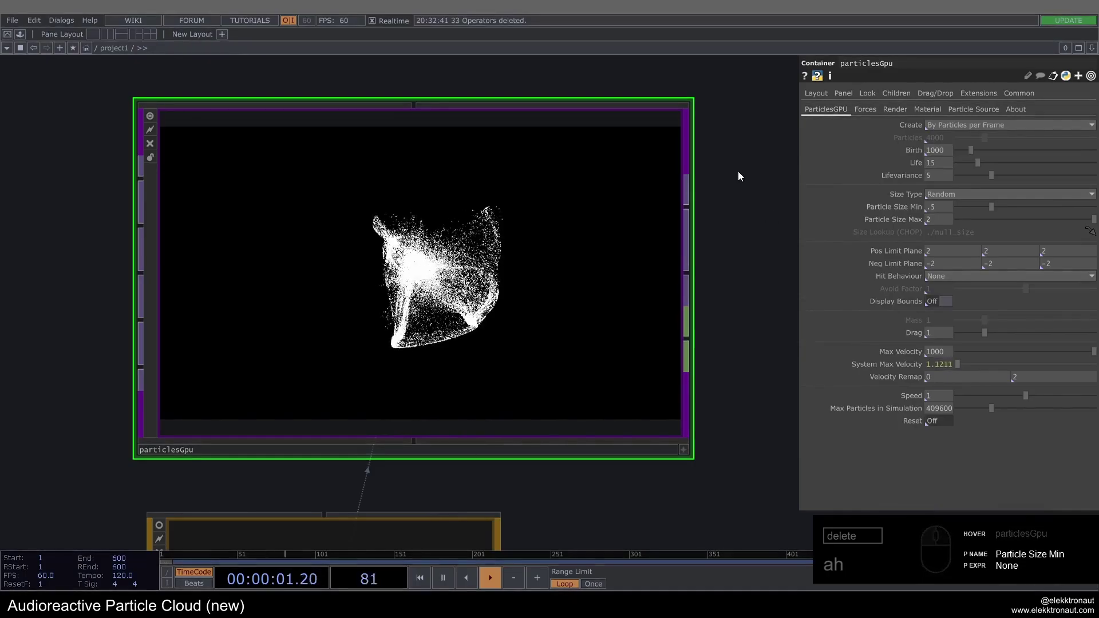
# - Set turbulence Period 2, Seed 24, and absTime.seconds expressions on the Turbulence Transform axes
pyautogui.moveTo(865, 113); pyautogui.dragTo(757, 174)
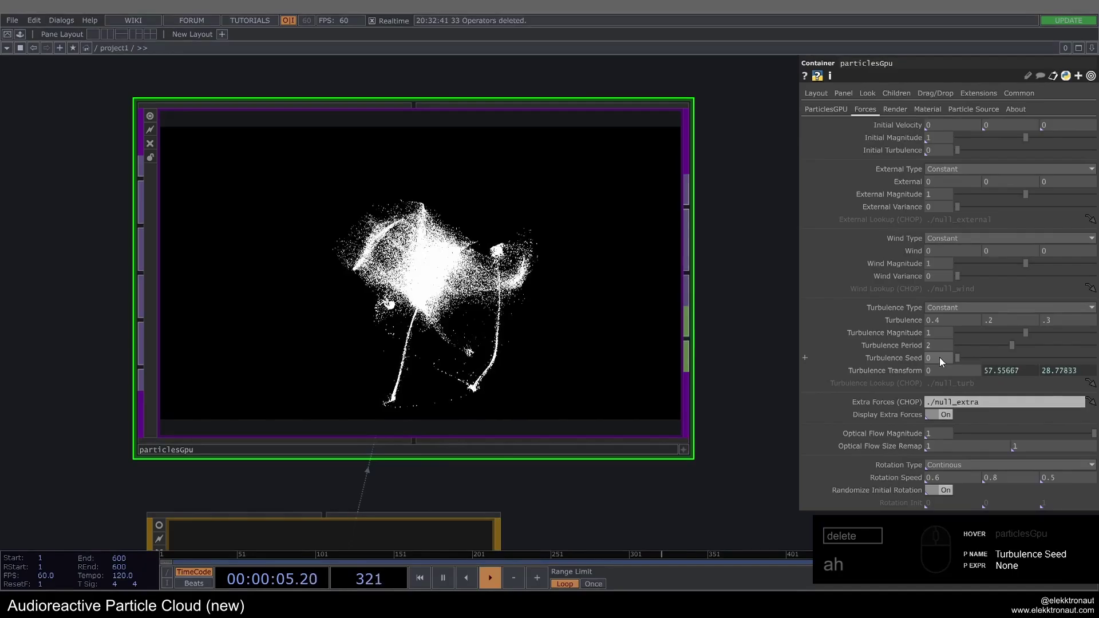
pyautogui.moveTo(943, 360); pyautogui.dragTo(892, 358)
pyautogui.click(903, 377)
pyautogui.moveTo(1034, 396); pyautogui.dragTo(990, 406)
pyautogui.moveTo(1029, 414); pyautogui.dragTo(991, 401)
pyautogui.click(988, 410)
pyautogui.moveTo(973, 404); pyautogui.dragTo(974, 403)
pyautogui.moveTo(907, 389); pyautogui.dragTo(852, 393)
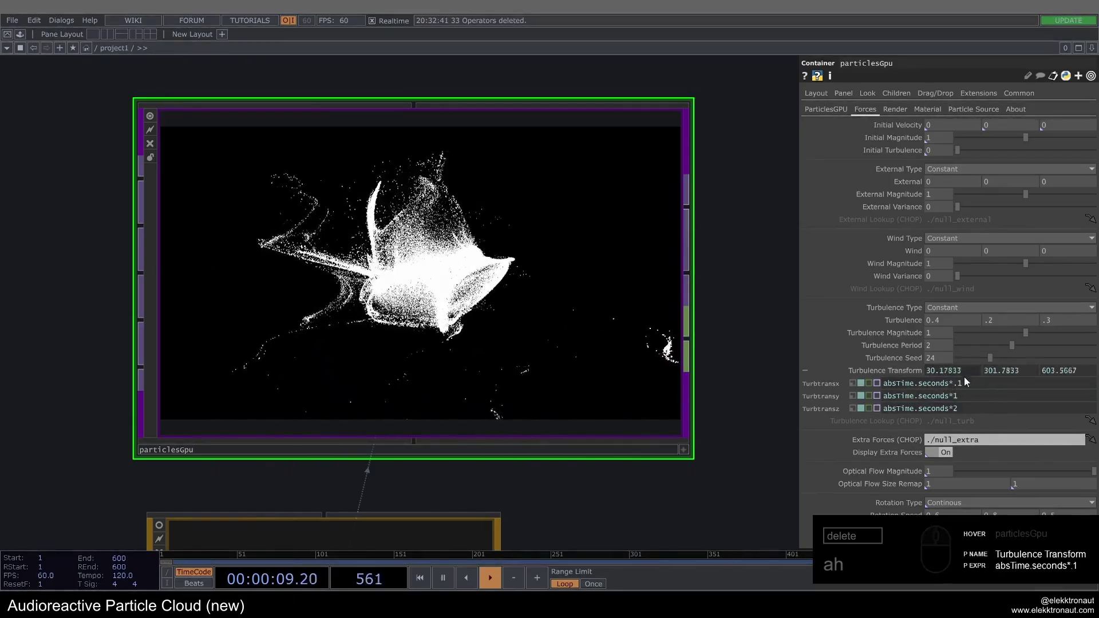
pyautogui.click(915, 374)
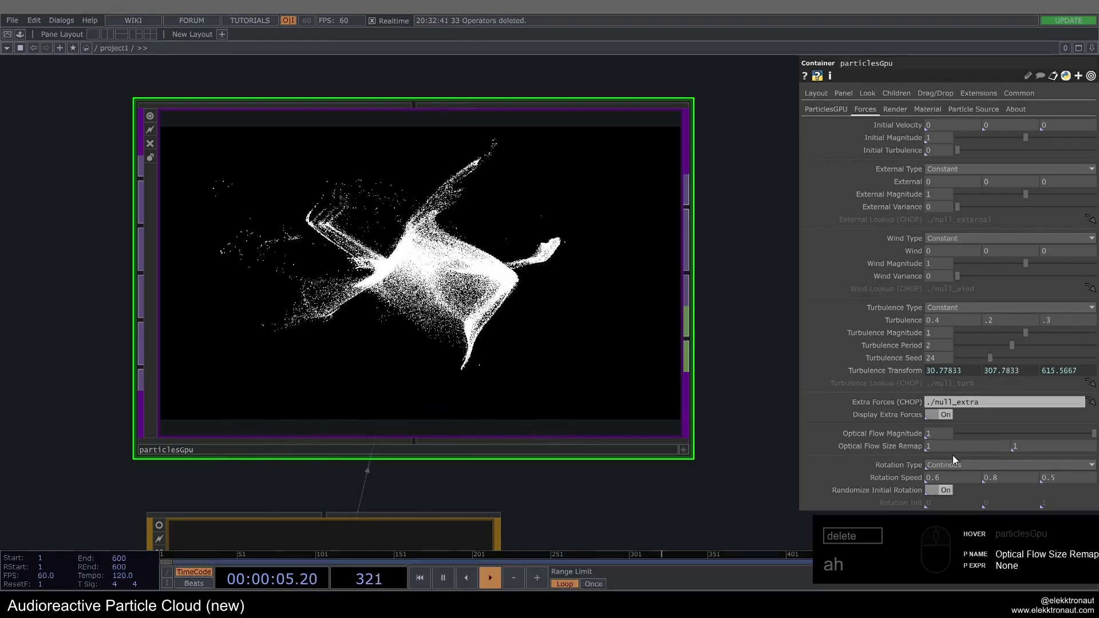
# - Set Rotation Type to Face Camera and return to the main emission settings
pyautogui.click(952, 469)
pyautogui.click(955, 508)
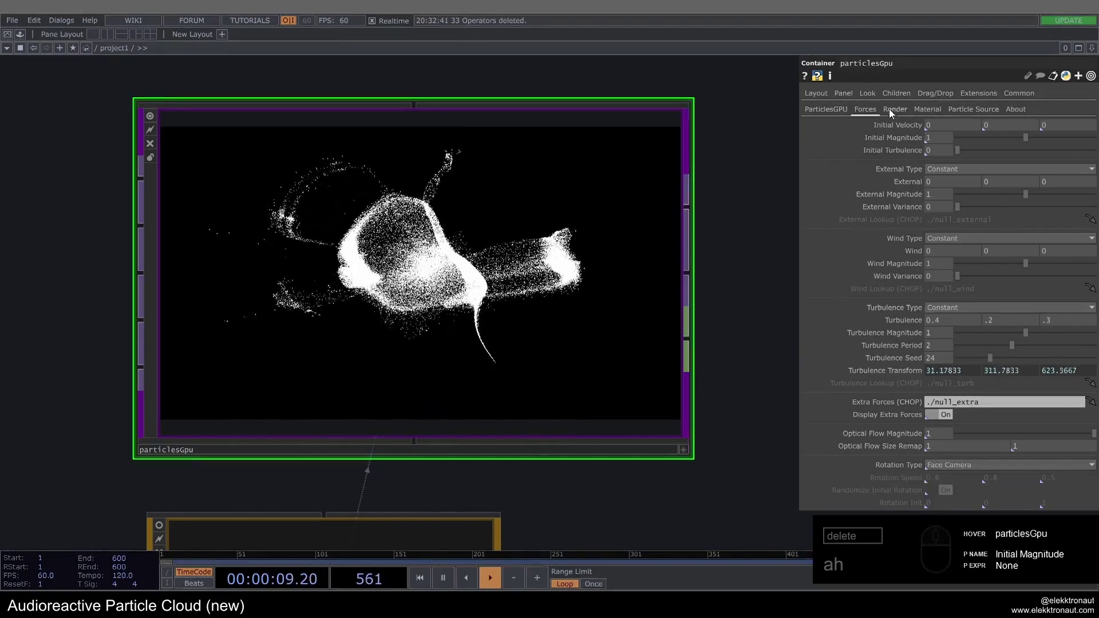
pyautogui.click(893, 108)
pyautogui.click(848, 112)
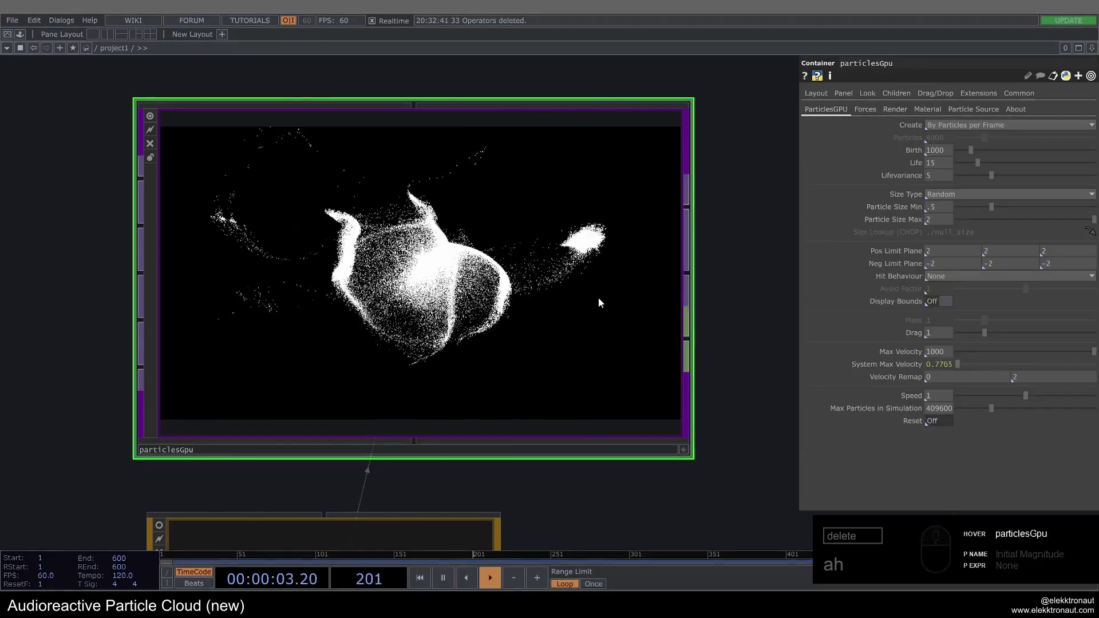
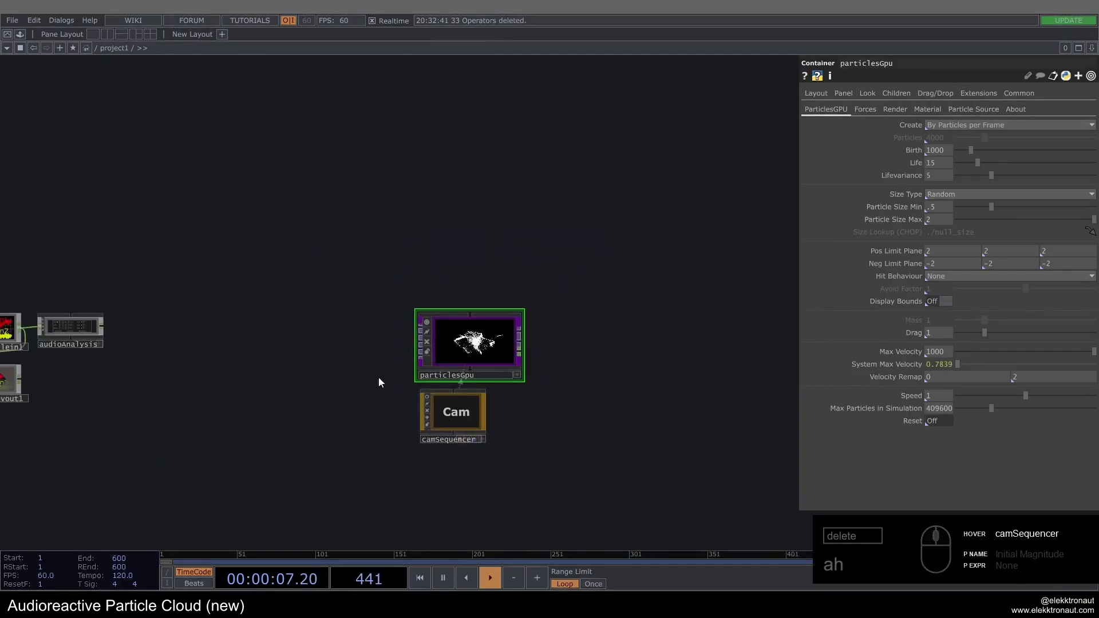
# - Route particlesGpu through a Transform TOP into a Null renamed bg
pyautogui.moveTo(641, 273); pyautogui.dragTo(387, 327)
pyautogui.rightClick(365, 311)
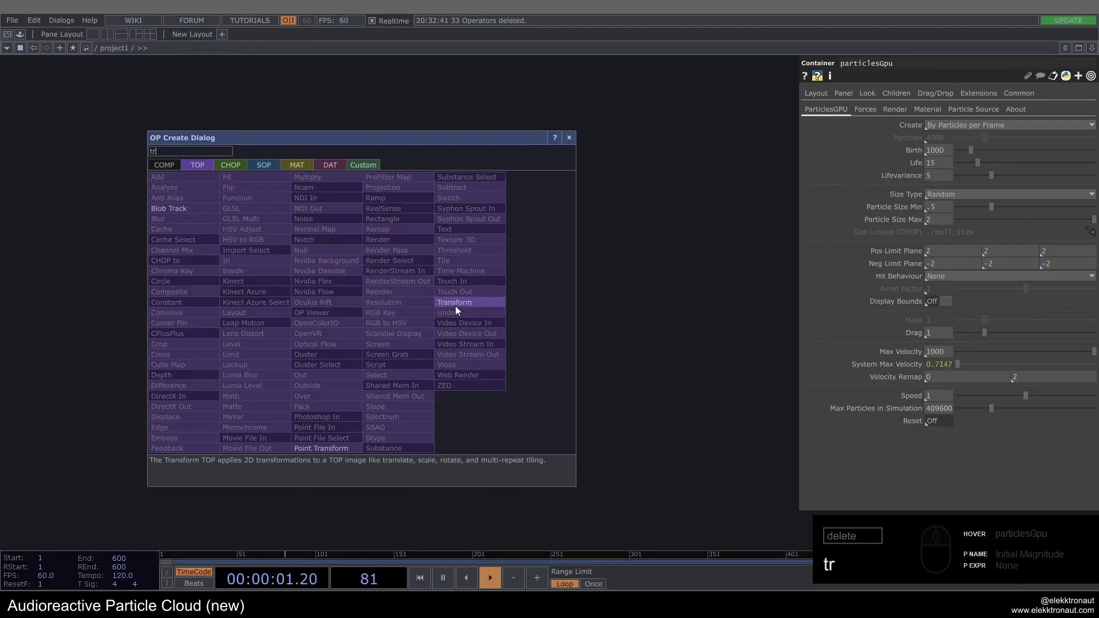
pyautogui.moveTo(458, 309); pyautogui.dragTo(539, 315)
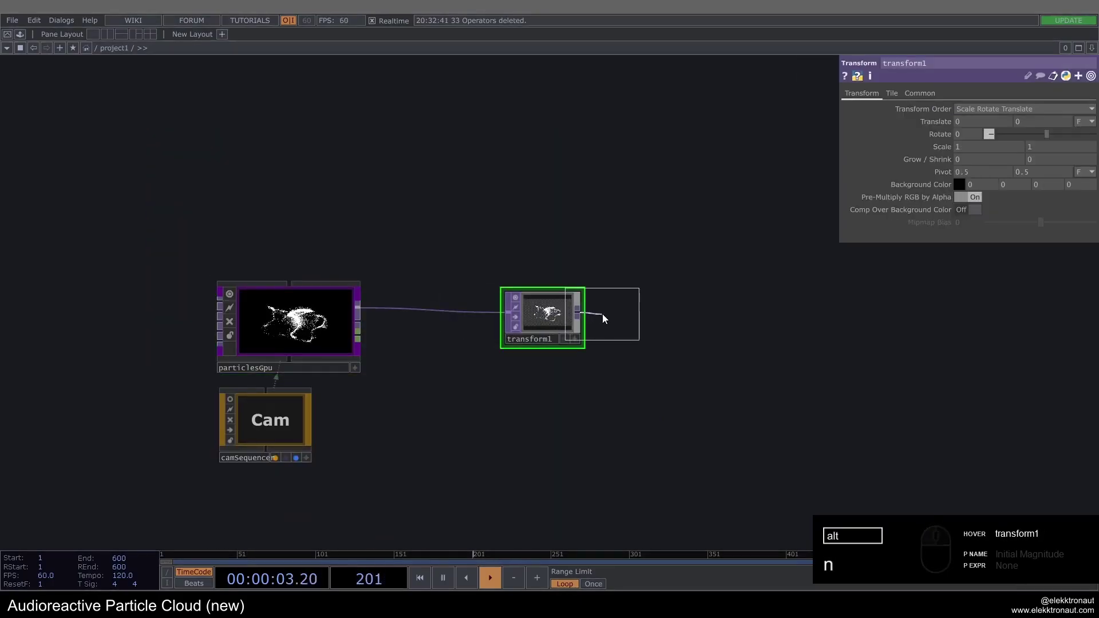
pyautogui.moveTo(646, 322); pyautogui.dragTo(549, 336)
pyautogui.click(548, 324)
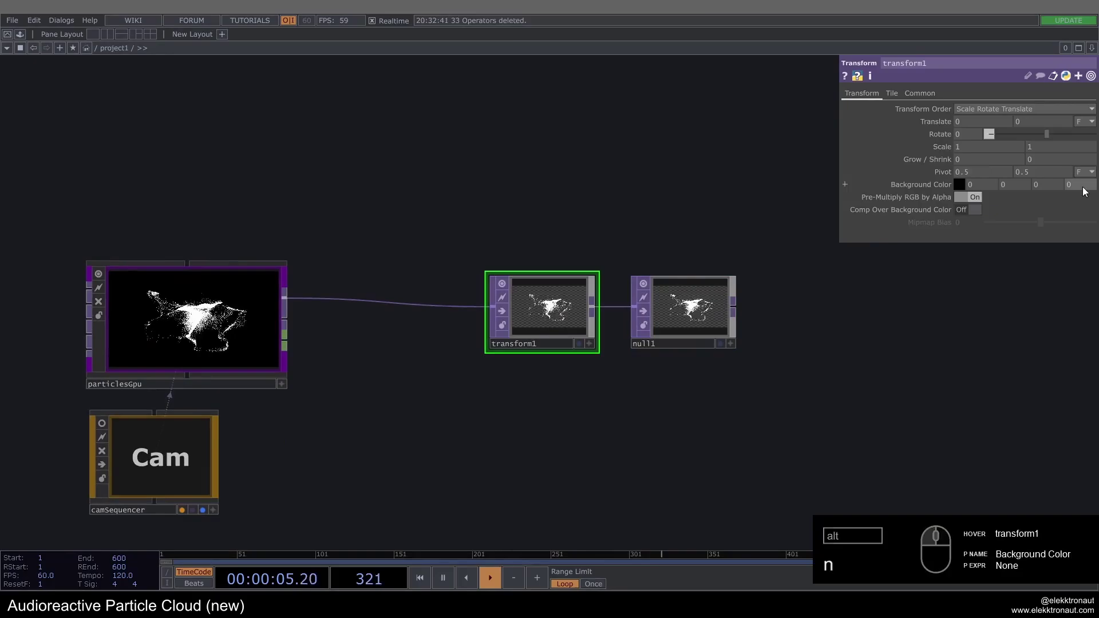
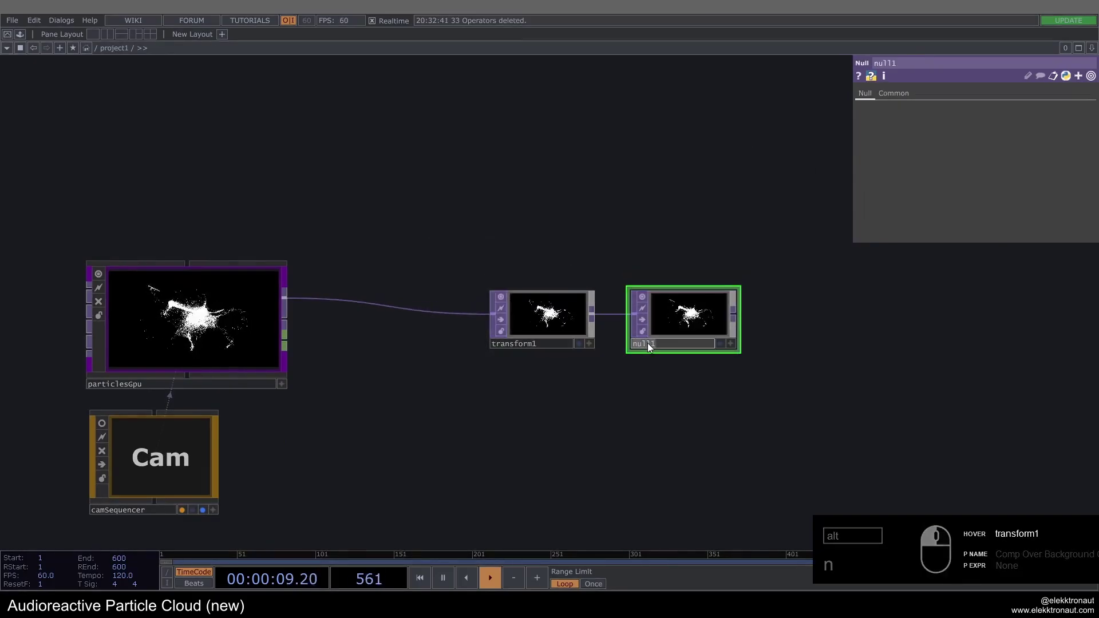
pyautogui.click(726, 348)
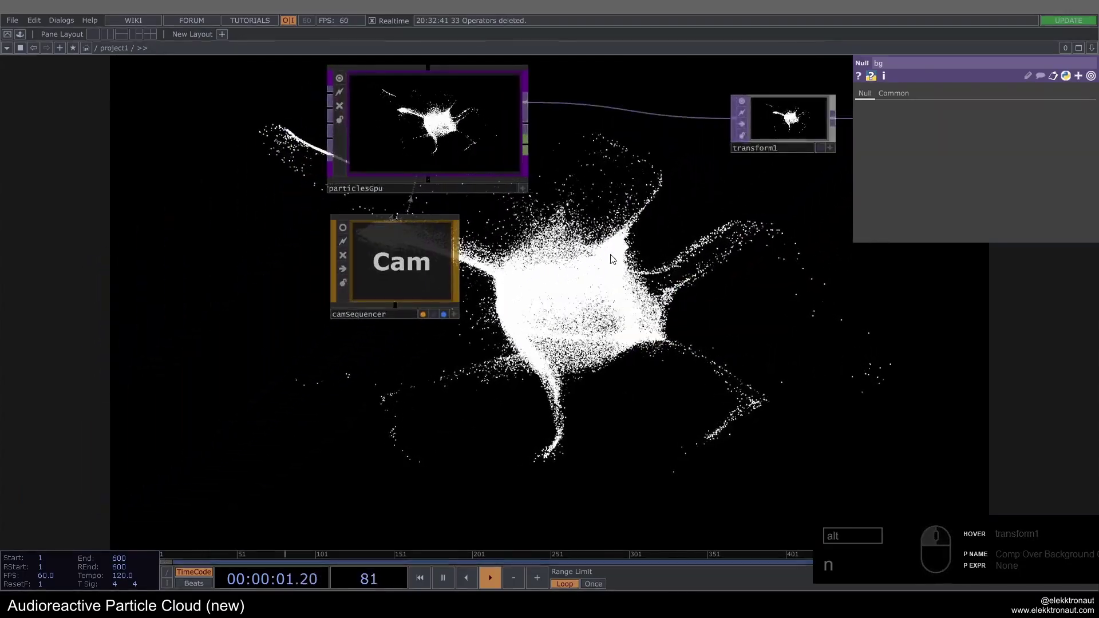
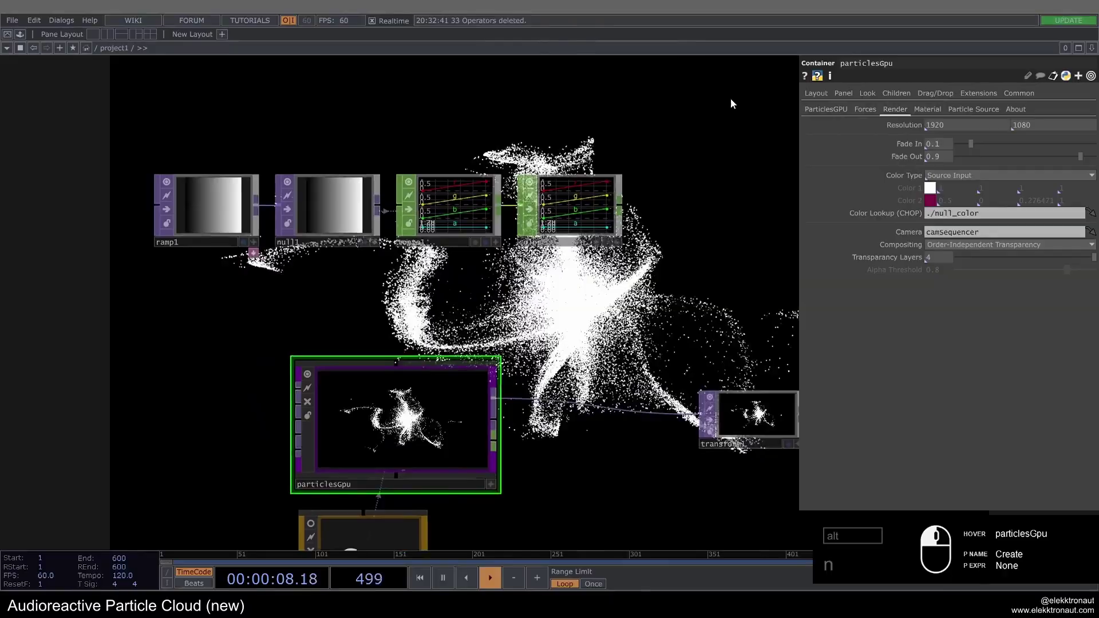
# - Point particlesGpu's colour lookup at the color CHOP and pick ramp1 to duplicate into a rainbow ramp2
pyautogui.moveTo(591, 200); pyautogui.dragTo(474, 325)
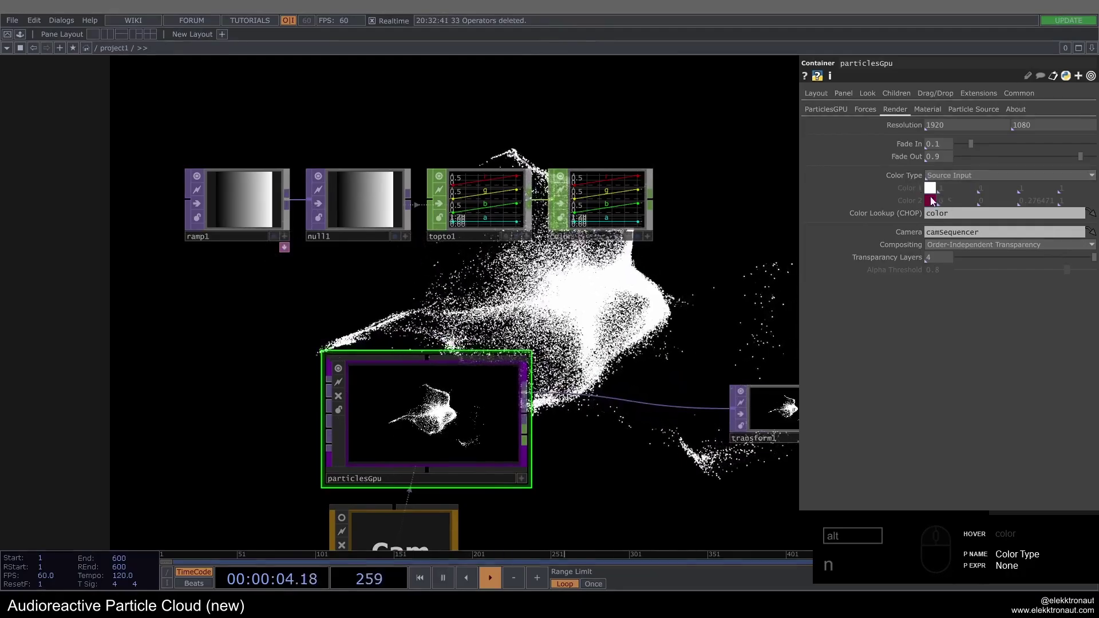
pyautogui.moveTo(341, 300); pyautogui.dragTo(445, 333)
pyautogui.middleClick(445, 333)
pyautogui.click(432, 340)
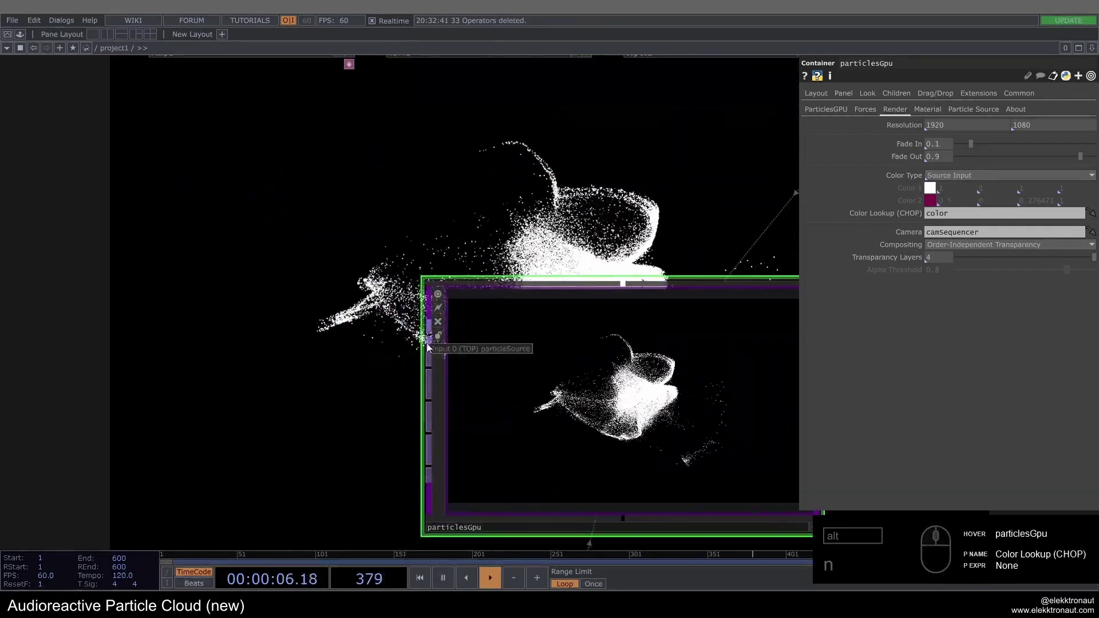
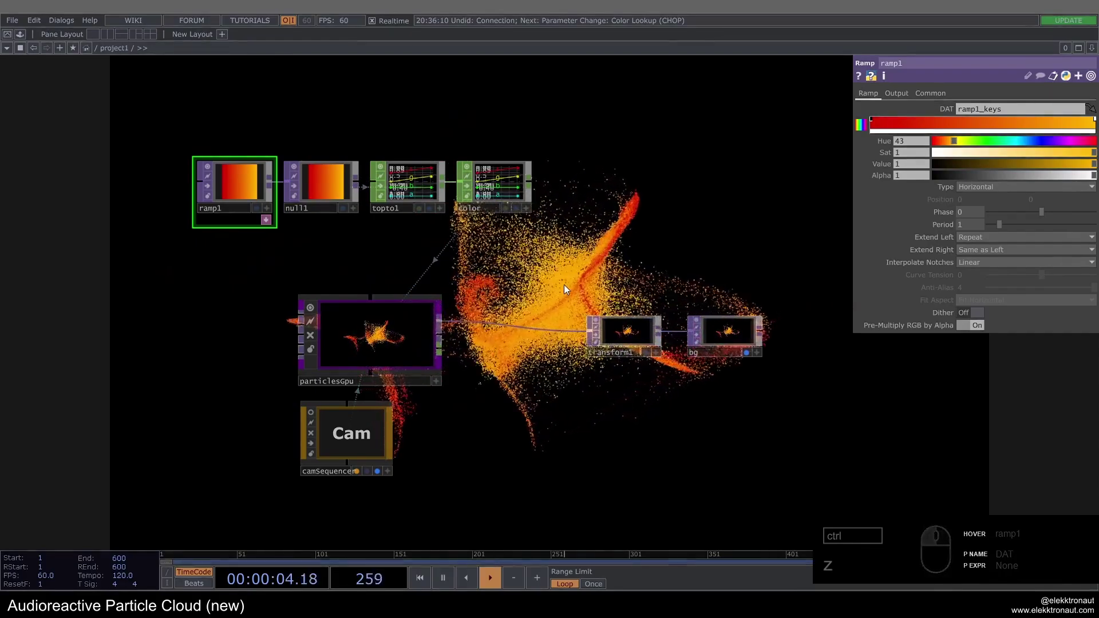
pyautogui.click(205, 321)
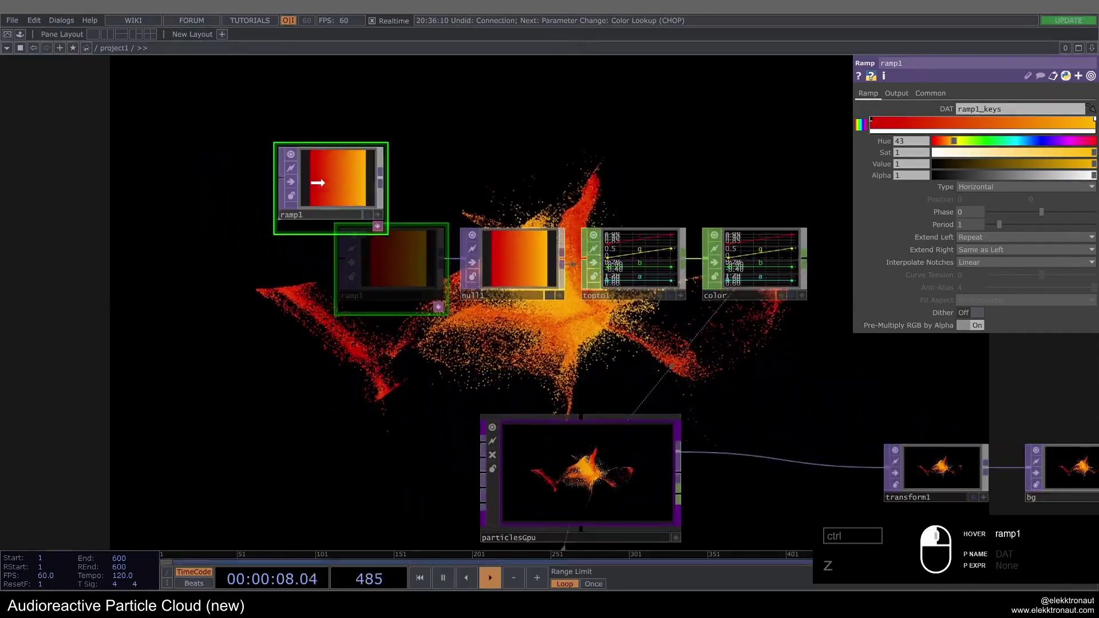
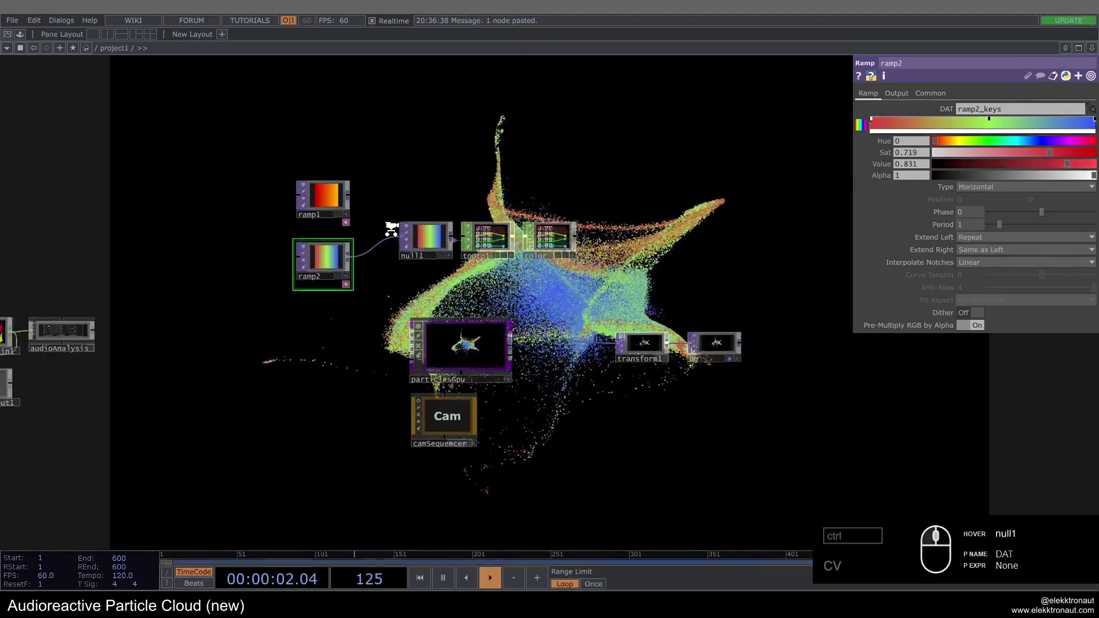
# - Rewire ramp1 into null1 so the particles return to the orange gradient
pyautogui.click(313, 173)
pyautogui.click(325, 293)
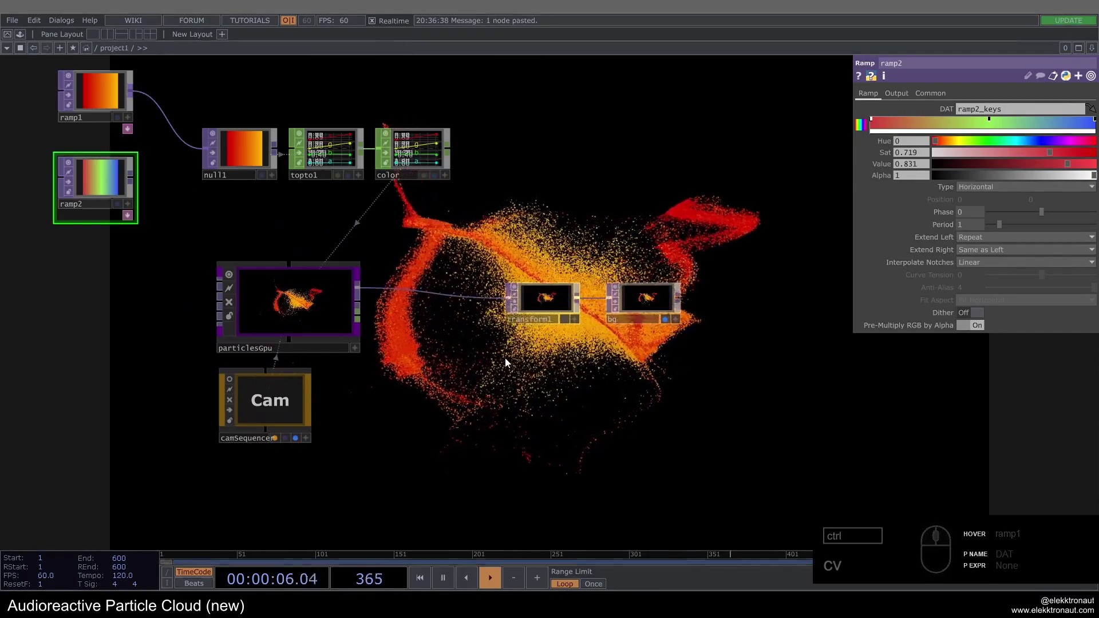
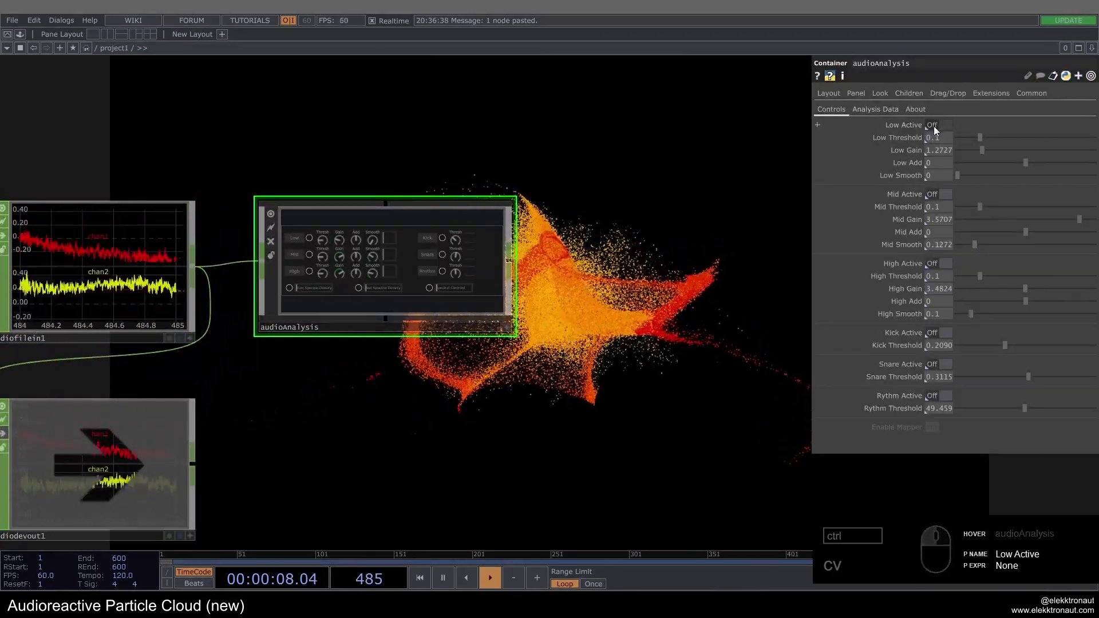
# - Enable Mid Active with threshold 0.02, gain 4 and smooth 0.4 in audioAnalysis
pyautogui.click(946, 196)
pyautogui.write('cv')
pyautogui.moveTo(944, 336); pyautogui.dragTo(941, 232)
pyautogui.moveTo(946, 216); pyautogui.dragTo(955, 242)
pyautogui.click(950, 245)
pyautogui.write('cv')
# - Enable Kick Active with threshold 0.45 and add two Select CHOPs after audioAnalysis
pyautogui.click(940, 350)
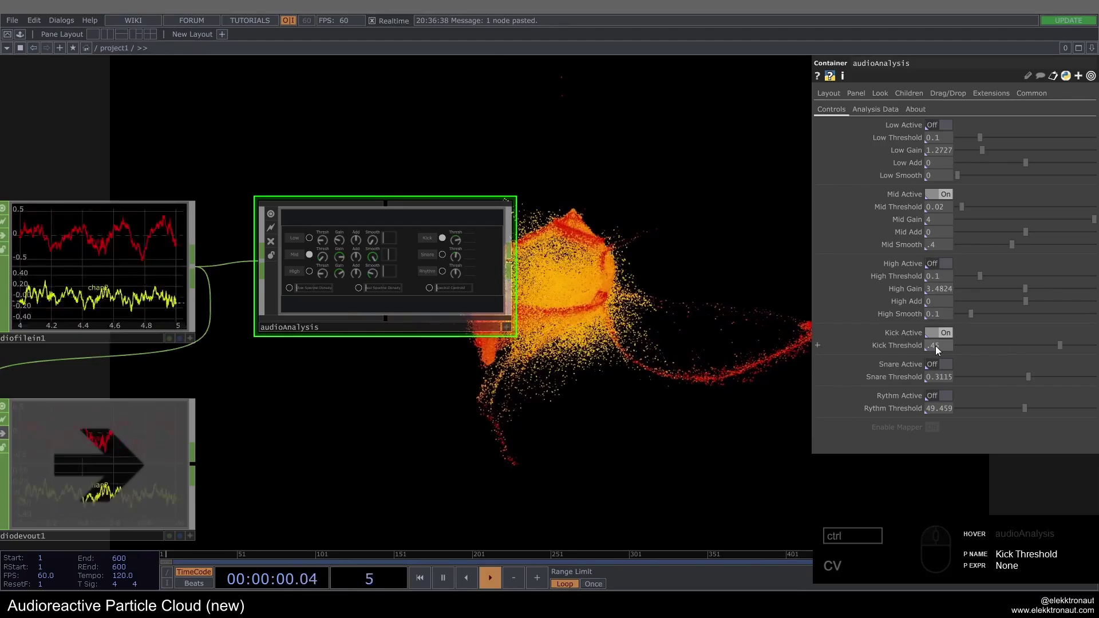
pyautogui.click(646, 230)
pyautogui.moveTo(417, 267); pyautogui.dragTo(339, 292)
pyautogui.click(468, 280)
pyautogui.moveTo(231, 282); pyautogui.dragTo(1006, 341)
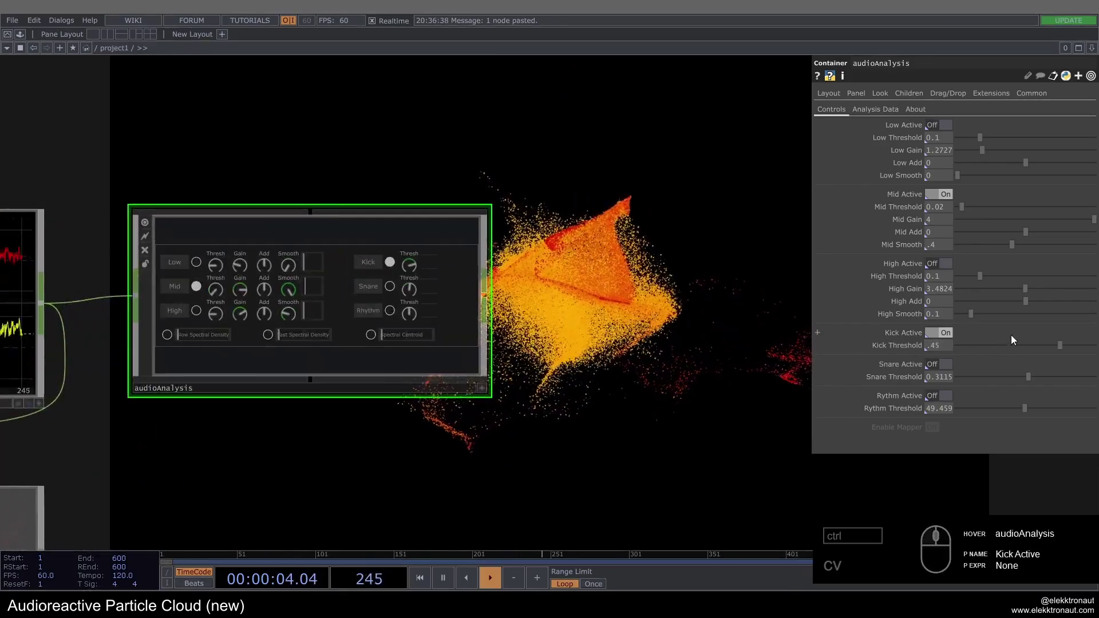
pyautogui.write('cvcv')
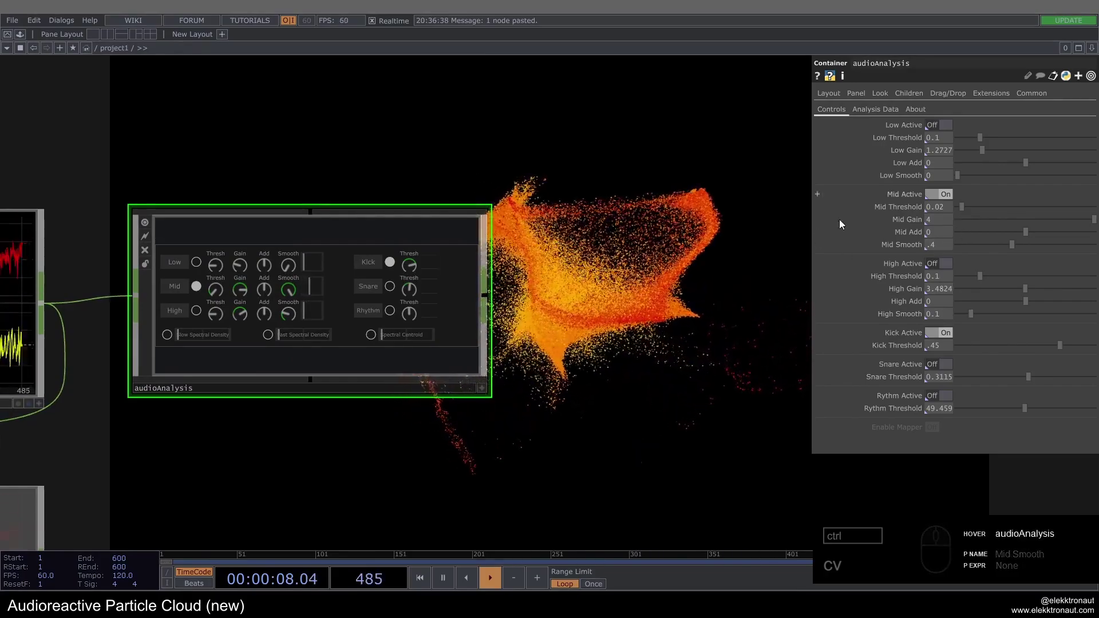
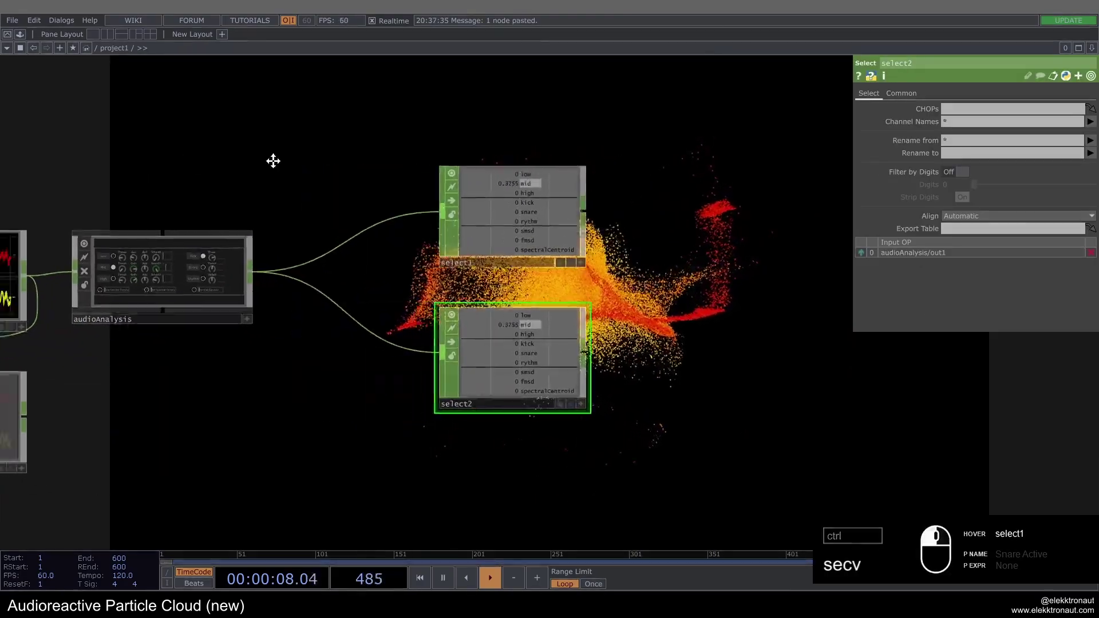
# - Inspect inside the audioAnalysis component and return to the main project network
pyautogui.moveTo(285, 186); pyautogui.dragTo(354, 256)
pyautogui.middleClick(358, 257)
pyautogui.click(387, 268)
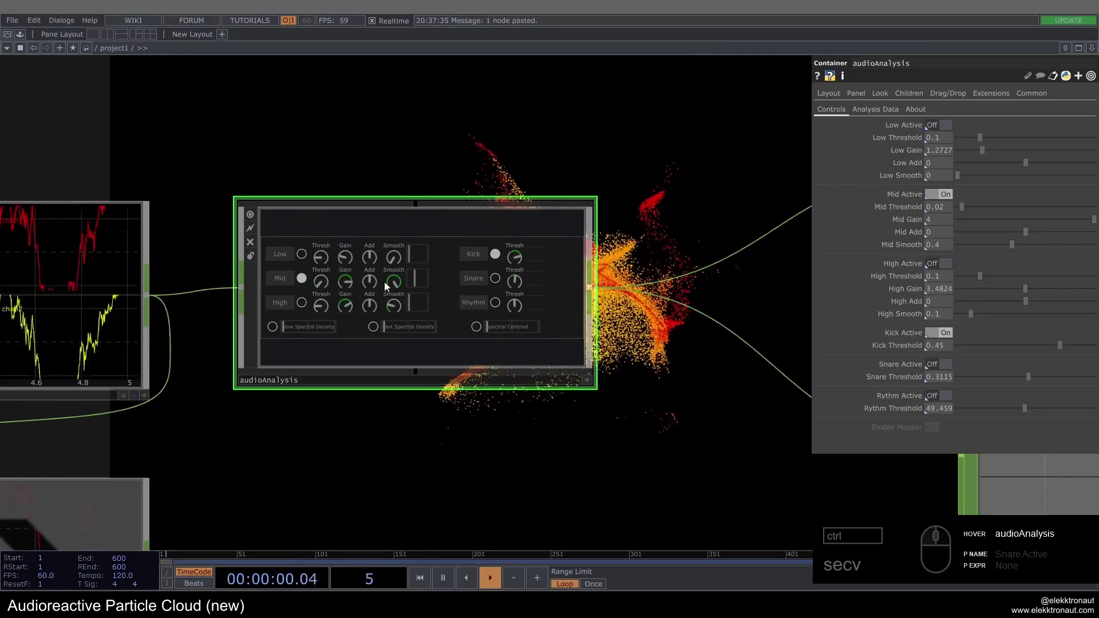
pyautogui.middleClick(449, 320)
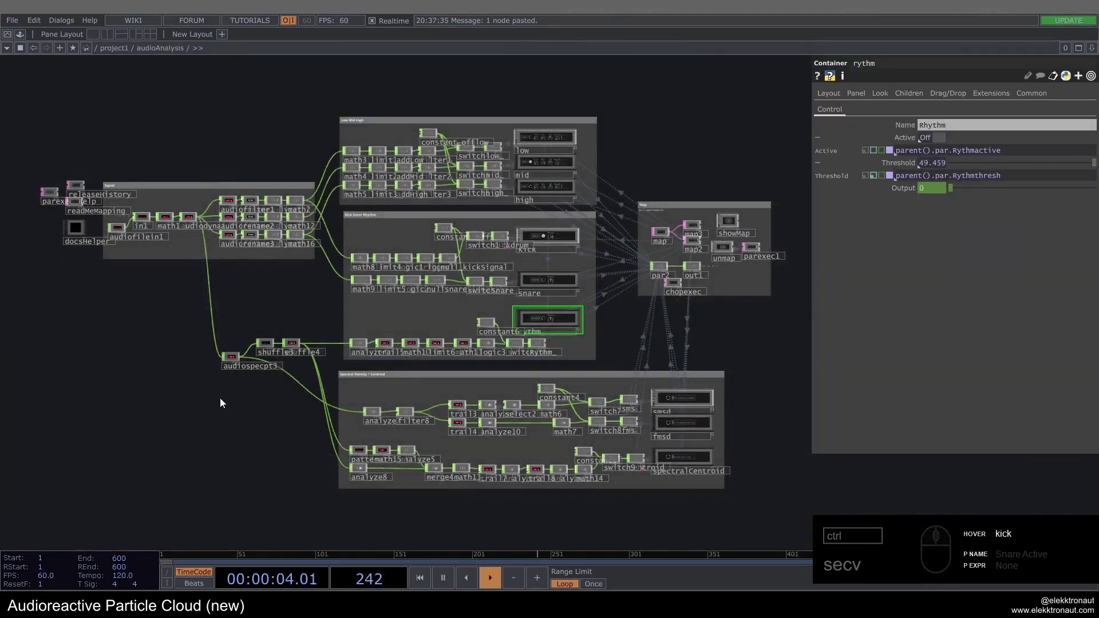
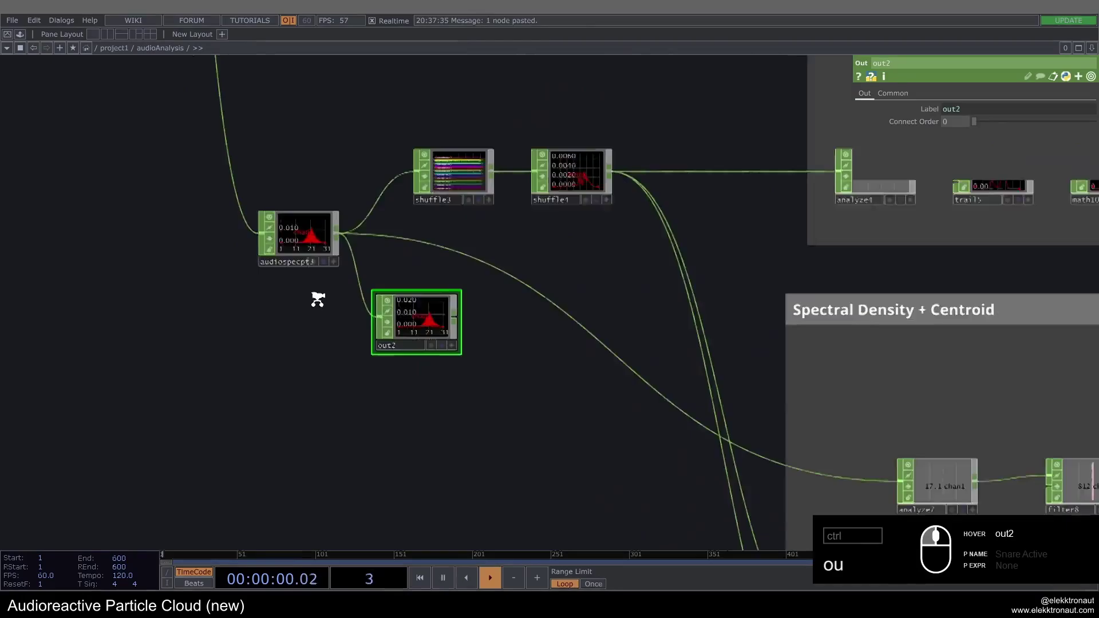
pyautogui.click(465, 365)
# - Route the spectrum output into a Null CHOP and set select1 to mid, select2 to kick
pyautogui.rightClick(282, 276)
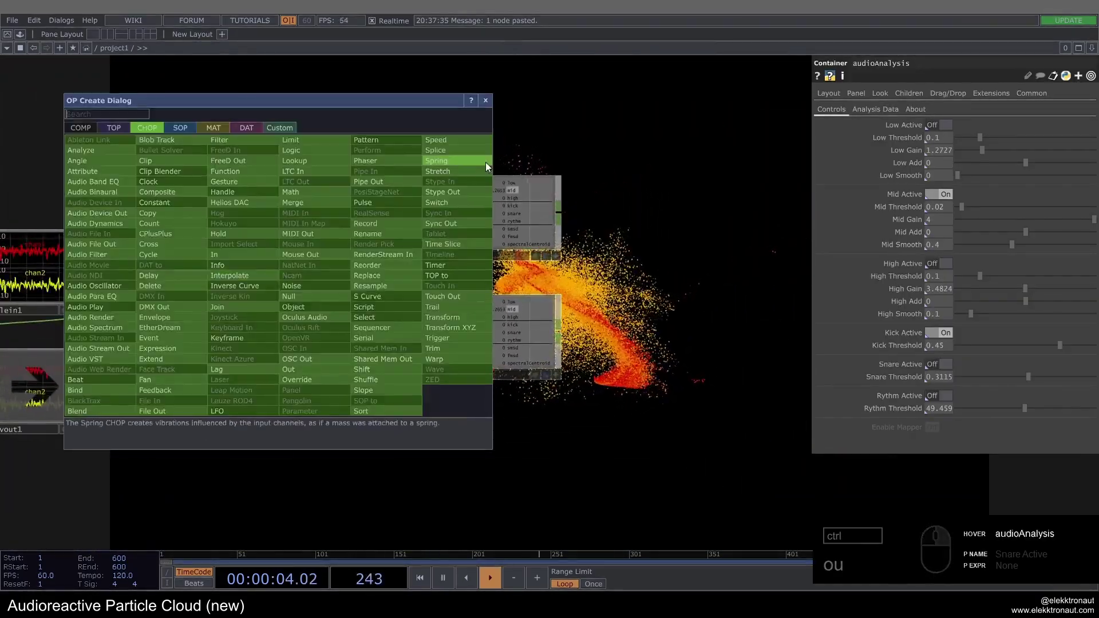
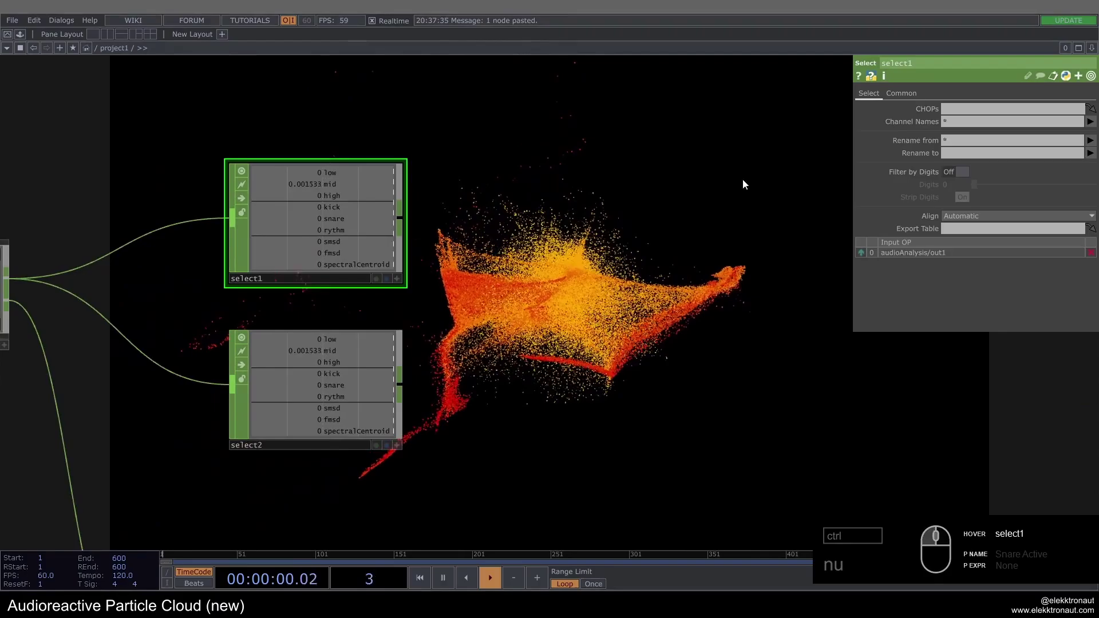
pyautogui.moveTo(1095, 122); pyautogui.dragTo(1076, 159)
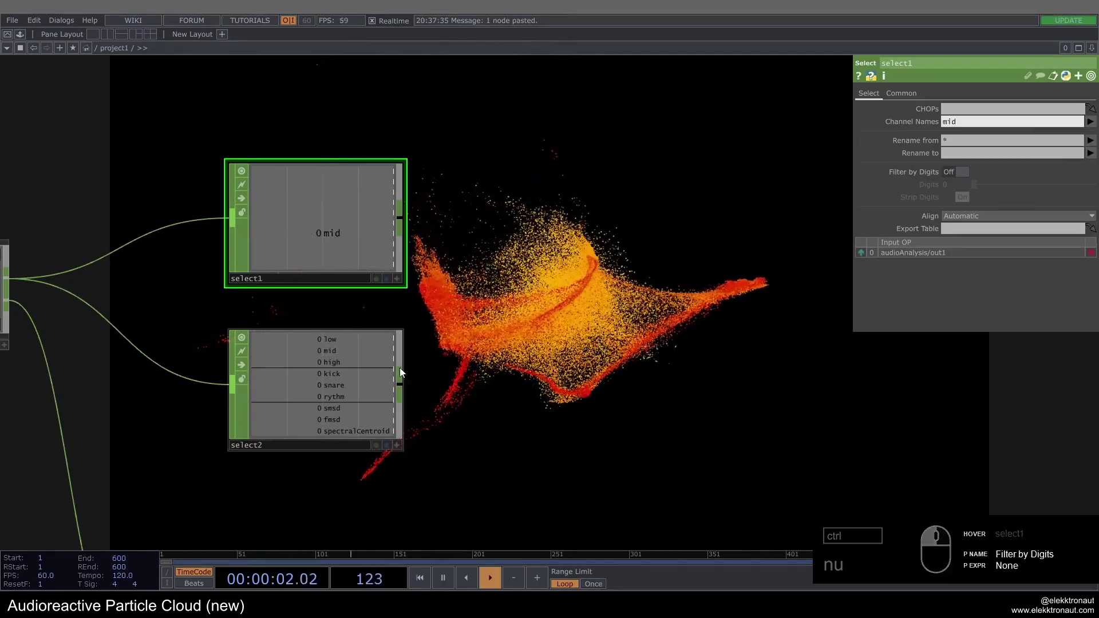
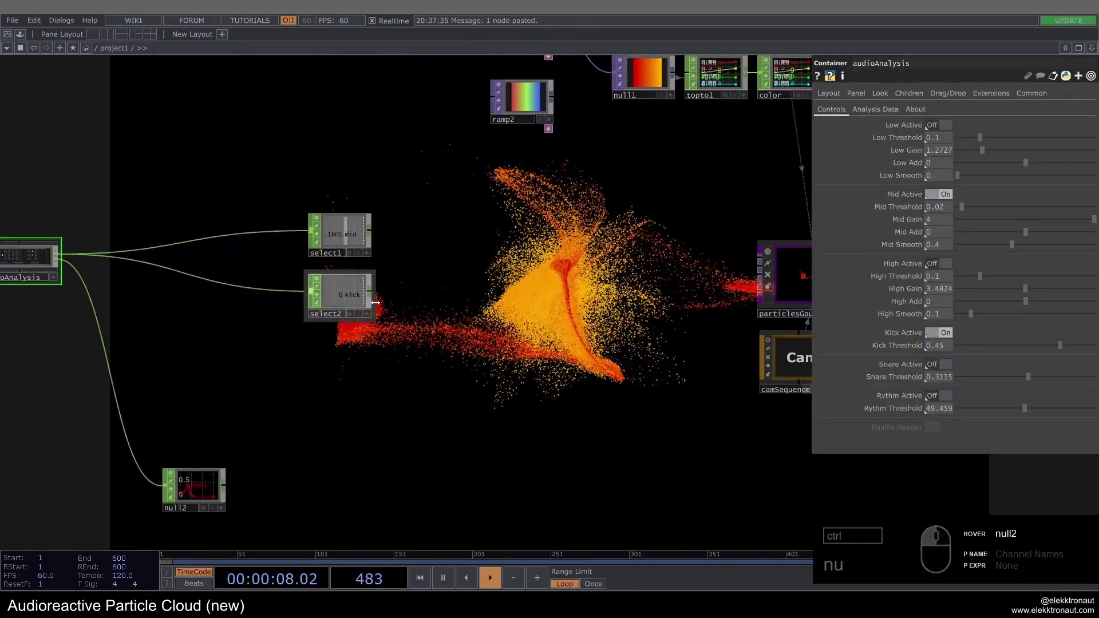
pyautogui.click(330, 304)
pyautogui.click(342, 224)
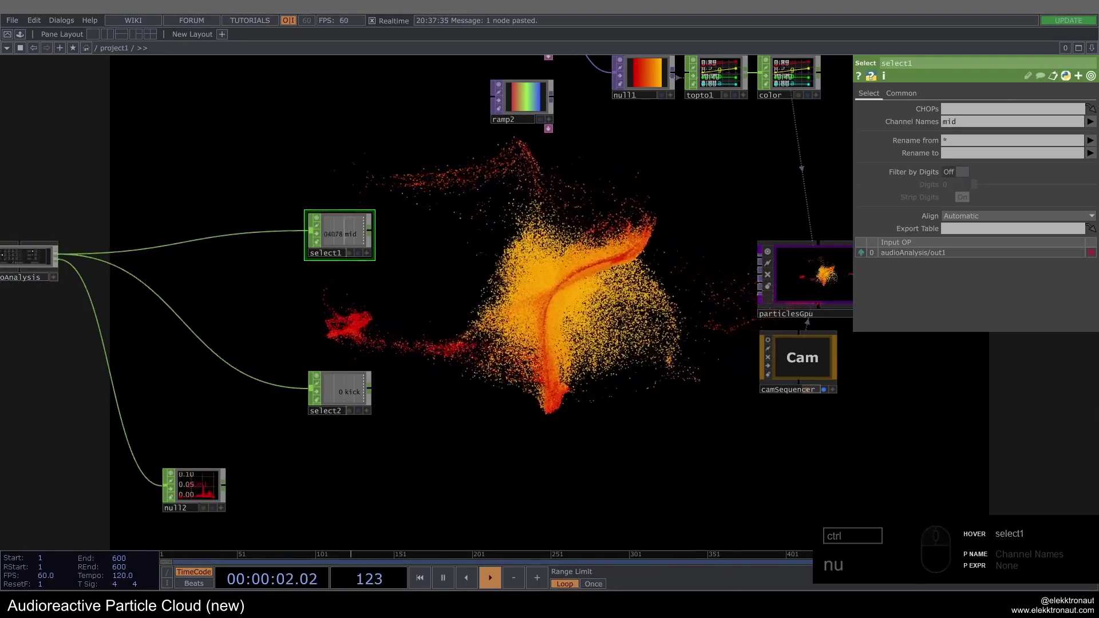
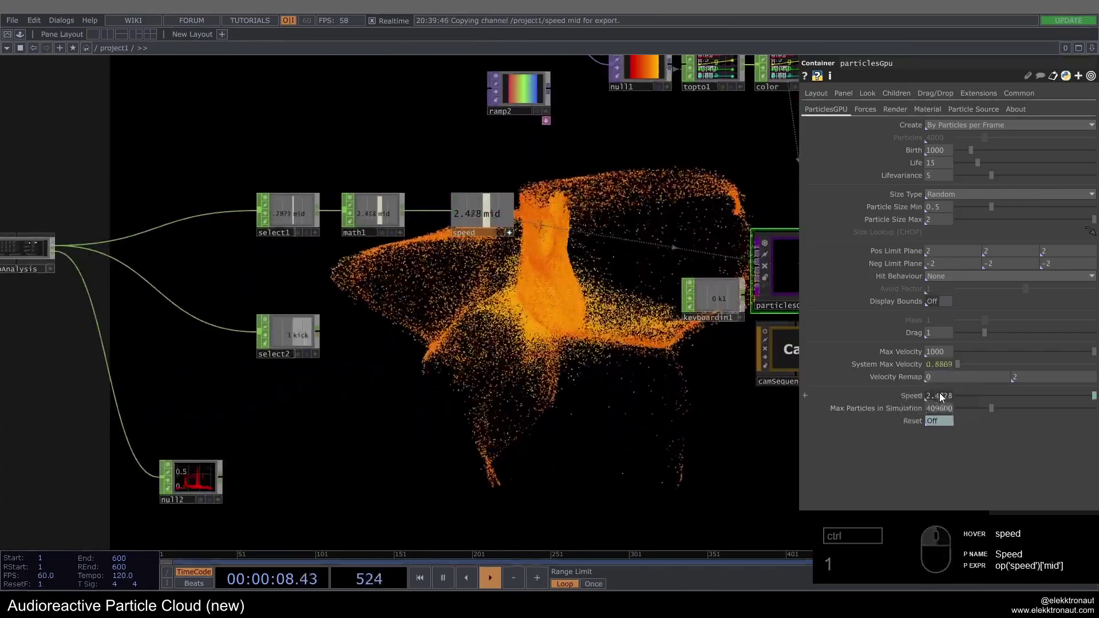
# - Multiply the mid channel by 3 in math1 and export null 'speed' to particlesGpu Speed
pyautogui.click(480, 379)
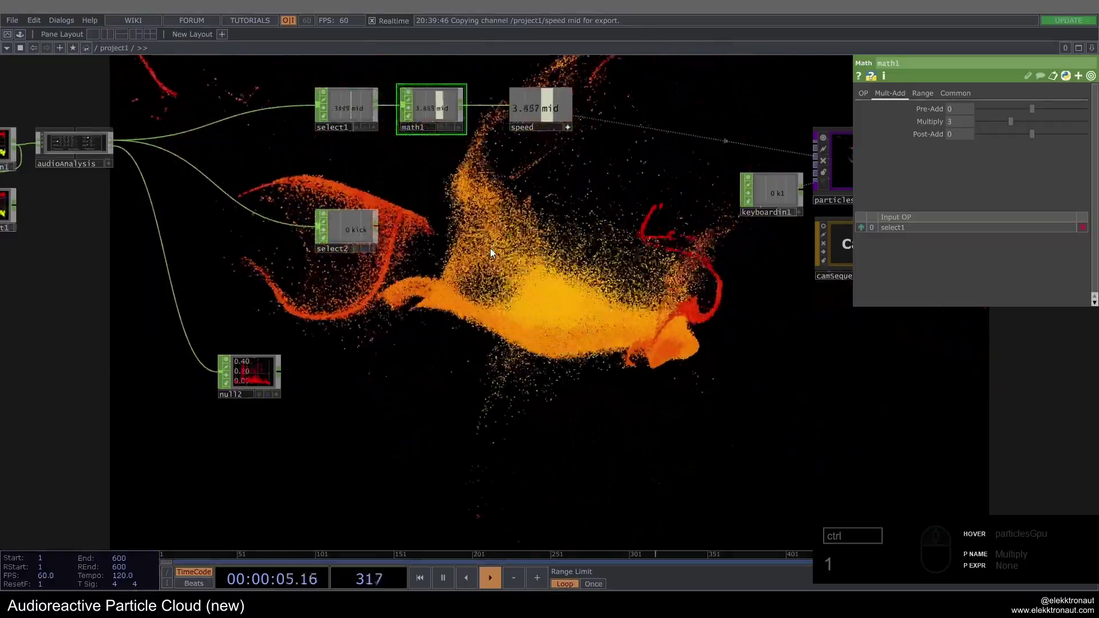
pyautogui.click(589, 203)
pyautogui.click(467, 236)
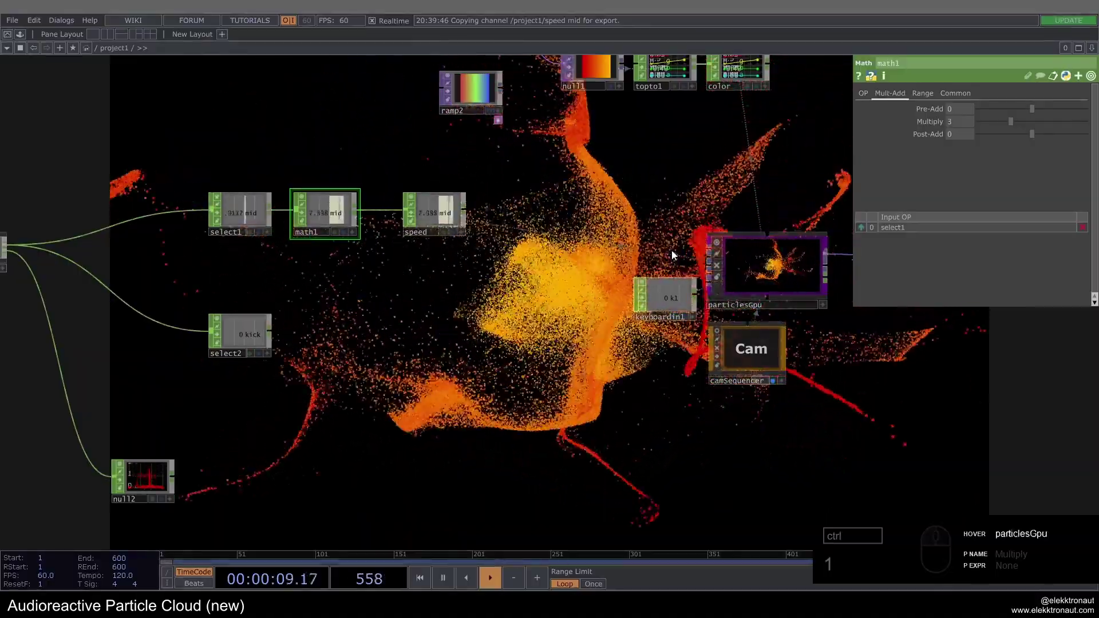
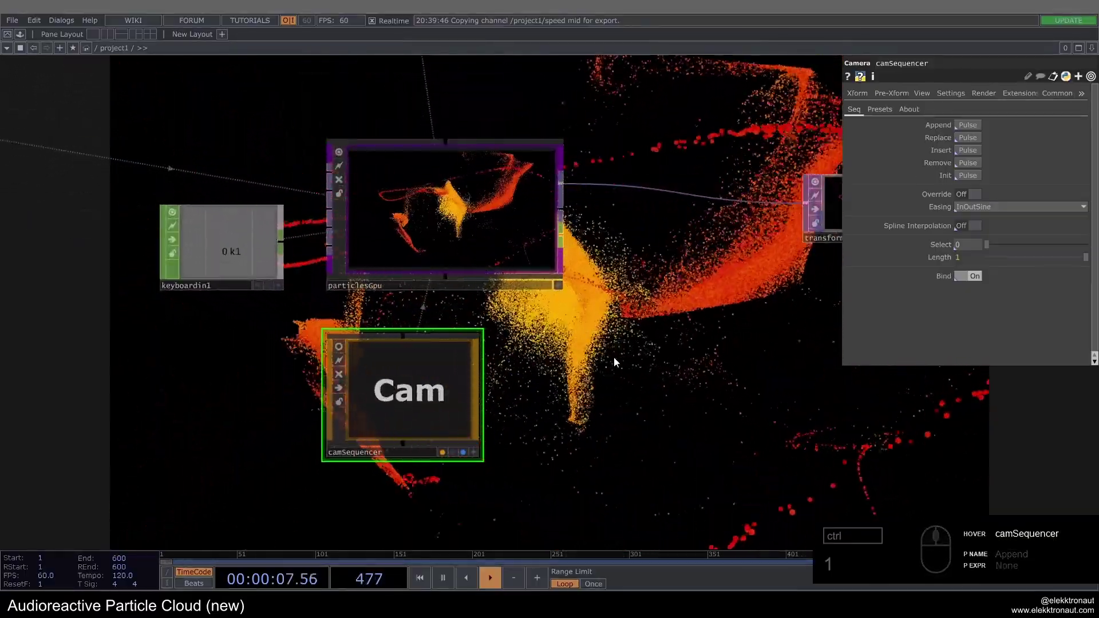
# - Create a Null COMP named lookat and drop it into camSequencer's Look At
pyautogui.click(475, 458)
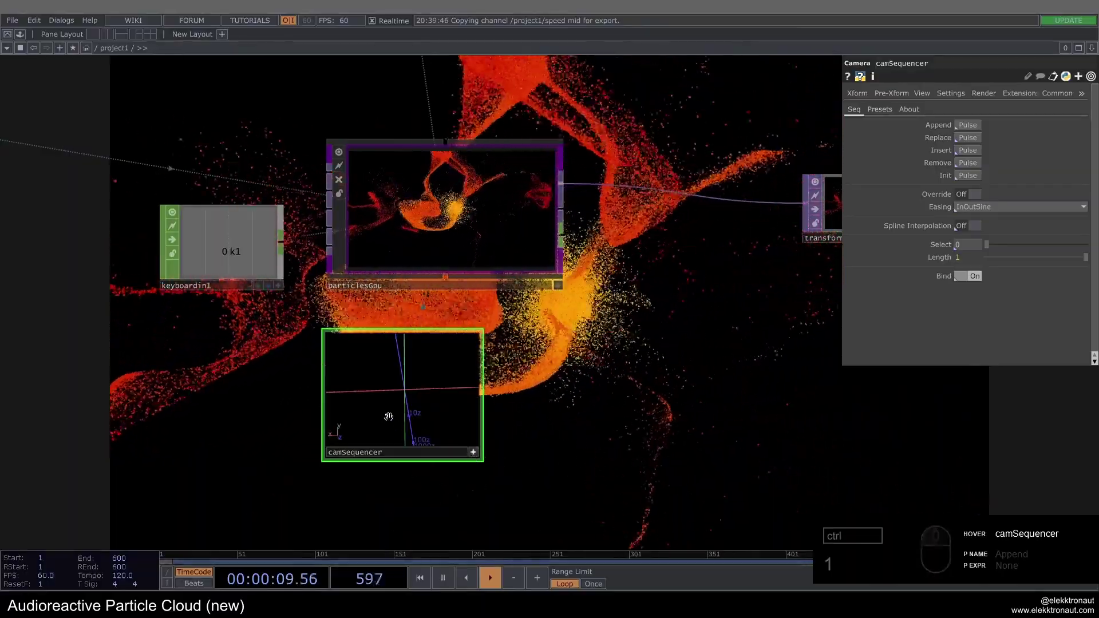
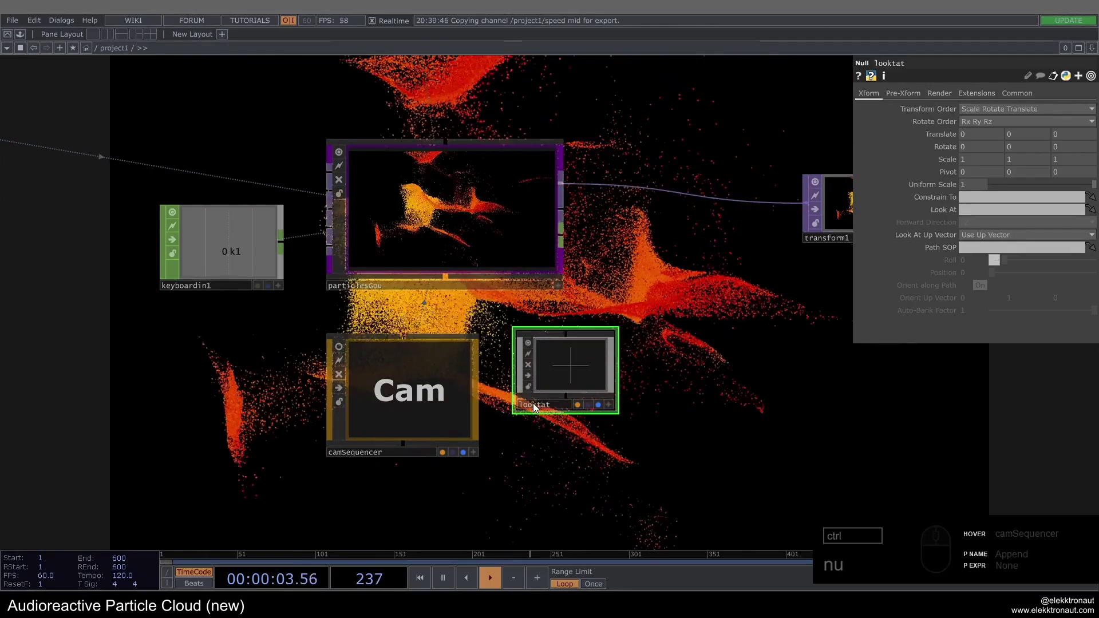
pyautogui.click(547, 410)
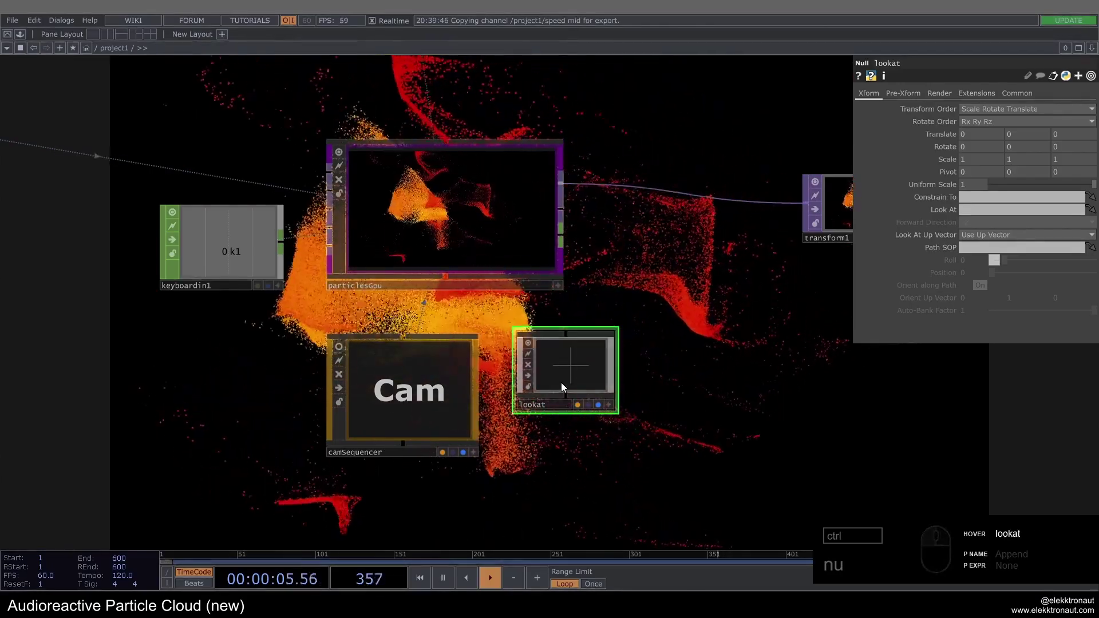
pyautogui.press('c')
pyautogui.moveTo(43, 511); pyautogui.dragTo(830, 167)
pyautogui.write('c')
# - On camSequencer's Seq page set Length 4 and turn Spline Interpolation on
pyautogui.click(860, 101)
pyautogui.click(592, 335)
pyautogui.write('cccc')
pyautogui.click(606, 346)
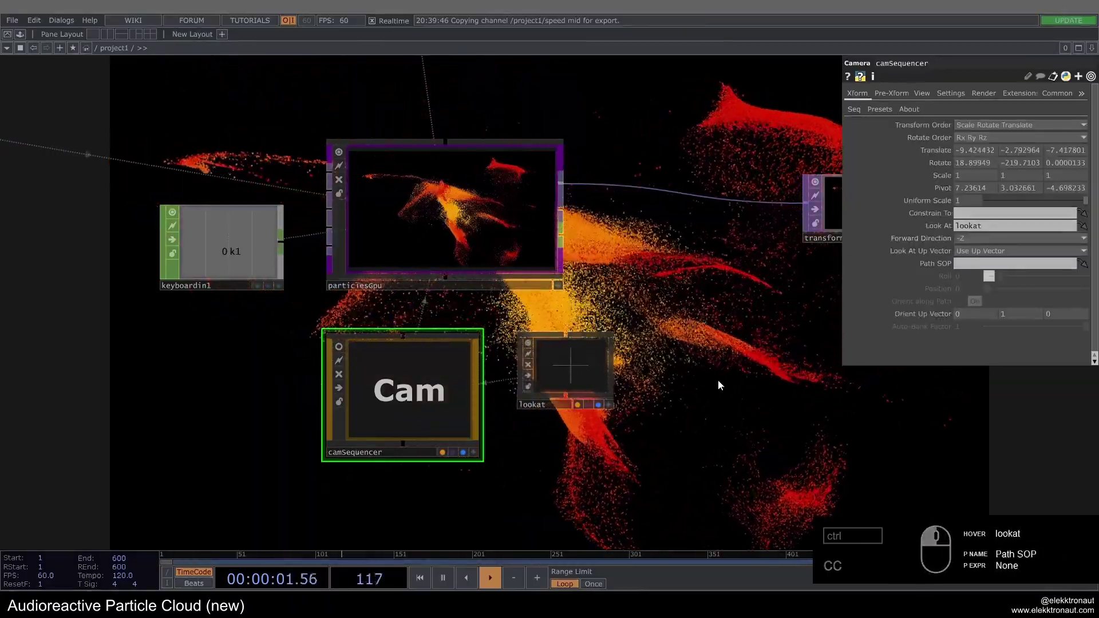
pyautogui.write('cccc')
pyautogui.doubleClick(1050, 221)
pyautogui.write('cc')
pyautogui.click(854, 113)
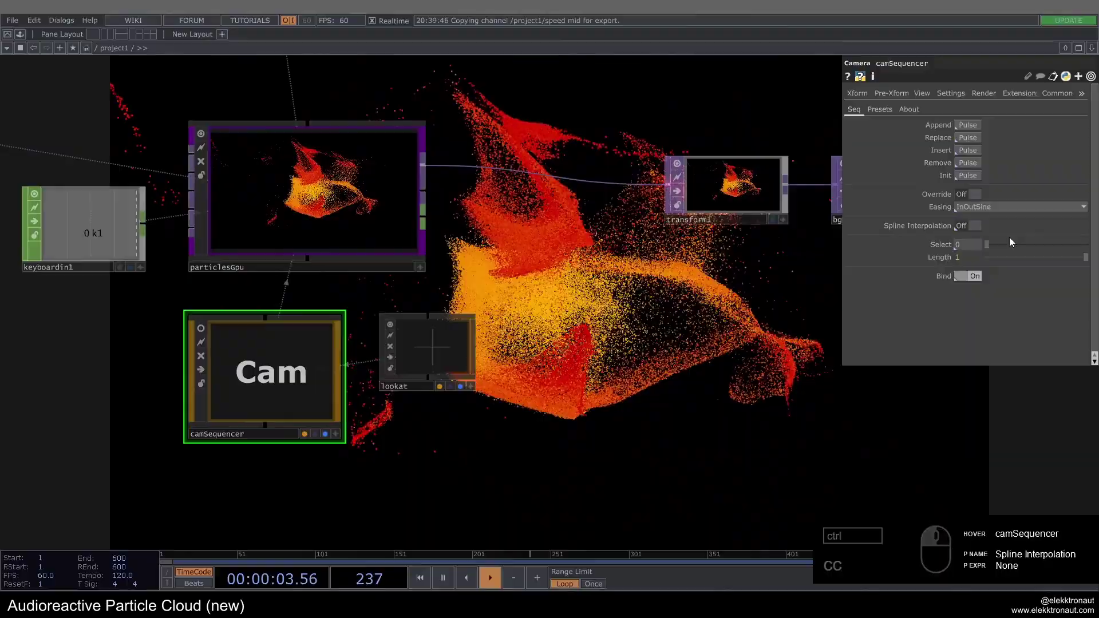
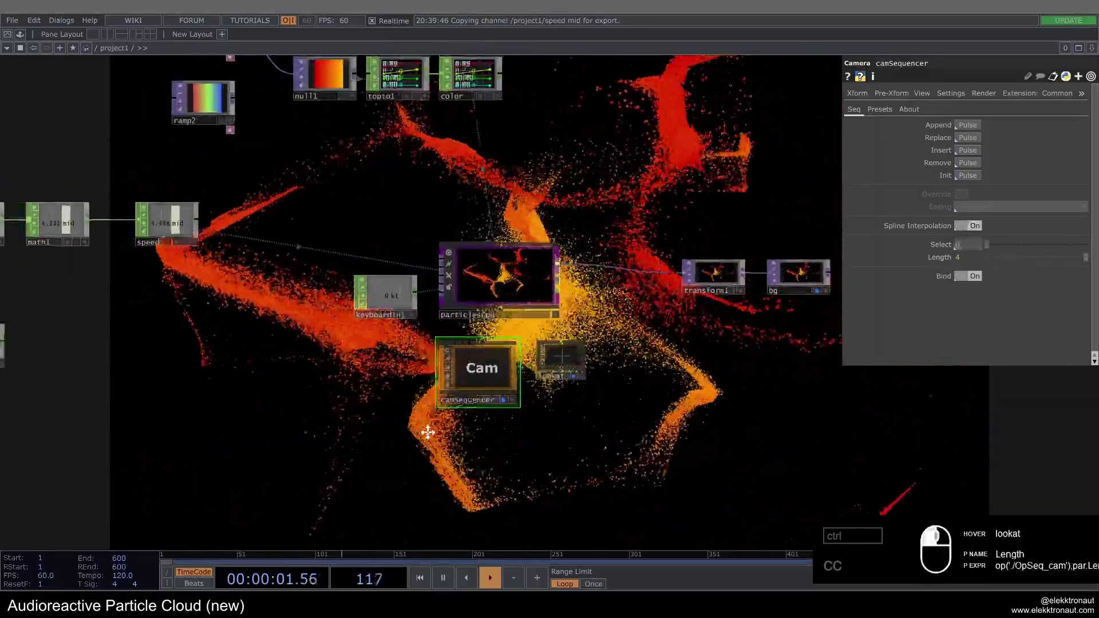
# - Add a Count CHOP after select2 so the kick channel is counted
pyautogui.click(433, 408)
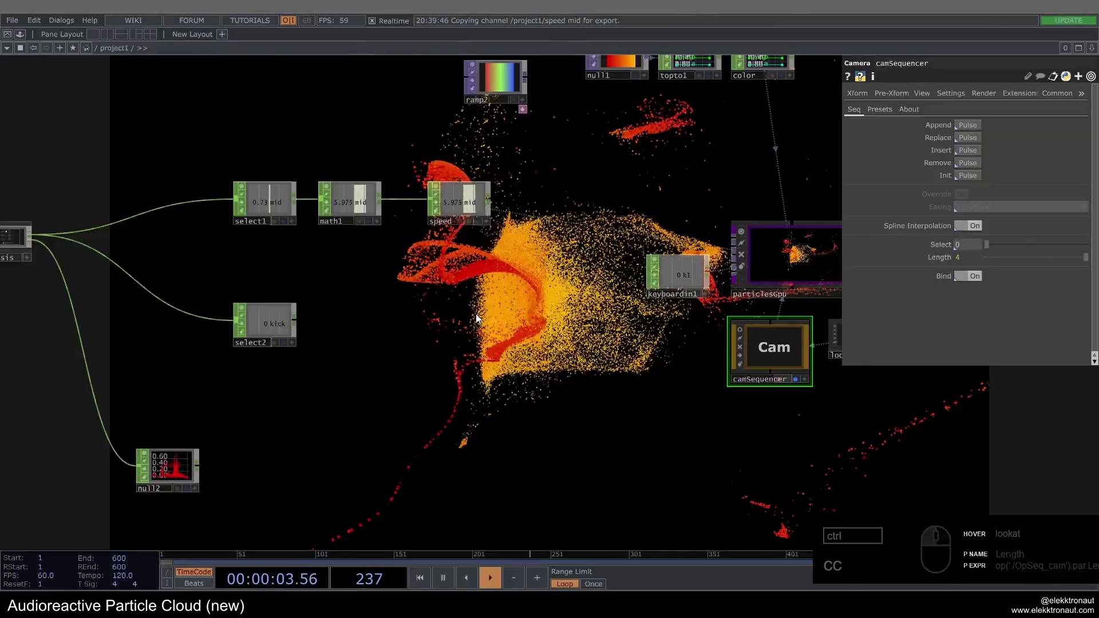
pyautogui.click(266, 333)
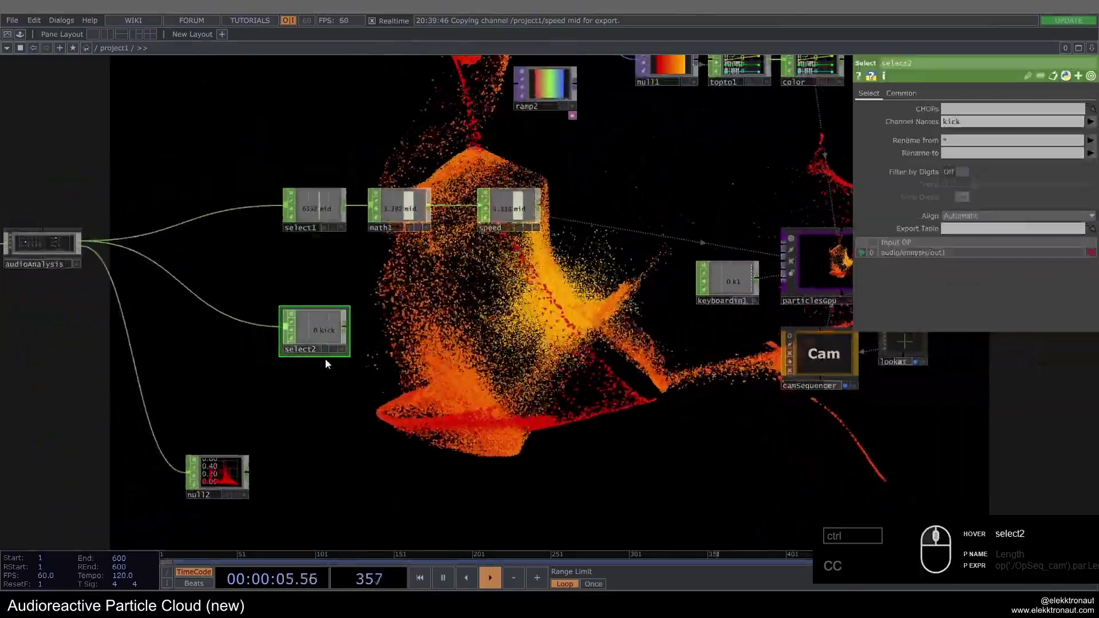
pyautogui.click(312, 335)
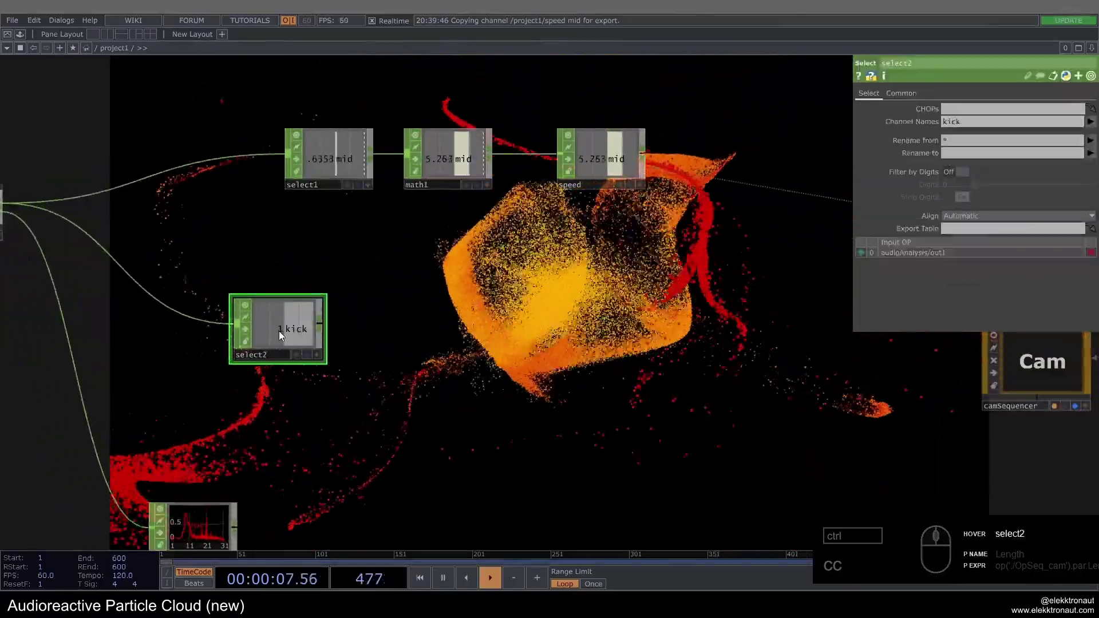
pyautogui.write('cc')
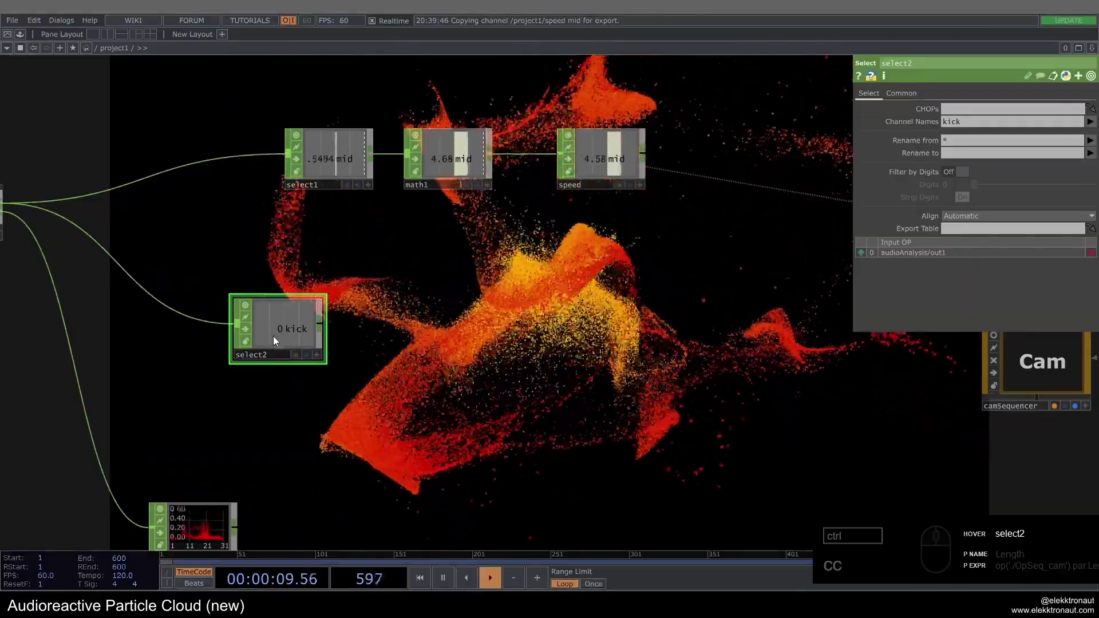
pyautogui.click(326, 334)
pyautogui.rightClick(326, 334)
pyautogui.press('c')
pyautogui.write('cou')
pyautogui.click(226, 283)
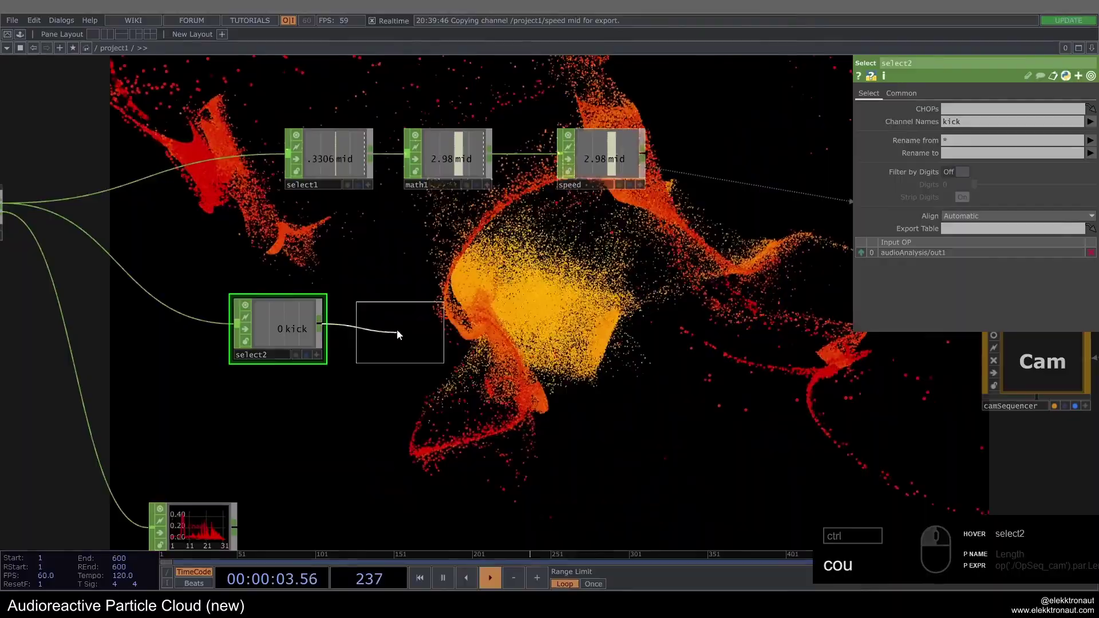
pyautogui.click(394, 329)
pyautogui.moveTo(297, 337); pyautogui.dragTo(386, 333)
# - Select the cam null, check camSequencer's settings, and make room between count1 and cam
pyautogui.moveTo(632, 335); pyautogui.dragTo(591, 362)
pyautogui.click(591, 362)
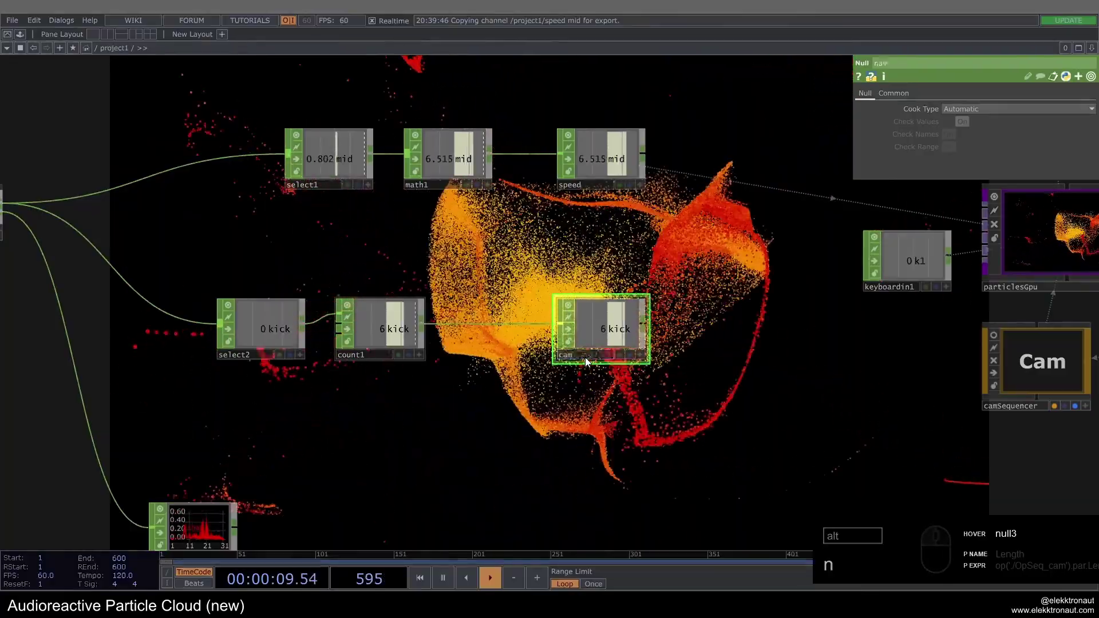
pyautogui.write('n')
pyautogui.moveTo(677, 310); pyautogui.dragTo(364, 330)
pyautogui.moveTo(357, 334); pyautogui.dragTo(976, 245)
pyautogui.write('n')
pyautogui.click(527, 420)
pyautogui.write('n')
pyautogui.moveTo(556, 376); pyautogui.dragTo(560, 355)
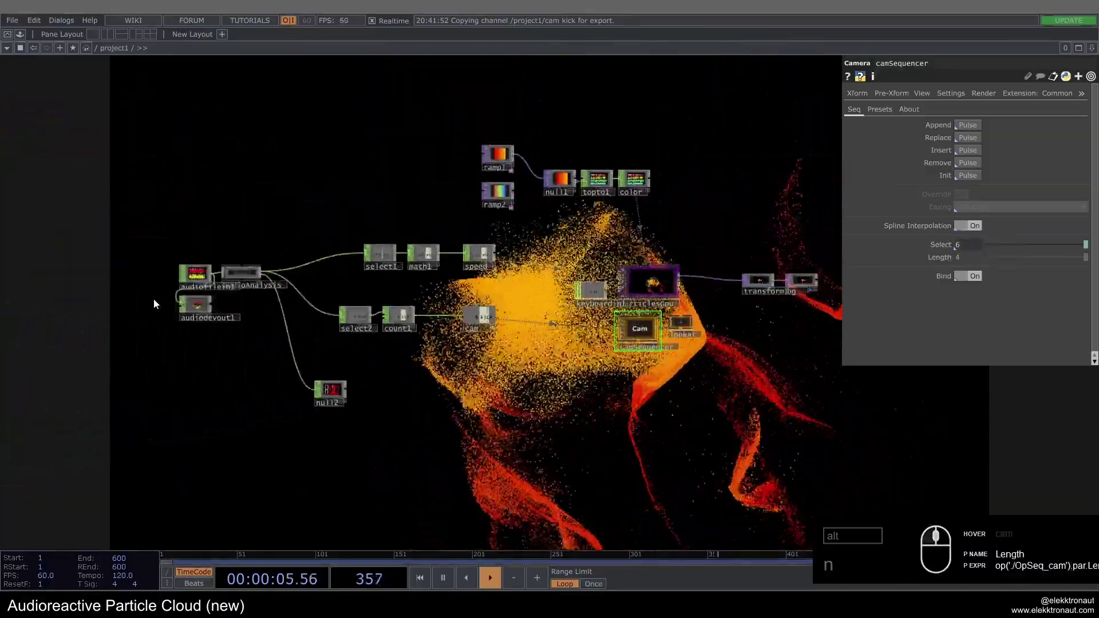
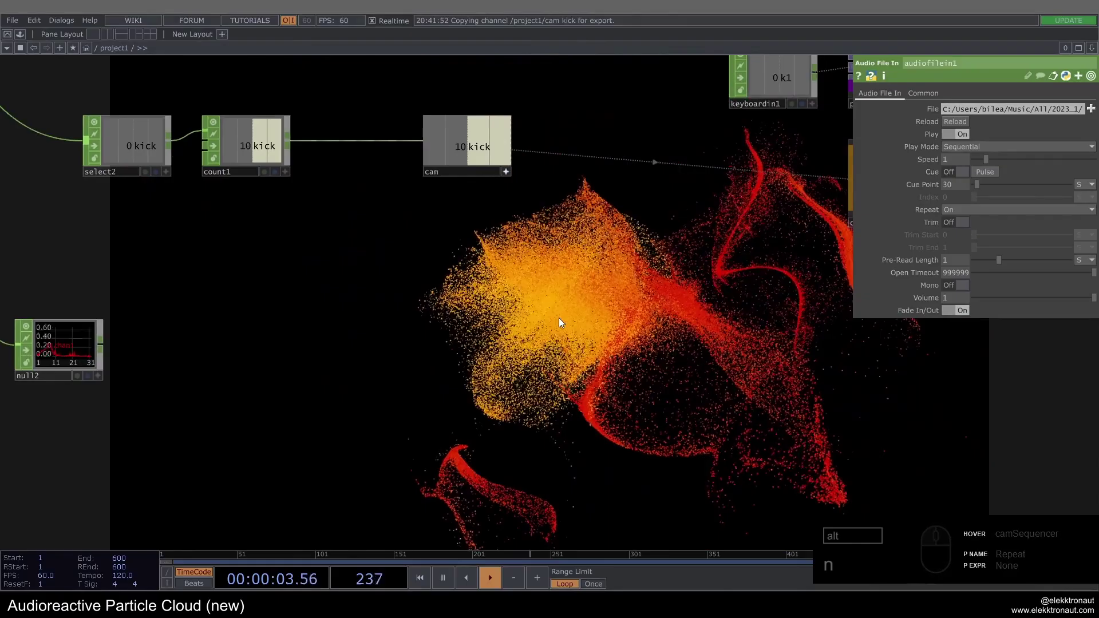
pyautogui.write('n')
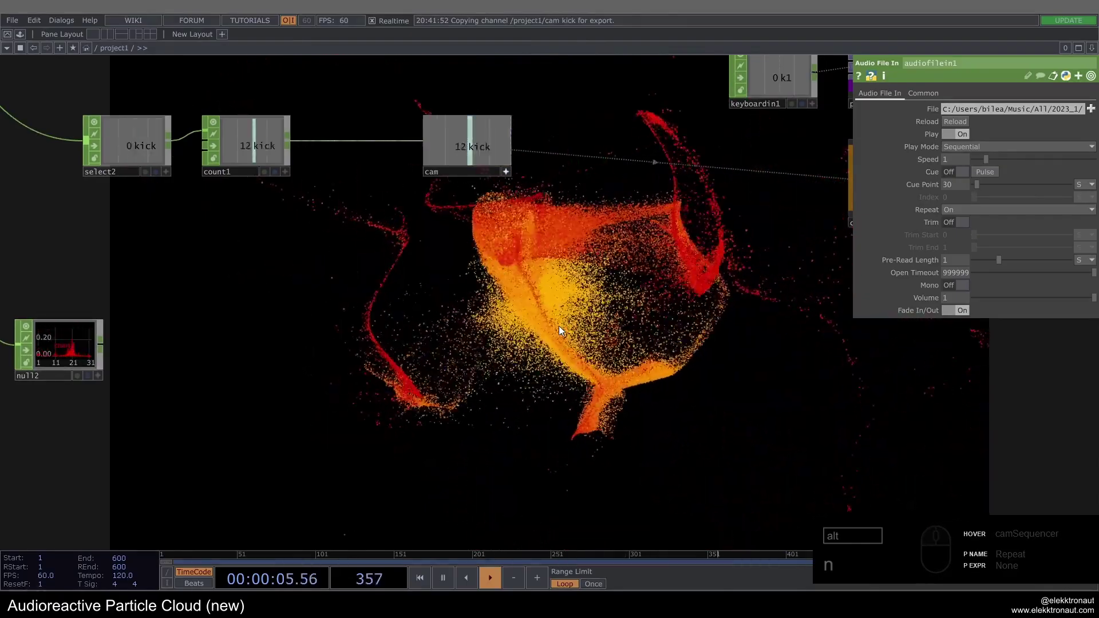
pyautogui.click(566, 300)
pyautogui.moveTo(342, 208); pyautogui.dragTo(617, 271)
pyautogui.write('n')
# - Insert a Lag CHOP between count1 and cam with Lag 0.5
pyautogui.click(593, 248)
pyautogui.moveTo(458, 240); pyautogui.dragTo(474, 228)
pyautogui.moveTo(474, 228); pyautogui.dragTo(416, 321)
pyautogui.moveTo(419, 326); pyautogui.dragTo(447, 246)
pyautogui.moveTo(459, 241); pyautogui.dragTo(457, 265)
pyautogui.moveTo(597, 329); pyautogui.dragTo(1040, 122)
pyautogui.moveTo(1038, 120); pyautogui.dragTo(824, 163)
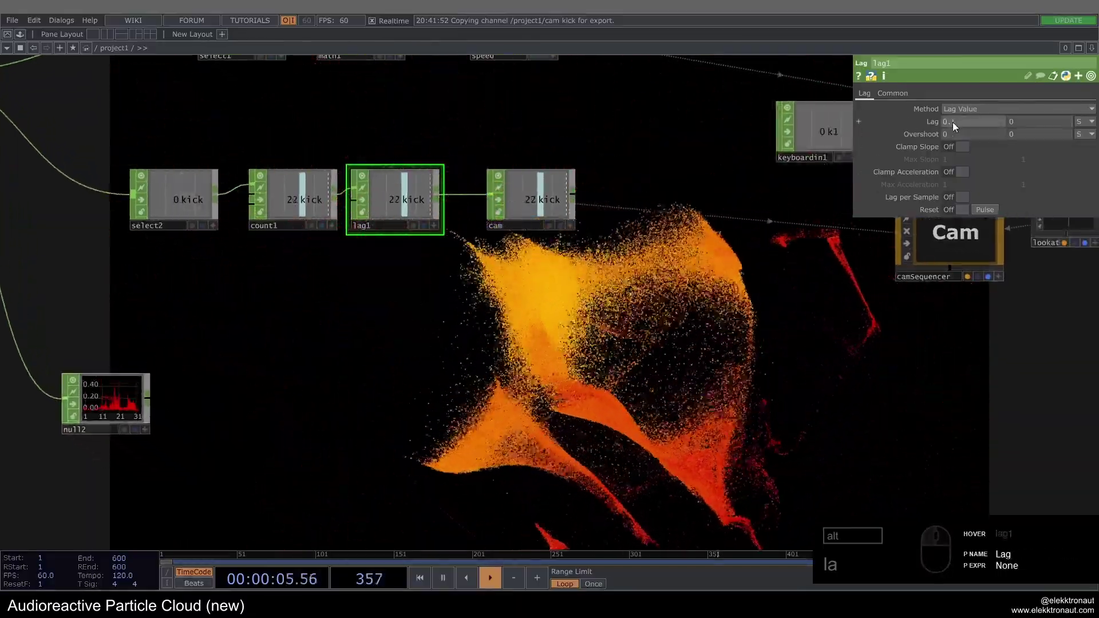
# - Insert a Limit CHOP between lag1 and cam set to loop over its range
pyautogui.click(954, 125)
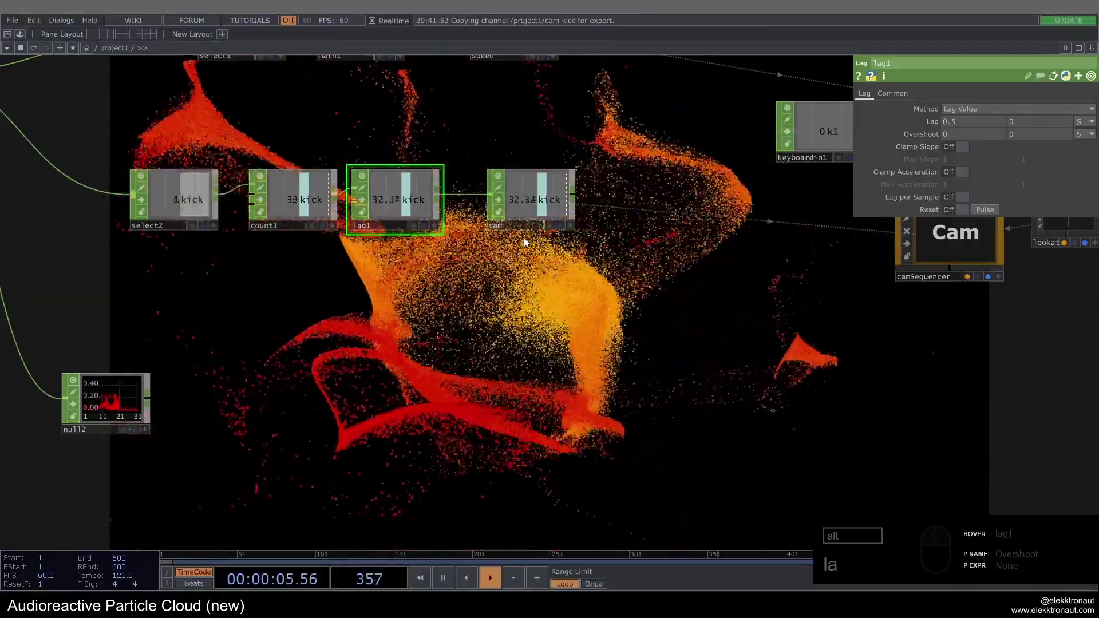
pyautogui.click(543, 210)
pyautogui.moveTo(527, 200); pyautogui.dragTo(537, 193)
pyautogui.moveTo(537, 193); pyautogui.dragTo(517, 250)
pyautogui.moveTo(574, 63); pyautogui.dragTo(530, 205)
pyautogui.click(527, 207)
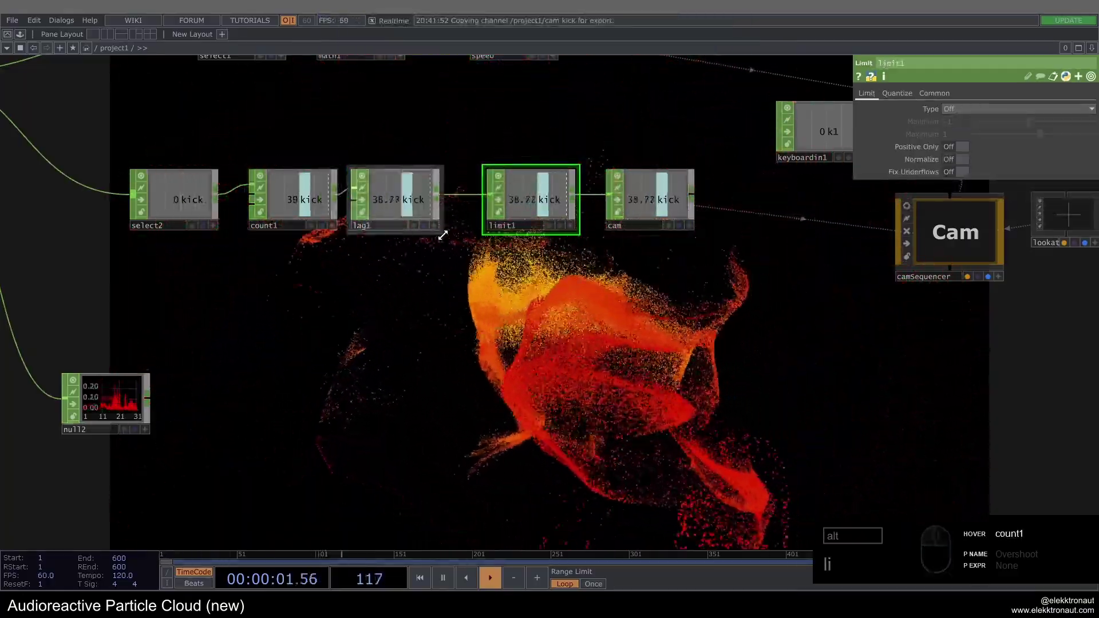
pyautogui.moveTo(958, 114); pyautogui.dragTo(966, 126)
pyautogui.moveTo(961, 125); pyautogui.dragTo(939, 139)
pyautogui.click(957, 139)
pyautogui.moveTo(844, 324); pyautogui.dragTo(829, 240)
pyautogui.click(829, 240)
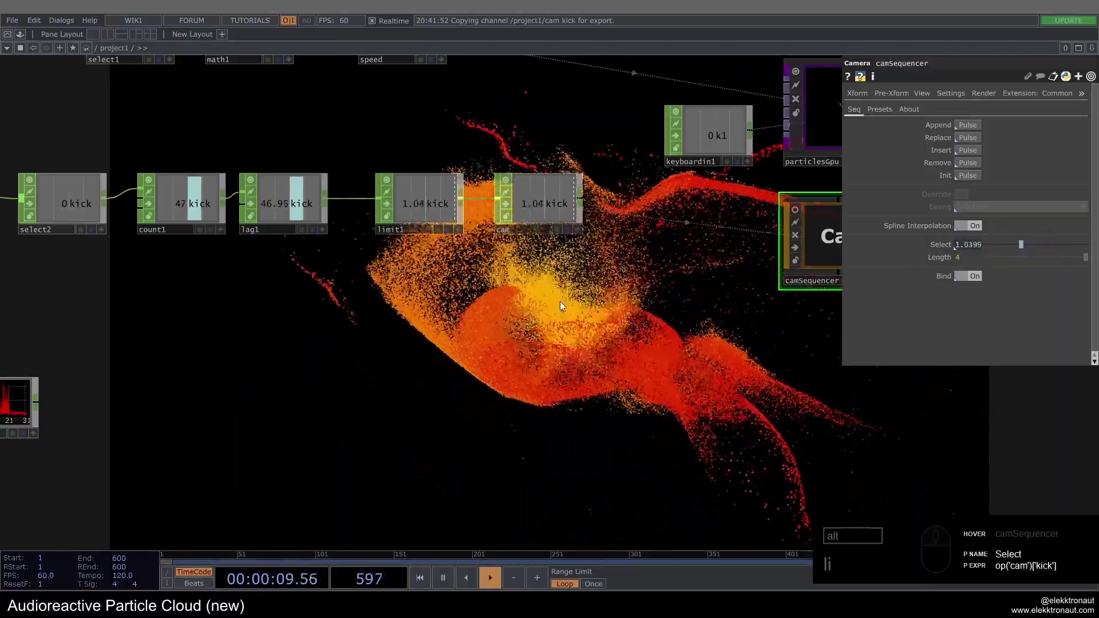
# - Check camSequencer's Select follows the value and confirm the sequence length
pyautogui.moveTo(461, 310); pyautogui.dragTo(516, 249)
pyautogui.moveTo(519, 243); pyautogui.dragTo(843, 282)
pyautogui.click(848, 275)
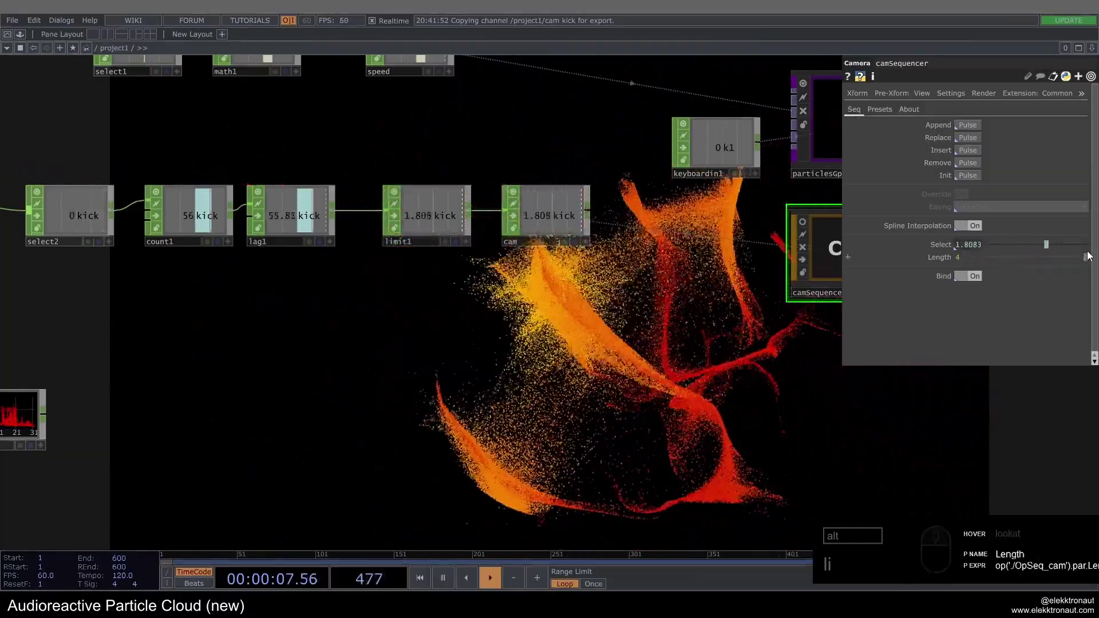
pyautogui.click(932, 251)
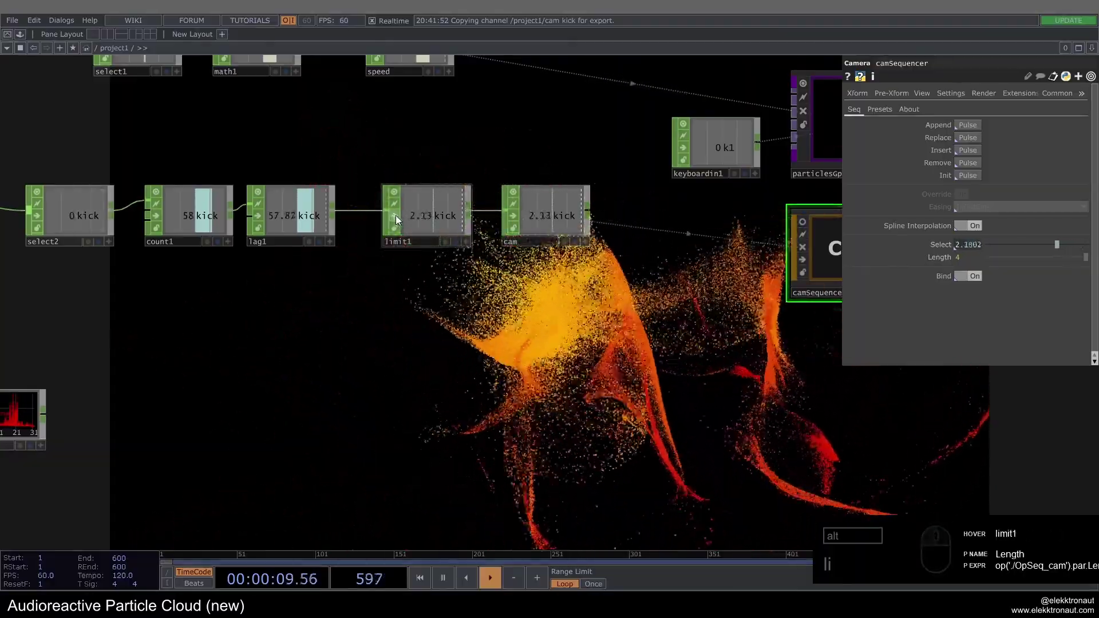
# - Inspect the kick chain operators and rearrange its nodes around select2
pyautogui.click(401, 220)
pyautogui.click(444, 223)
pyautogui.click(401, 223)
pyautogui.click(261, 276)
pyautogui.moveTo(242, 199); pyautogui.dragTo(410, 322)
pyautogui.click(410, 322)
pyautogui.middleClick(244, 393)
pyautogui.click(212, 423)
pyautogui.click(304, 382)
pyautogui.moveTo(272, 305); pyautogui.dragTo(291, 264)
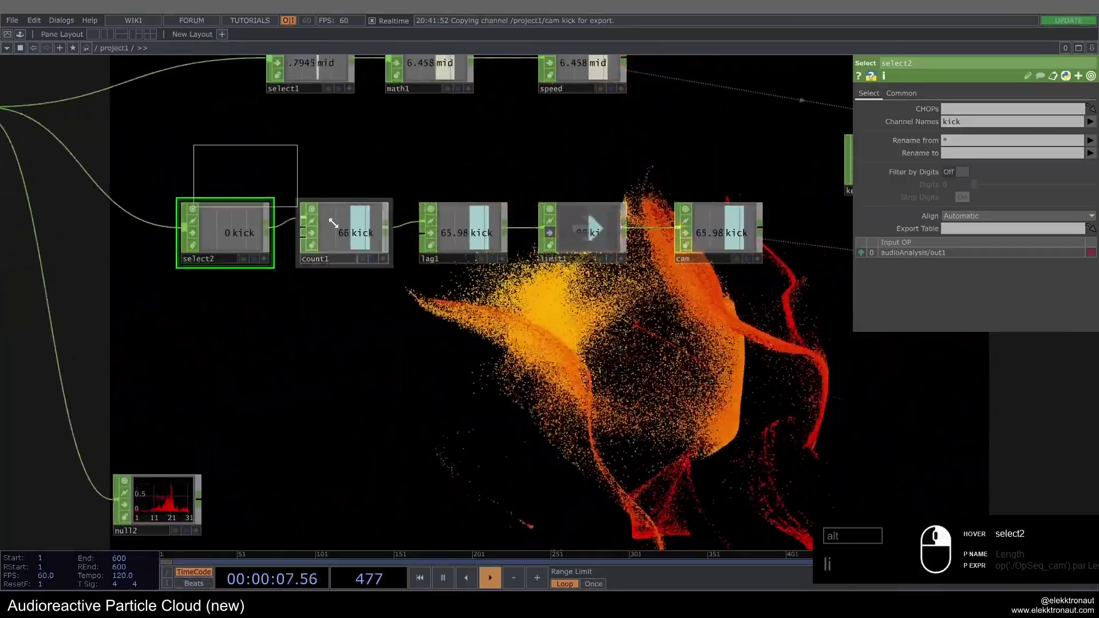
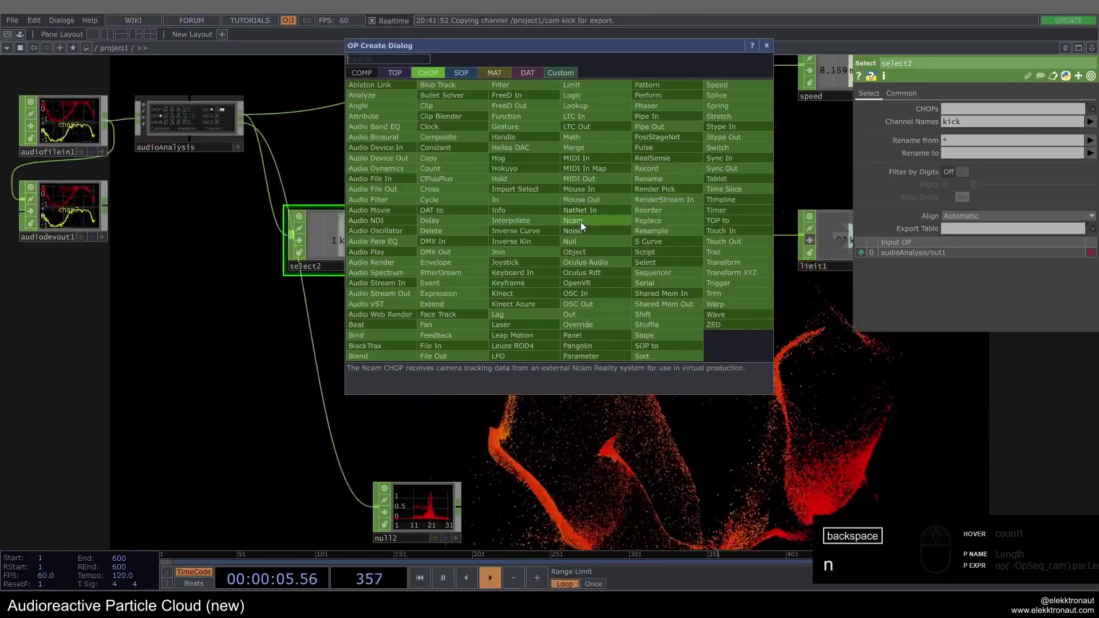
# - Insert a Math CHOP (math2) between count1 and lag1
pyautogui.moveTo(600, 139); pyautogui.dragTo(584, 248)
pyautogui.moveTo(585, 248); pyautogui.dragTo(397, 339)
pyautogui.click(604, 166)
pyautogui.doubleClick(202, 218)
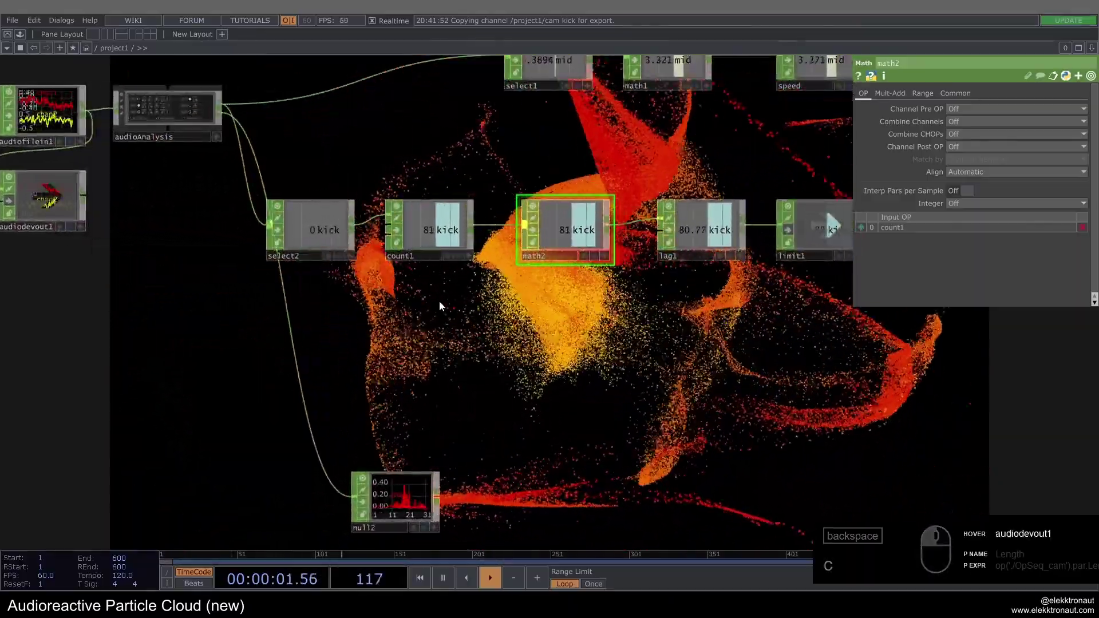
# - Add a Constant CHOP of 0.5 placed below count1
pyautogui.write('c')
pyautogui.click(323, 324)
pyautogui.write('o')
pyautogui.moveTo(216, 259); pyautogui.dragTo(812, 223)
pyautogui.moveTo(1037, 109); pyautogui.dragTo(786, 142)
# - Feed the constant through a Speed CHOP into math2 with Combine CHOPs set to Add
pyautogui.rightClick(373, 348)
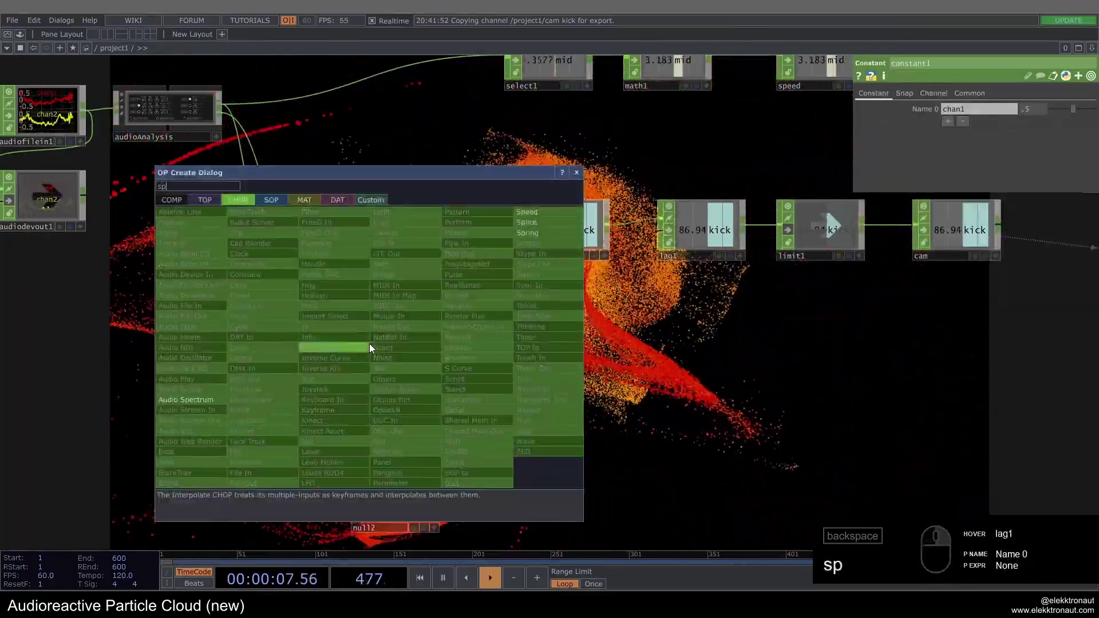
pyautogui.moveTo(449, 354); pyautogui.dragTo(470, 353)
pyautogui.moveTo(494, 350); pyautogui.dragTo(1009, 142)
pyautogui.moveTo(984, 134); pyautogui.dragTo(976, 153)
pyautogui.click(973, 157)
pyautogui.click(691, 351)
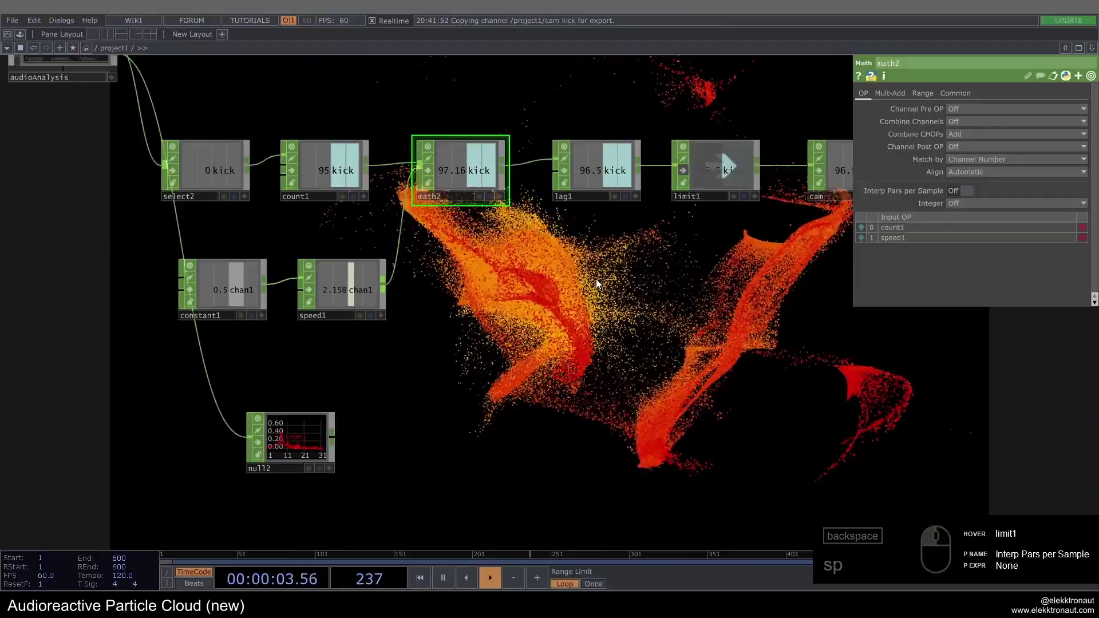
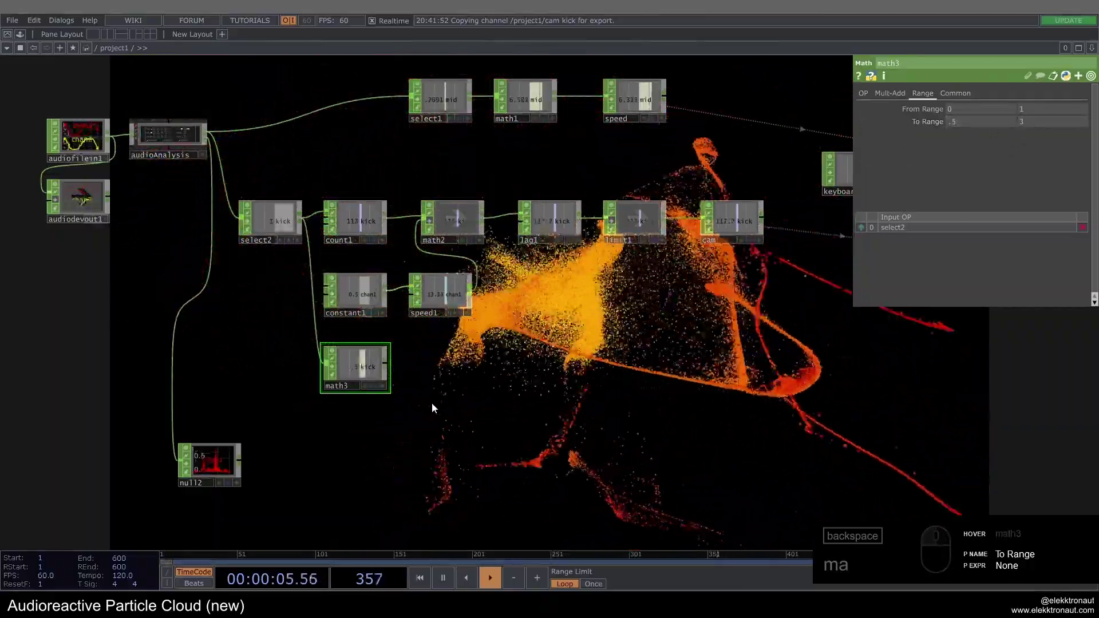
# - Set math3 To Range 0.5–3 and add null scale_uniform as particlesGpu's Size Lookup
pyautogui.moveTo(1026, 127); pyautogui.dragTo(573, 354)
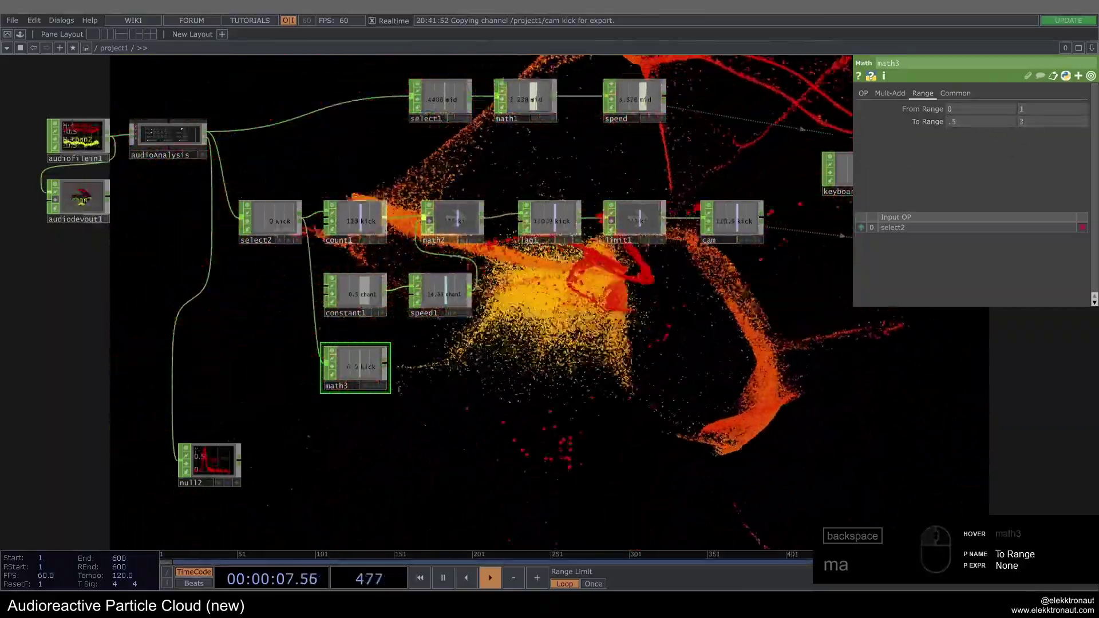
pyautogui.moveTo(378, 374); pyautogui.dragTo(707, 403)
pyautogui.click(707, 402)
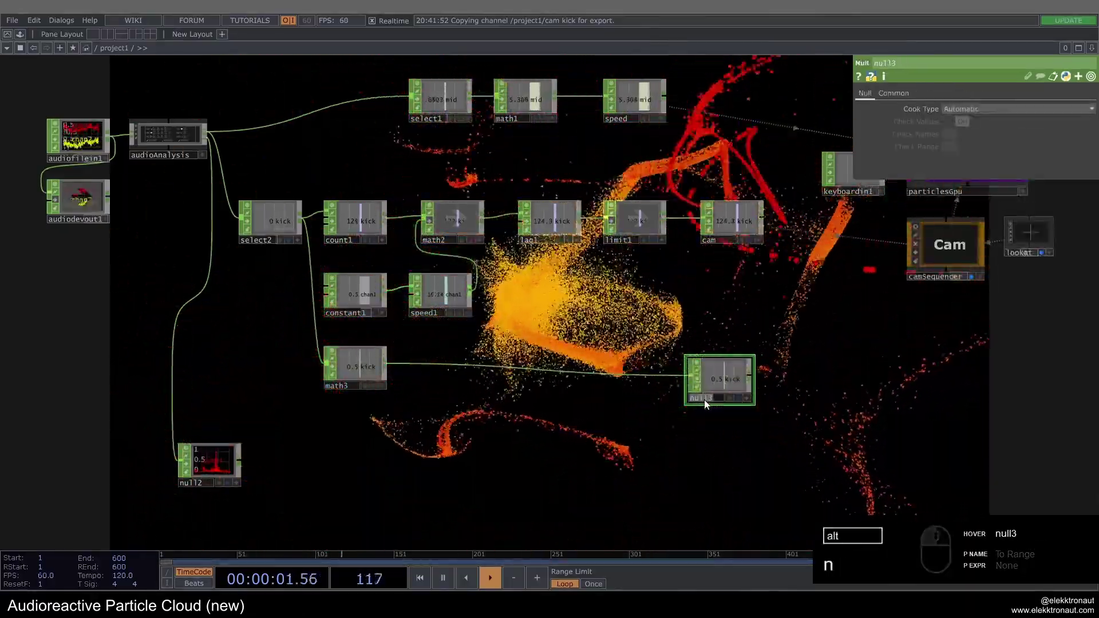
pyautogui.write('nn')
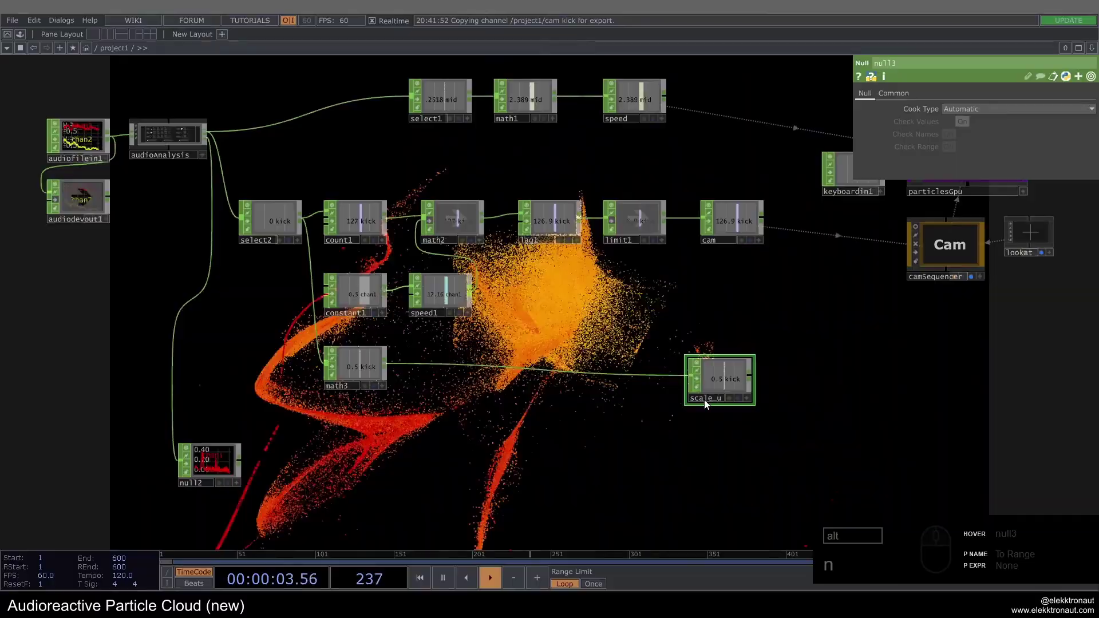
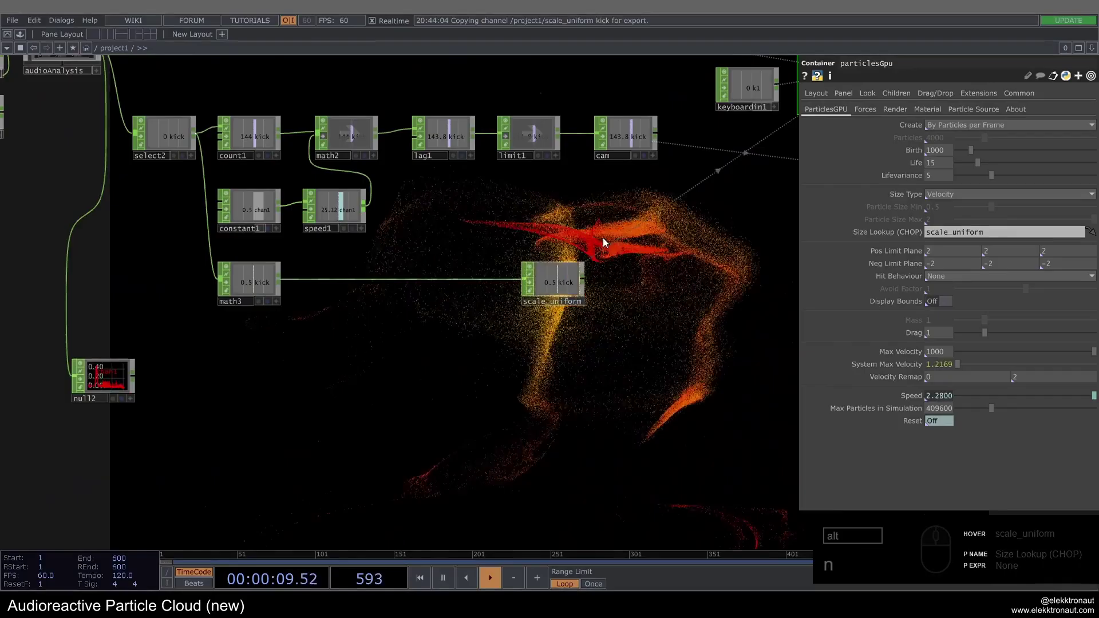
pyautogui.write('n')
pyautogui.click(429, 387)
pyautogui.write('nn')
# - Insert a Lag CHOP (0.2) between math3 and scale_uniform
pyautogui.moveTo(88, 122); pyautogui.dragTo(204, 176)
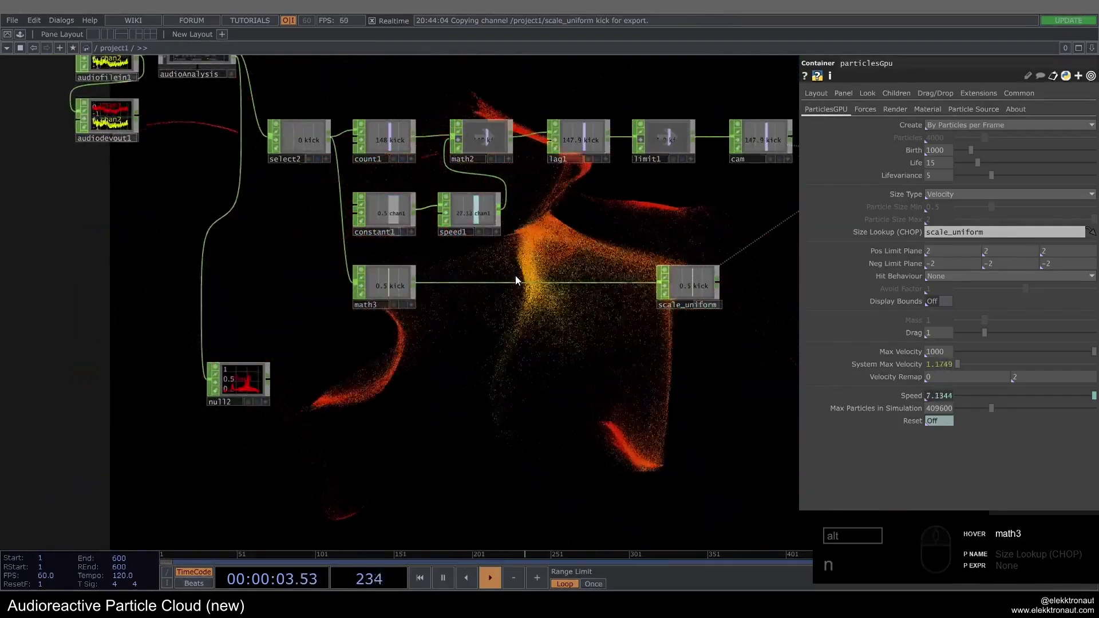
pyautogui.moveTo(517, 284); pyautogui.dragTo(527, 272)
pyautogui.moveTo(528, 273); pyautogui.dragTo(504, 352)
pyautogui.write('la')
pyautogui.moveTo(495, 370); pyautogui.dragTo(481, 293)
pyautogui.click(481, 294)
pyautogui.click(1028, 129)
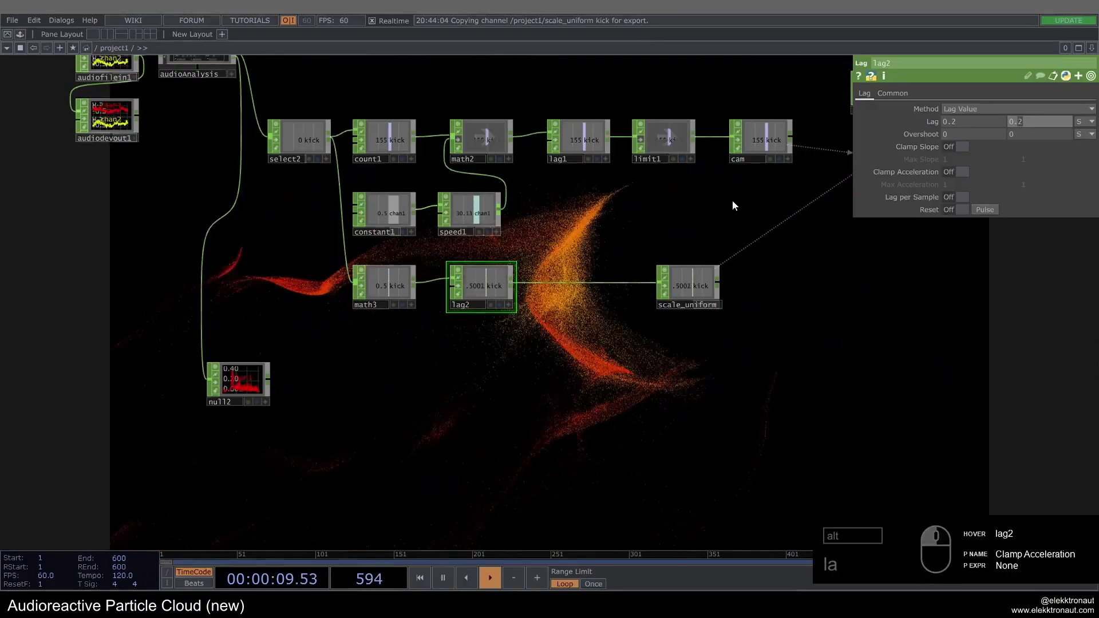
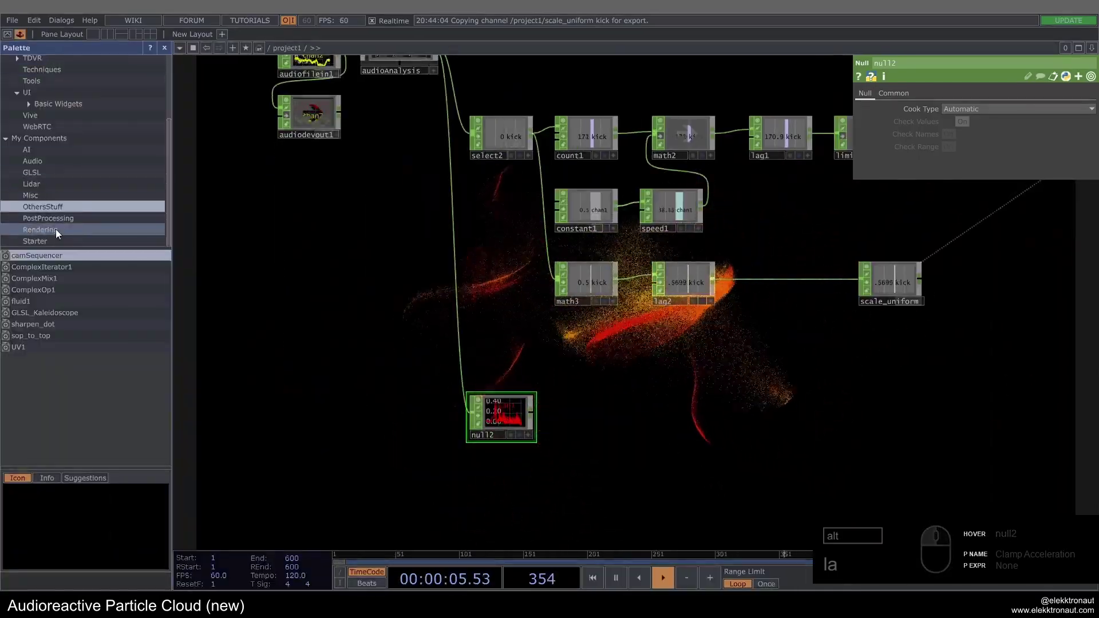
# - Bring simple_resample from the Palette's My Components and wire null2 into it
pyautogui.moveTo(57, 197); pyautogui.dragTo(75, 300)
pyautogui.click(62, 434)
pyautogui.click(174, 52)
pyautogui.moveTo(376, 443); pyautogui.dragTo(361, 407)
pyautogui.moveTo(361, 407); pyautogui.dragTo(462, 381)
pyautogui.moveTo(471, 387); pyautogui.dragTo(632, 416)
# - Set simple_resample Num Samples to 100 and check against null2's spectrum
pyautogui.moveTo(607, 389); pyautogui.dragTo(434, 368)
pyautogui.middleClick(434, 367)
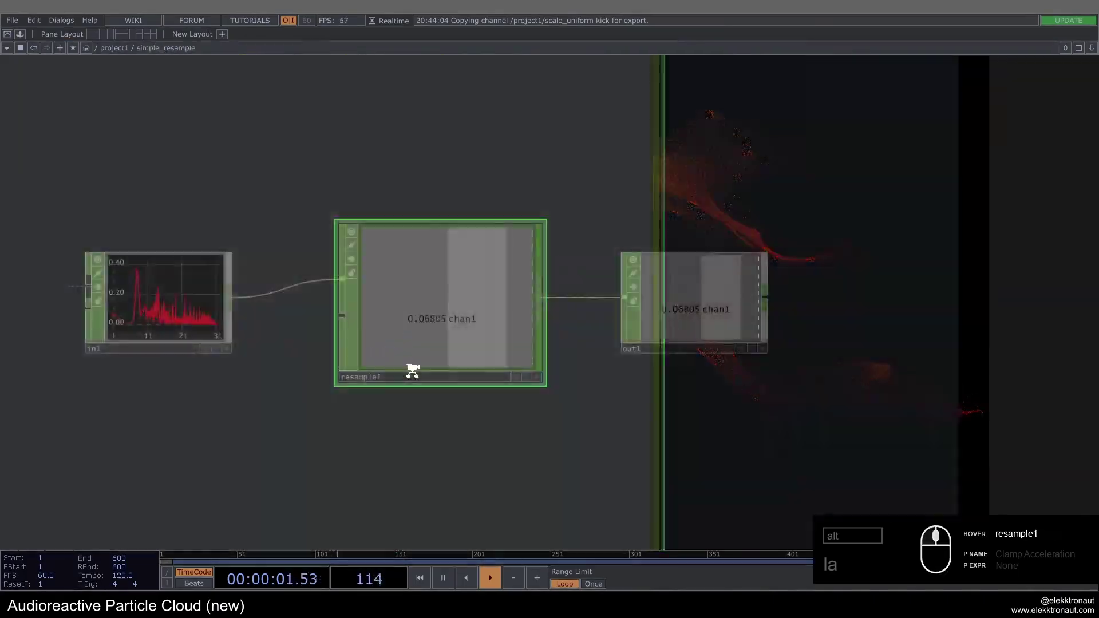
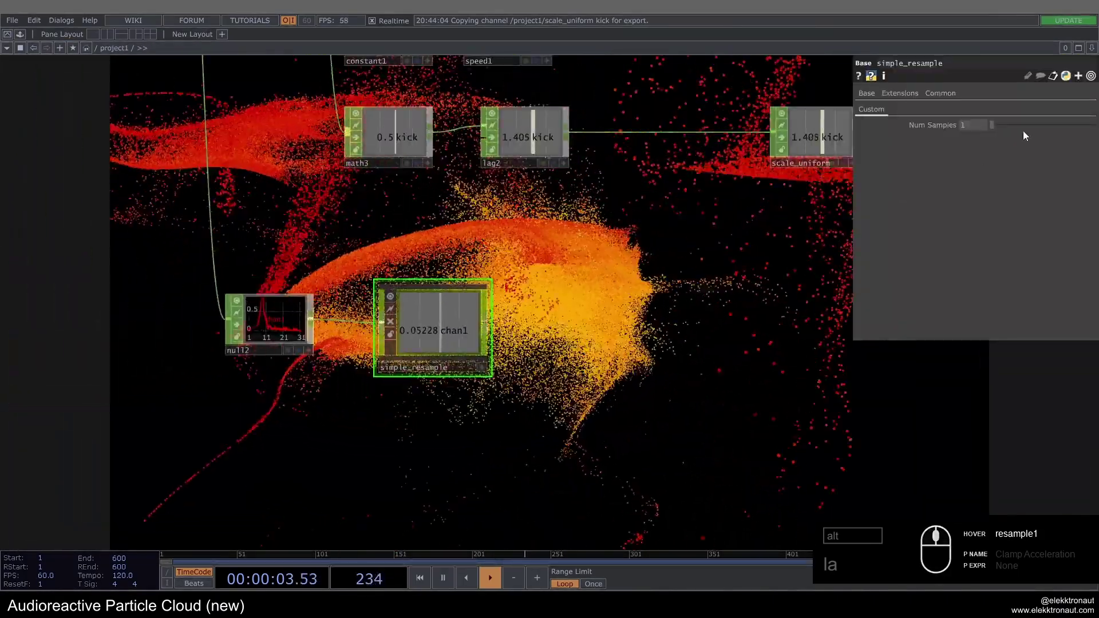
pyautogui.click(977, 126)
pyautogui.moveTo(637, 305); pyautogui.dragTo(520, 309)
pyautogui.middleClick(195, 320)
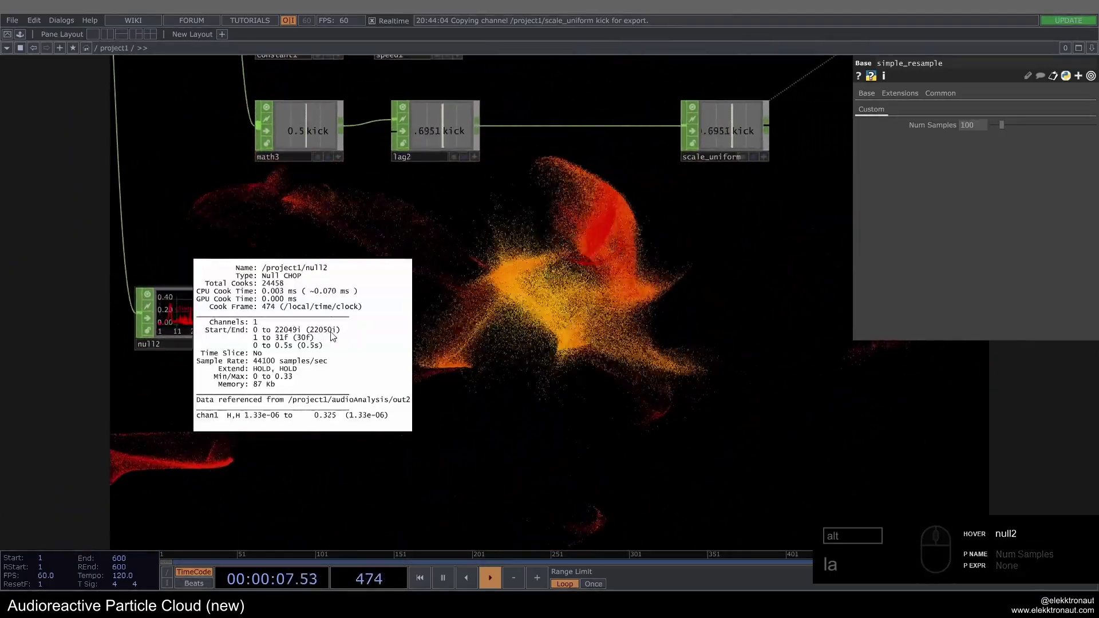
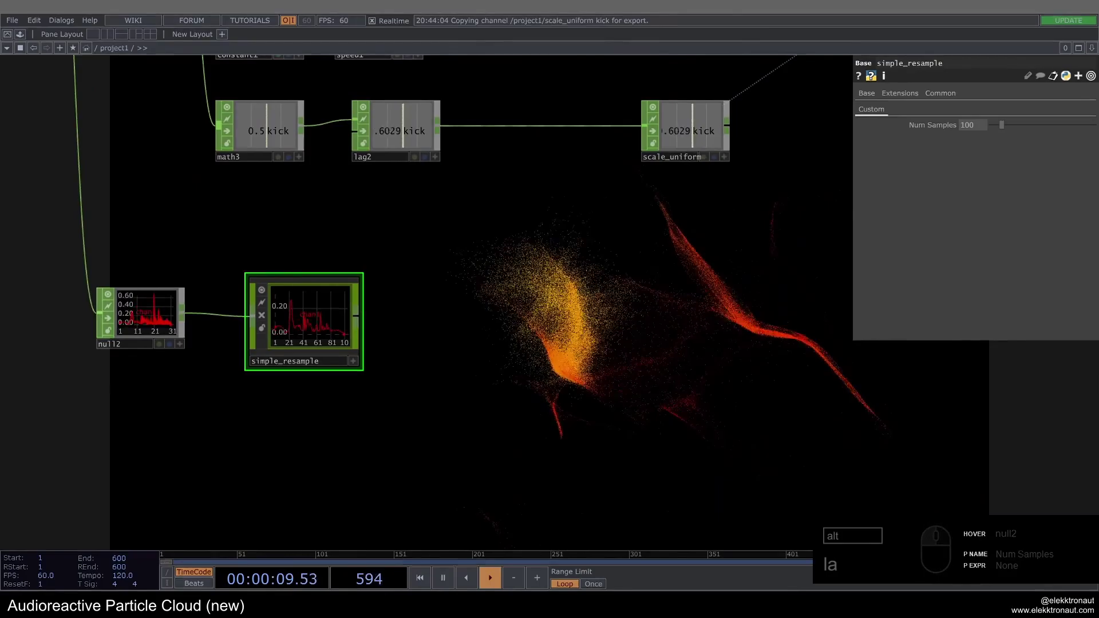
pyautogui.rightClick(368, 314)
pyautogui.rightClick(364, 316)
pyautogui.press('BackSpace')
pyautogui.write('a')
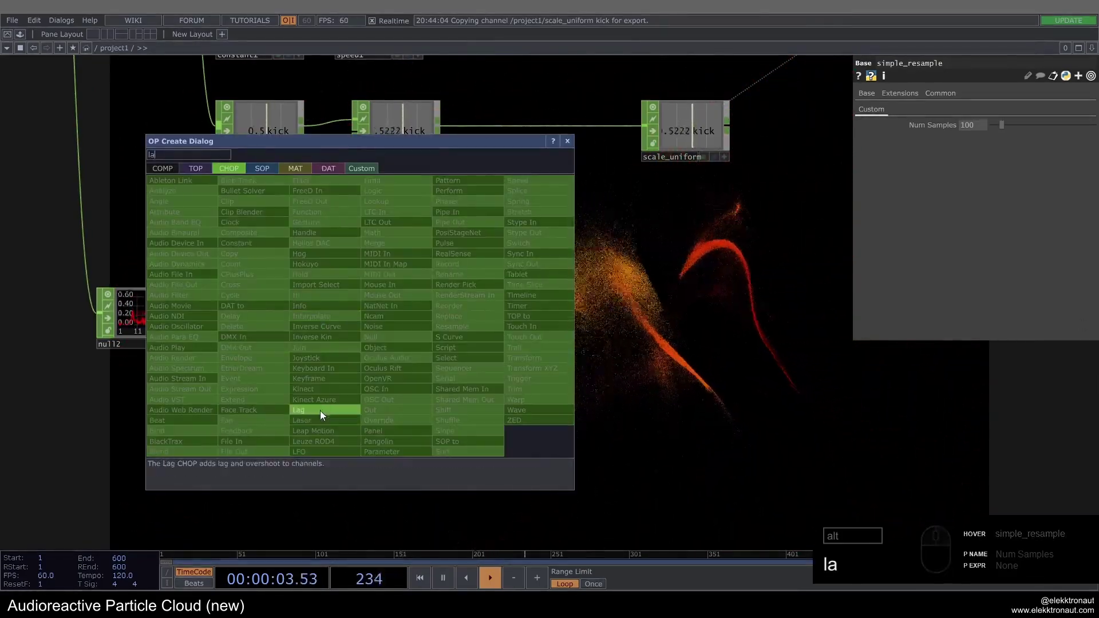
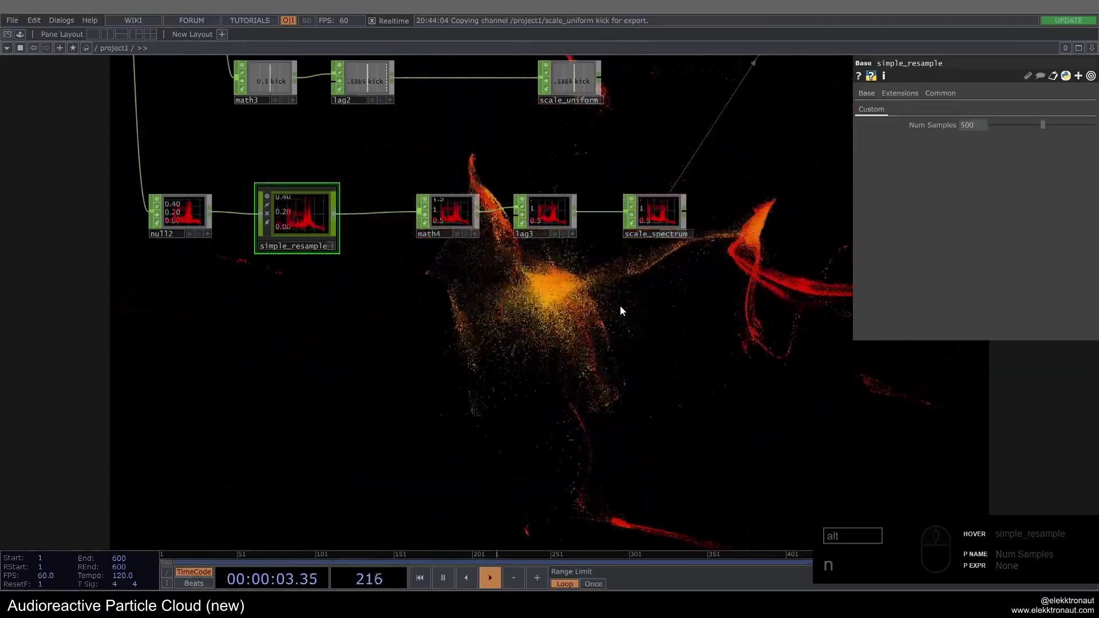
# - Chain math4, lag3 and null scale_spectrum at 500 samples into particlesGpu's size lookup
pyautogui.click(623, 297)
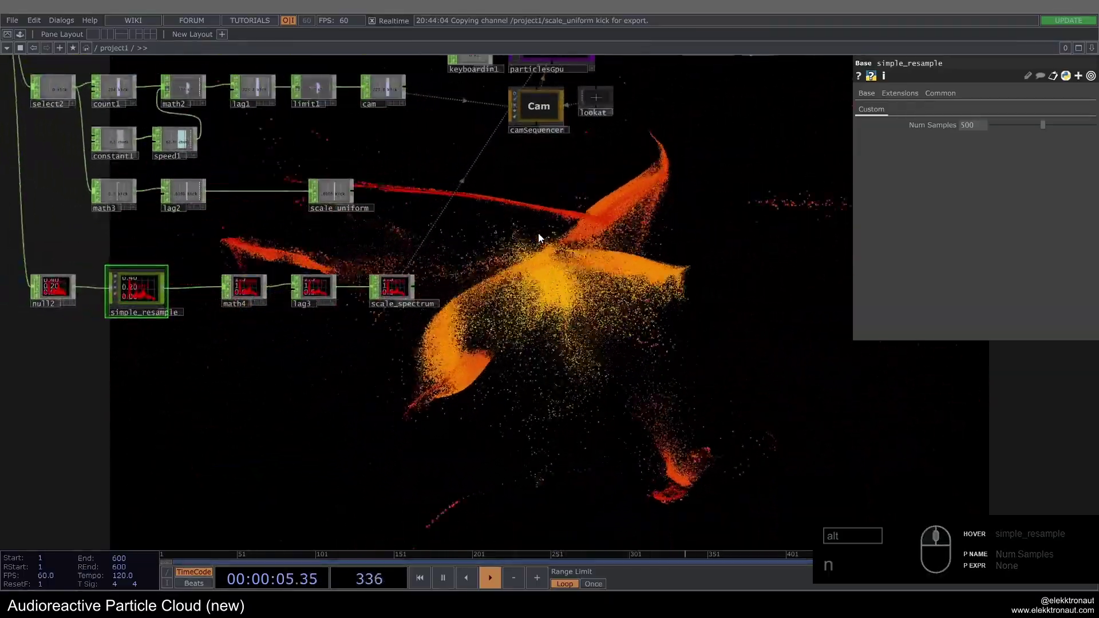
pyautogui.moveTo(502, 225); pyautogui.dragTo(467, 289)
pyautogui.click(473, 274)
pyautogui.write('nnn')
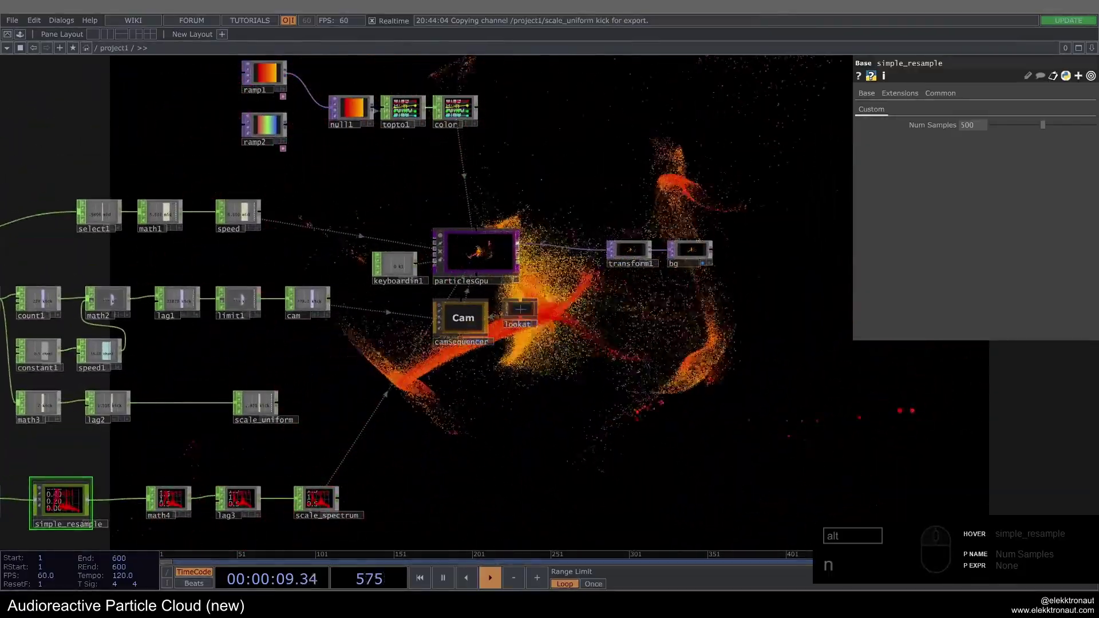
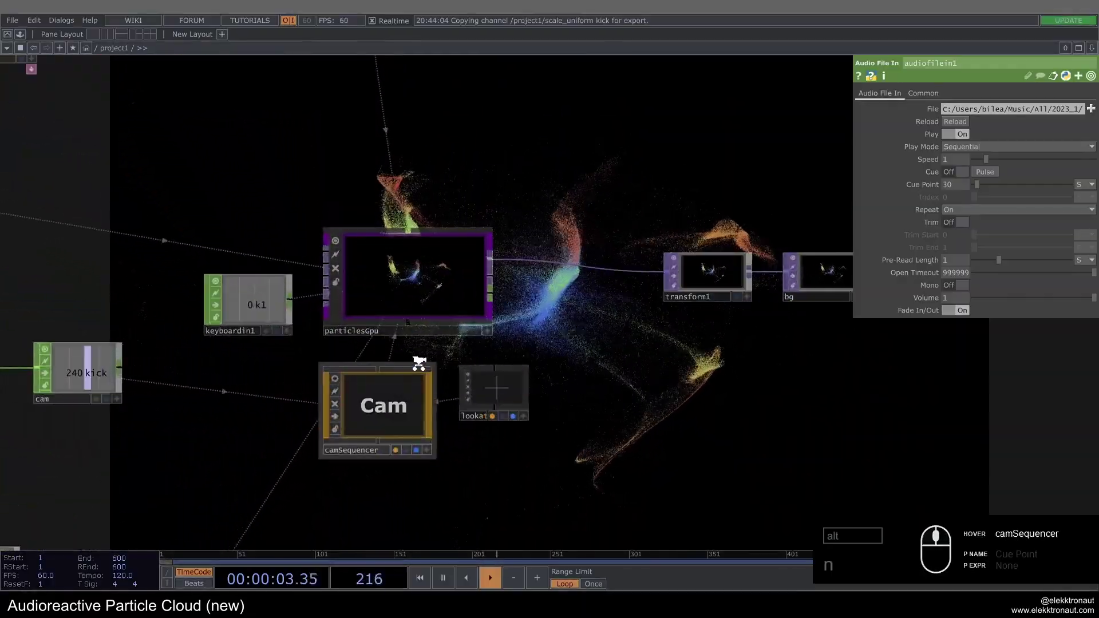
# - Add a Switch TOP after the ramps and wire ramp2 into it
pyautogui.click(335, 283)
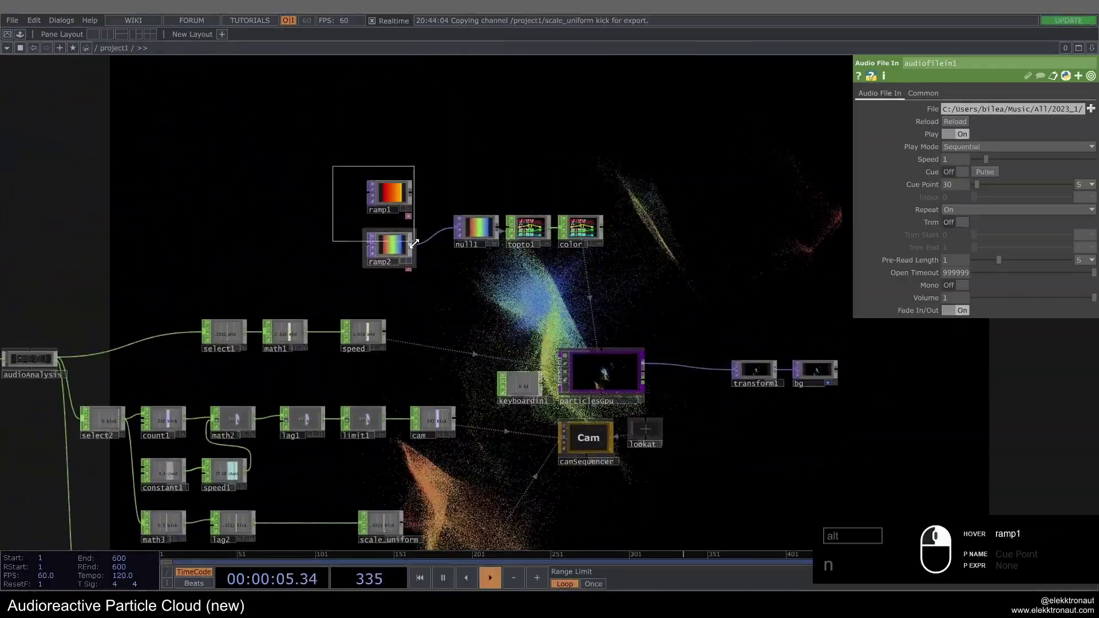
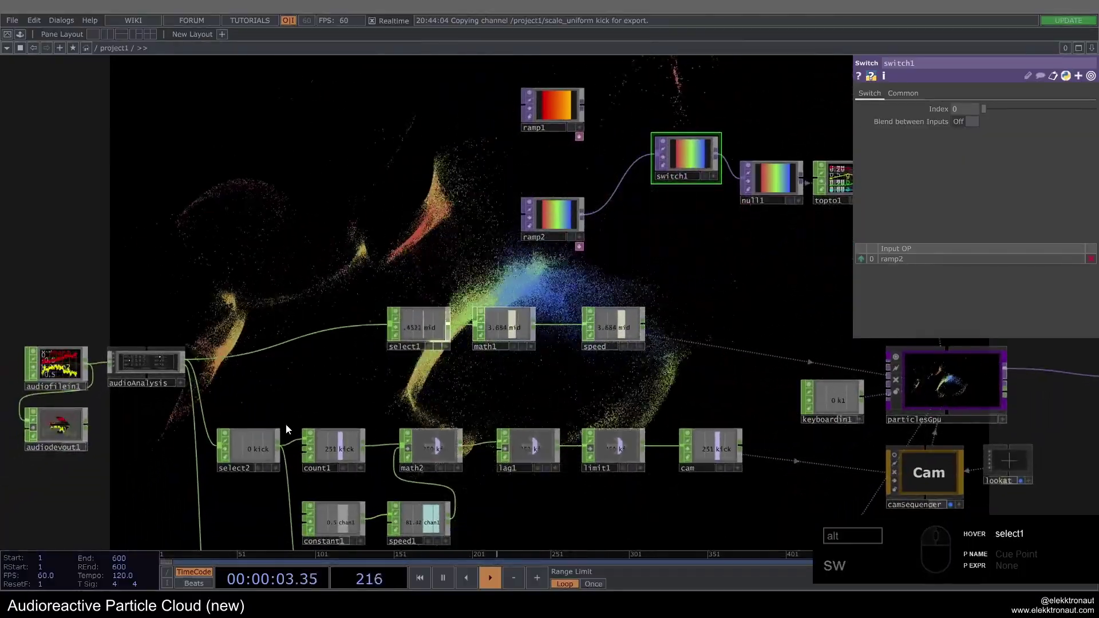
pyautogui.click(325, 386)
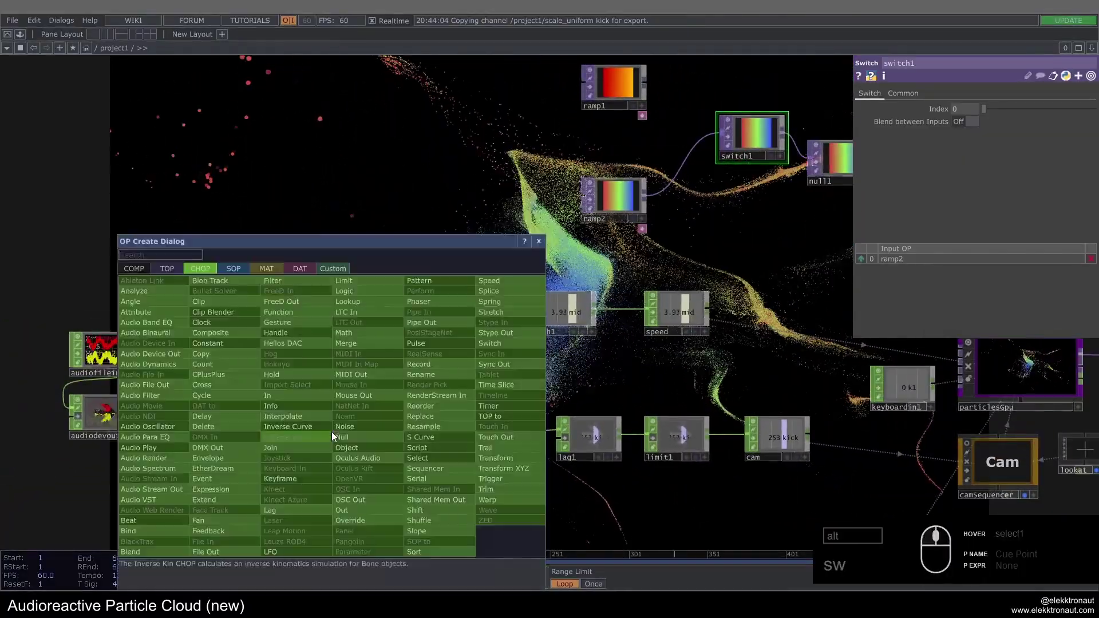
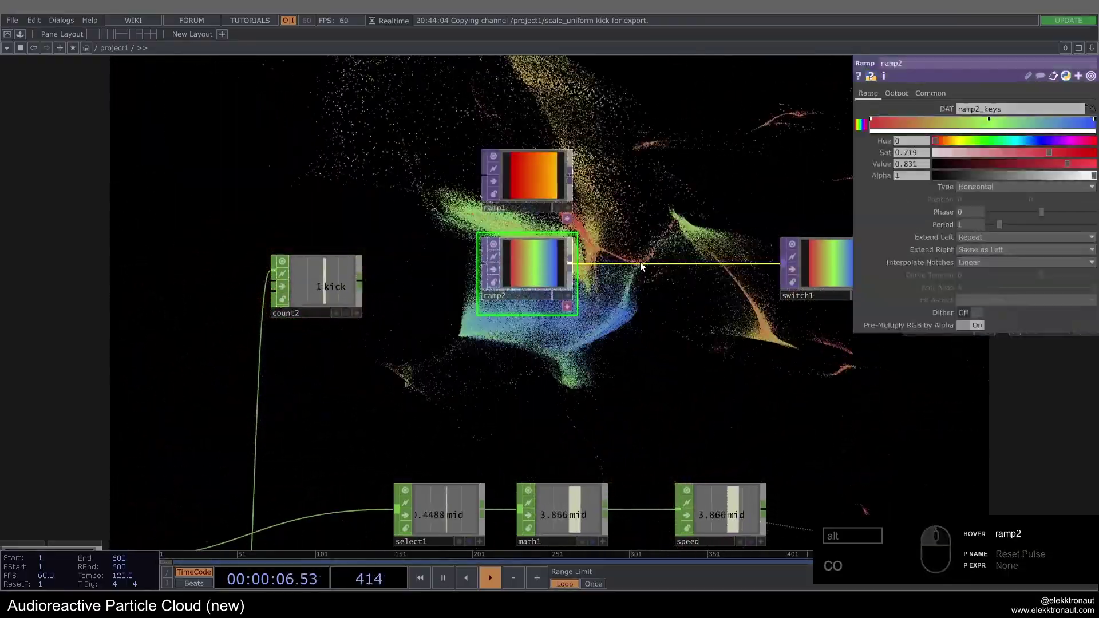
pyautogui.moveTo(643, 269); pyautogui.dragTo(660, 259)
pyautogui.click(660, 260)
# - Copy ramp2 as ramp3 below it and adjust its colour gradient
pyautogui.rightClick(660, 259)
pyautogui.click(768, 148)
pyautogui.click(688, 235)
pyautogui.moveTo(527, 265); pyautogui.dragTo(992, 126)
pyautogui.click(992, 128)
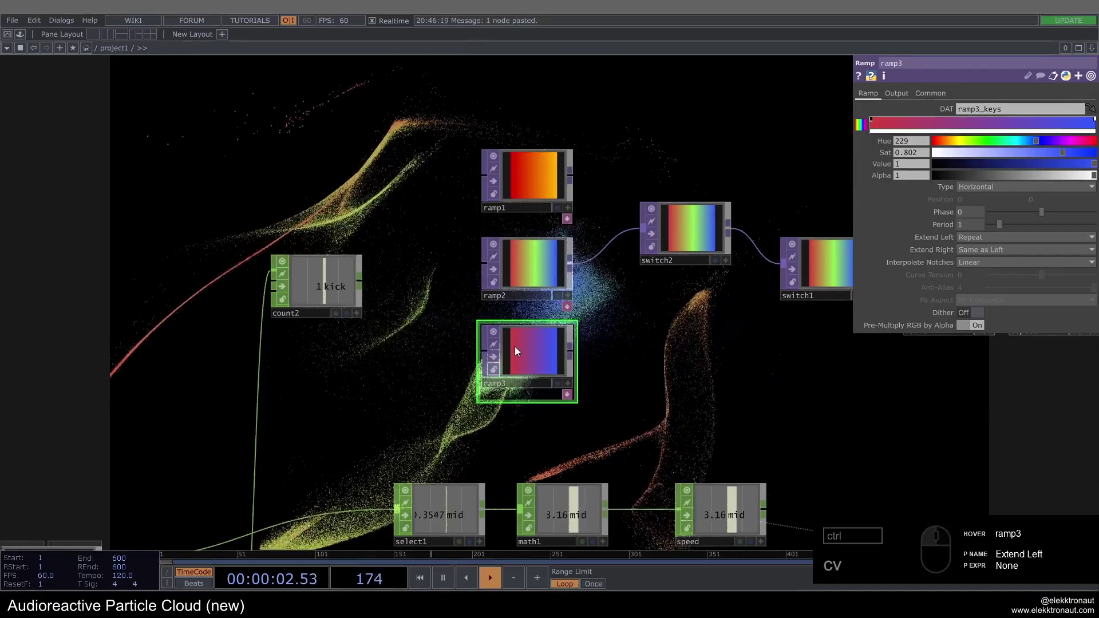
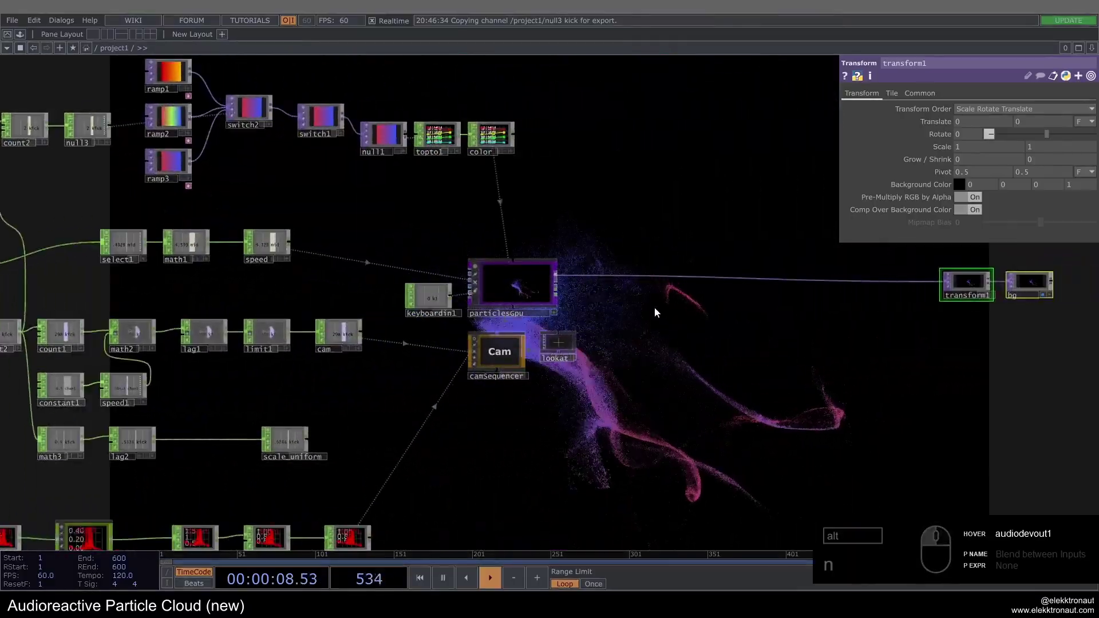
# - Navigate to the particle and transform nodes and ready the spot for new post-processing
pyautogui.click(754, 327)
pyautogui.moveTo(845, 354); pyautogui.dragTo(708, 288)
pyautogui.click(709, 288)
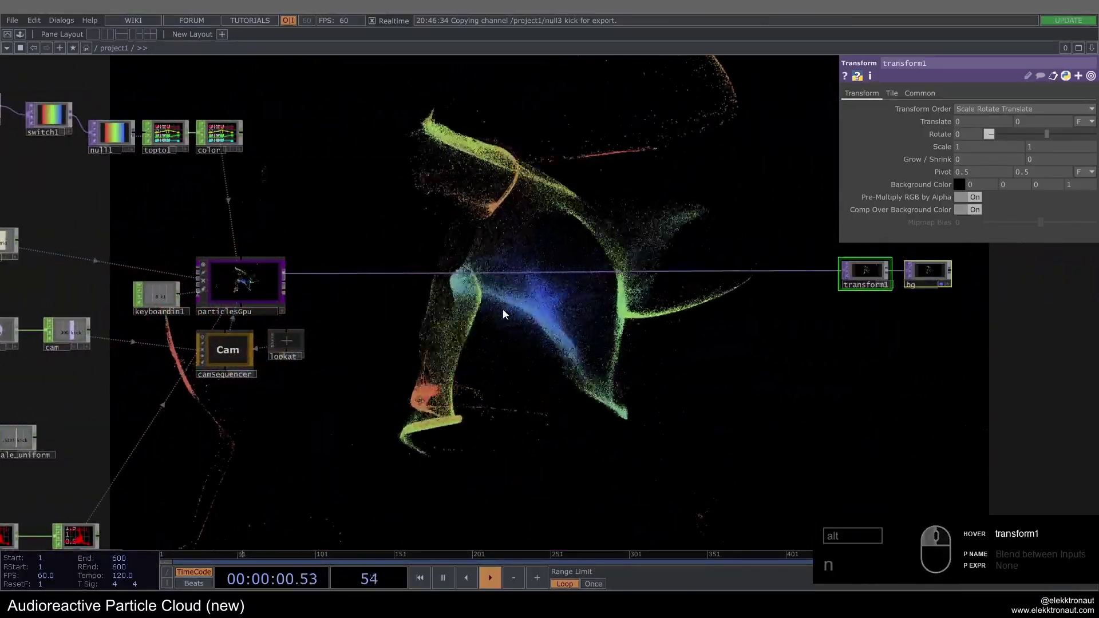
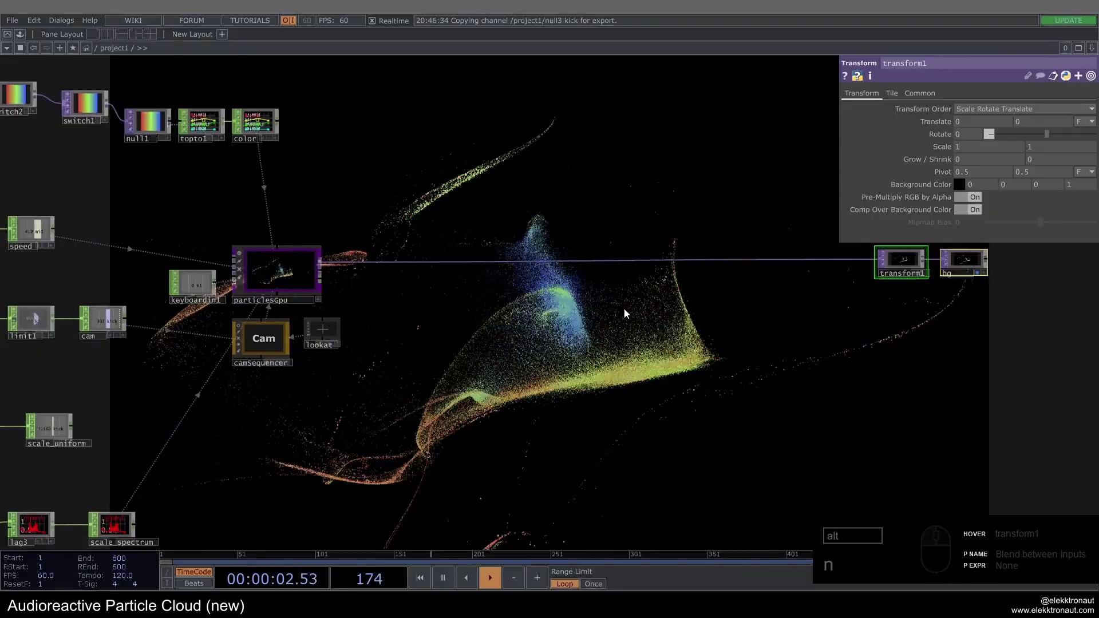
pyautogui.moveTo(22, 35); pyautogui.dragTo(56, 82)
pyautogui.middleClick(53, 81)
pyautogui.click(59, 85)
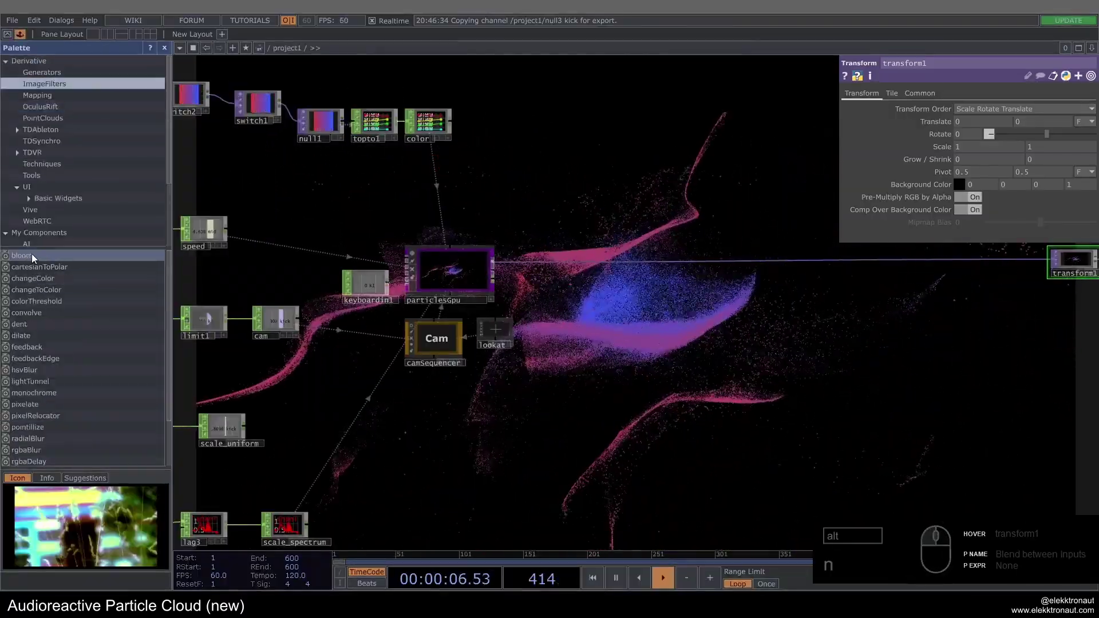
pyautogui.click(170, 56)
pyautogui.middleClick(410, 309)
pyautogui.moveTo(390, 248); pyautogui.dragTo(406, 240)
pyautogui.click(406, 239)
# - Add a Luma Blur TOP (lumablur1) and a new Ramp TOP (ramp4) beside the particle output
pyautogui.press('alt+l')
pyautogui.write('lum')
pyautogui.moveTo(307, 302); pyautogui.dragTo(278, 259)
pyautogui.middleClick(288, 248)
pyautogui.write('a')
pyautogui.click(329, 140)
pyautogui.click(463, 301)
# - Wire particlesGpu into lumablur1 and its output onward, then select ramp4 for editing
pyautogui.moveTo(906, 99); pyautogui.dragTo(976, 120)
pyautogui.moveTo(985, 124); pyautogui.dragTo(817, 128)
pyautogui.click(977, 196)
pyautogui.moveTo(980, 205); pyautogui.dragTo(1067, 132)
pyautogui.moveTo(876, 125); pyautogui.dragTo(922, 163)
pyautogui.click(471, 294)
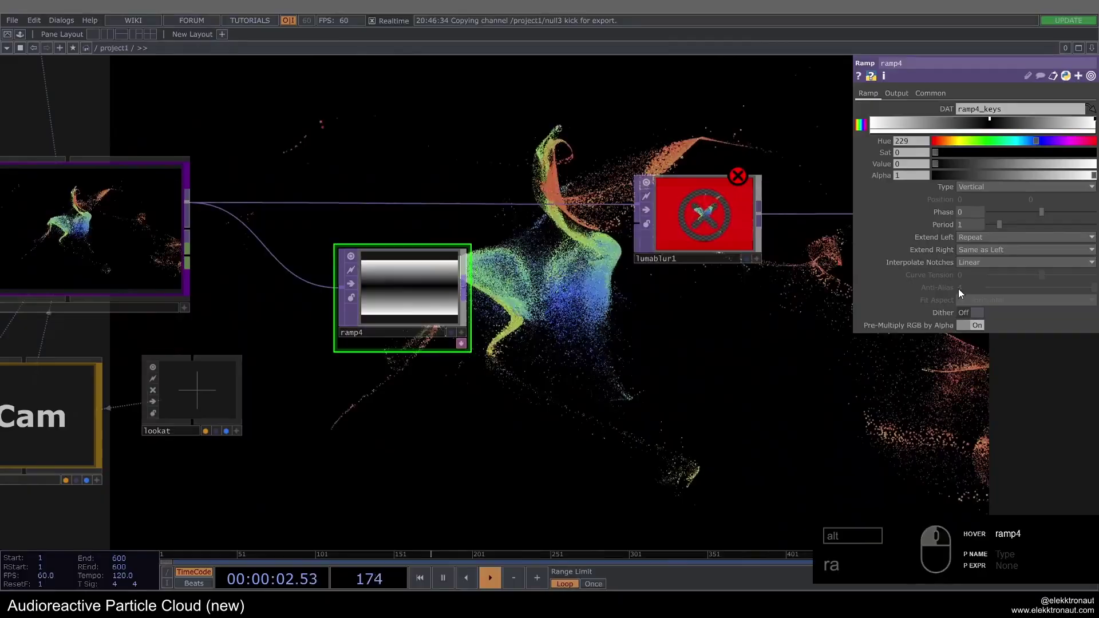
# - Set ramp4 Interpolate to Hermite and connect it as lumablur1's blur map
pyautogui.click(964, 268)
pyautogui.click(988, 311)
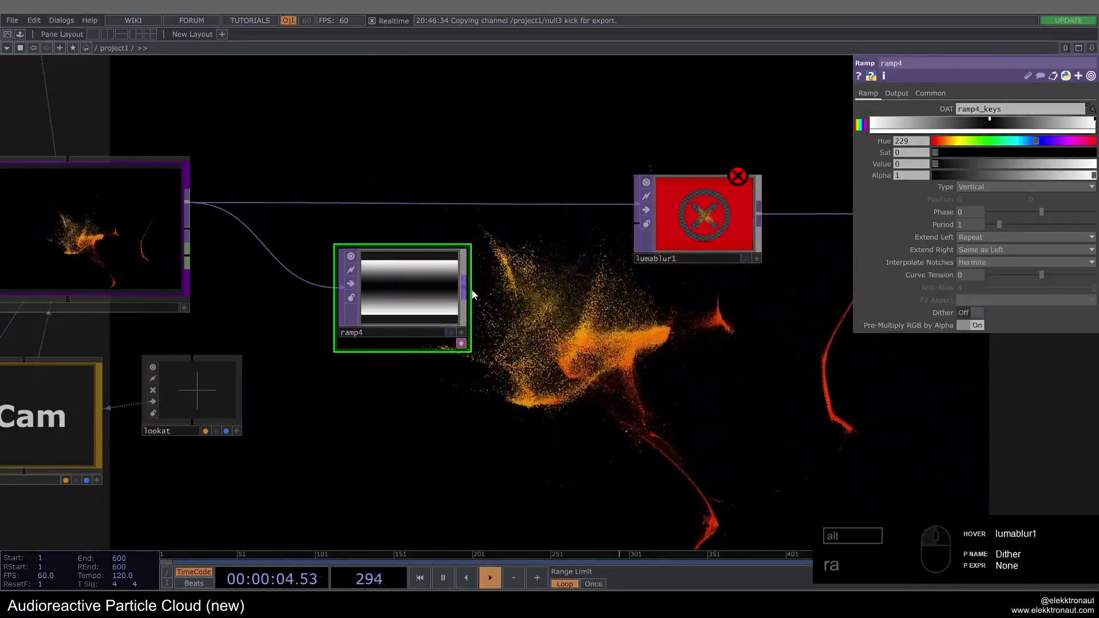
pyautogui.moveTo(485, 295); pyautogui.dragTo(999, 177)
pyautogui.click(976, 176)
# - Adjust lumablur1's Black and White Filter Width, ending with White Filter Width 50
pyautogui.moveTo(957, 163); pyautogui.dragTo(704, 120)
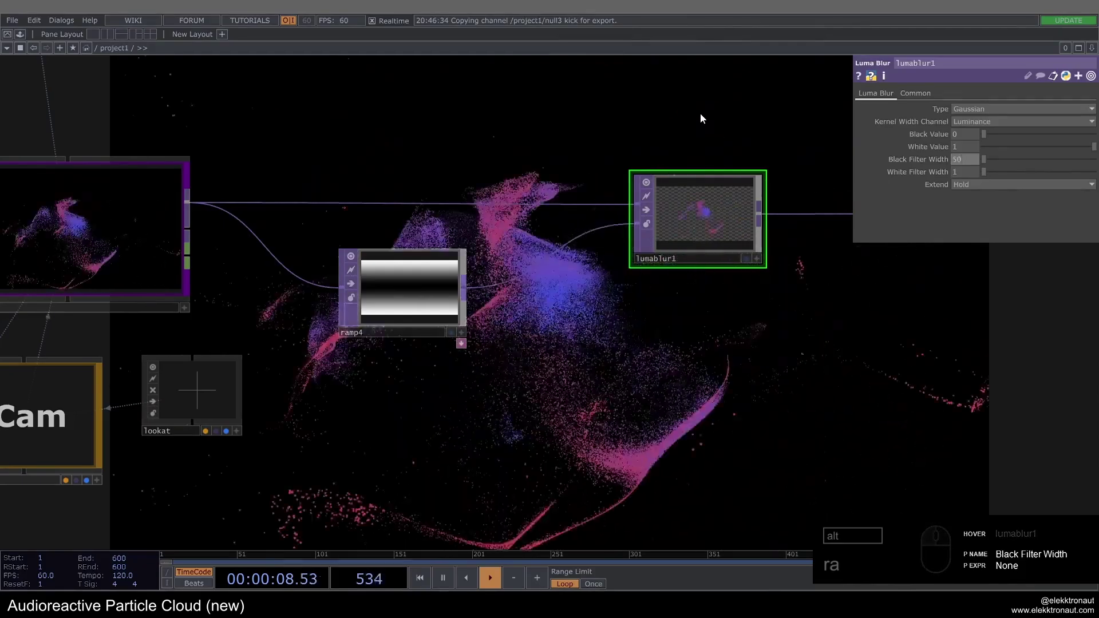
pyautogui.click(632, 309)
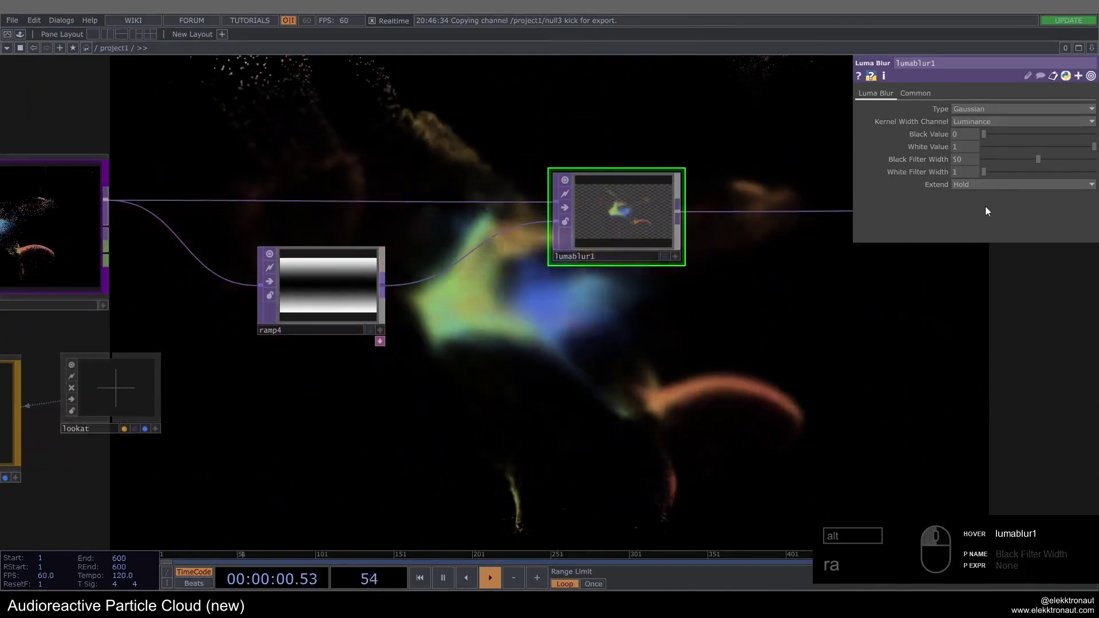
pyautogui.moveTo(997, 165); pyautogui.dragTo(970, 171)
pyautogui.click(949, 177)
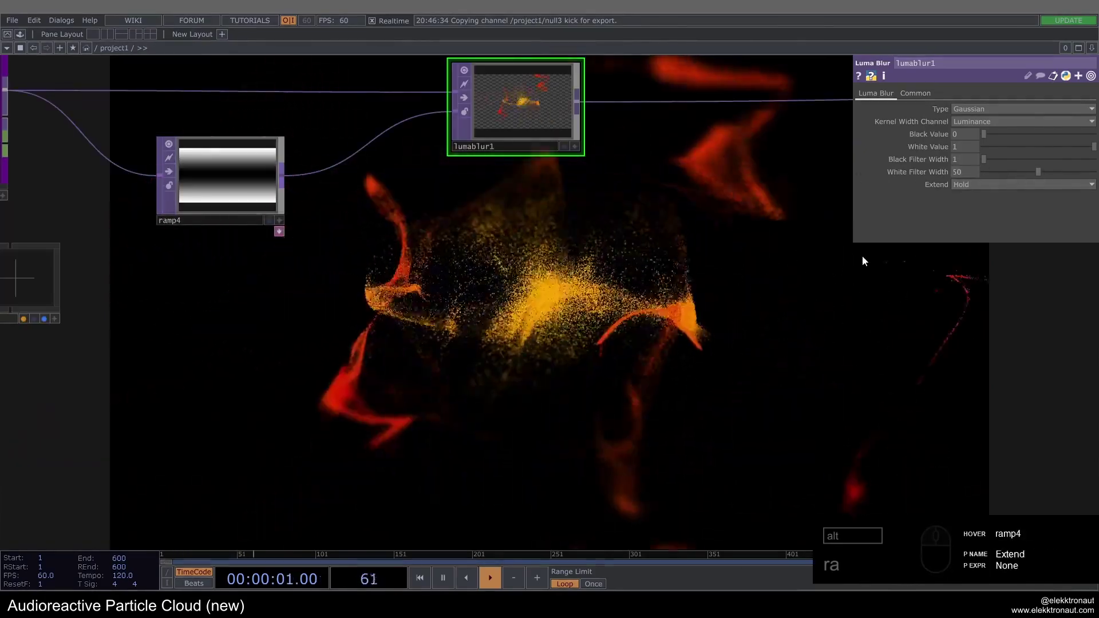
pyautogui.click(974, 179)
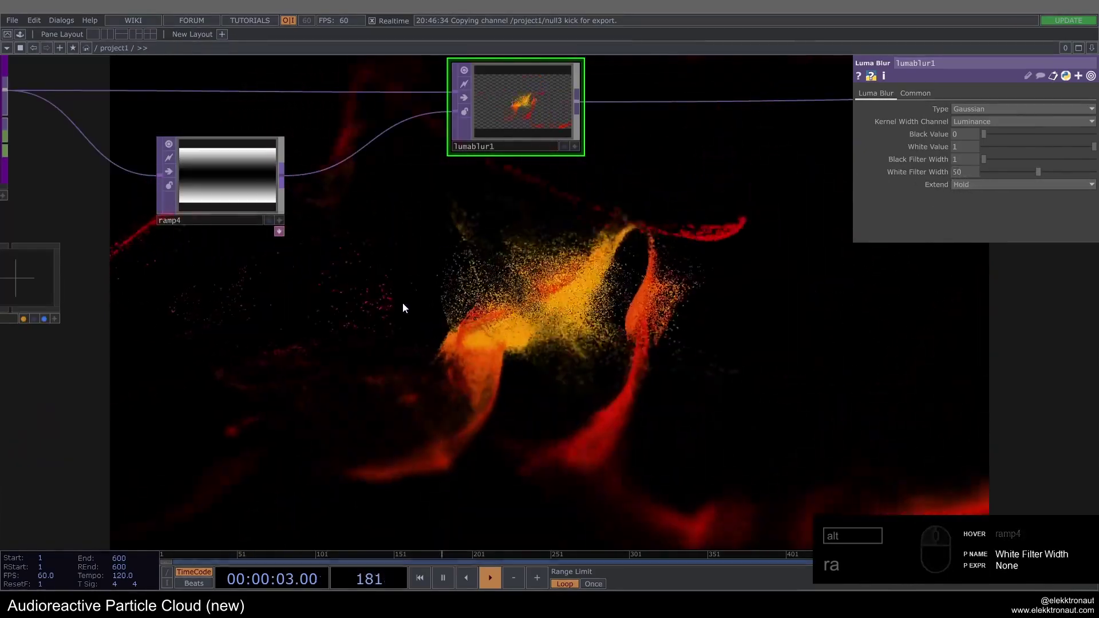
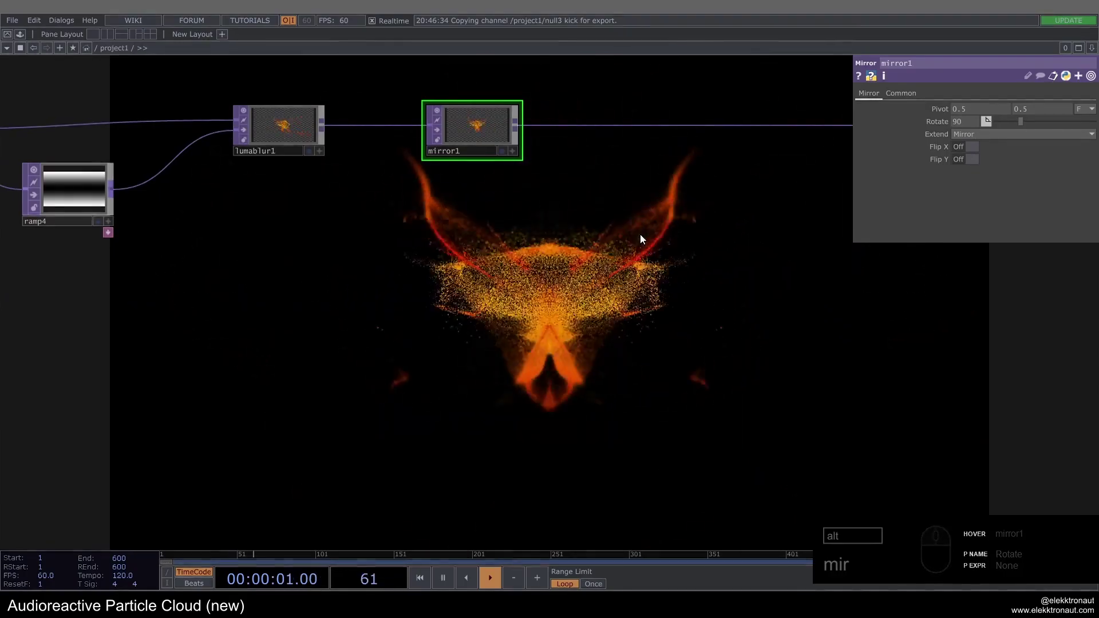
# - Pan the network to bring the particlesGpu component into view
pyautogui.moveTo(641, 237); pyautogui.dragTo(675, 234)
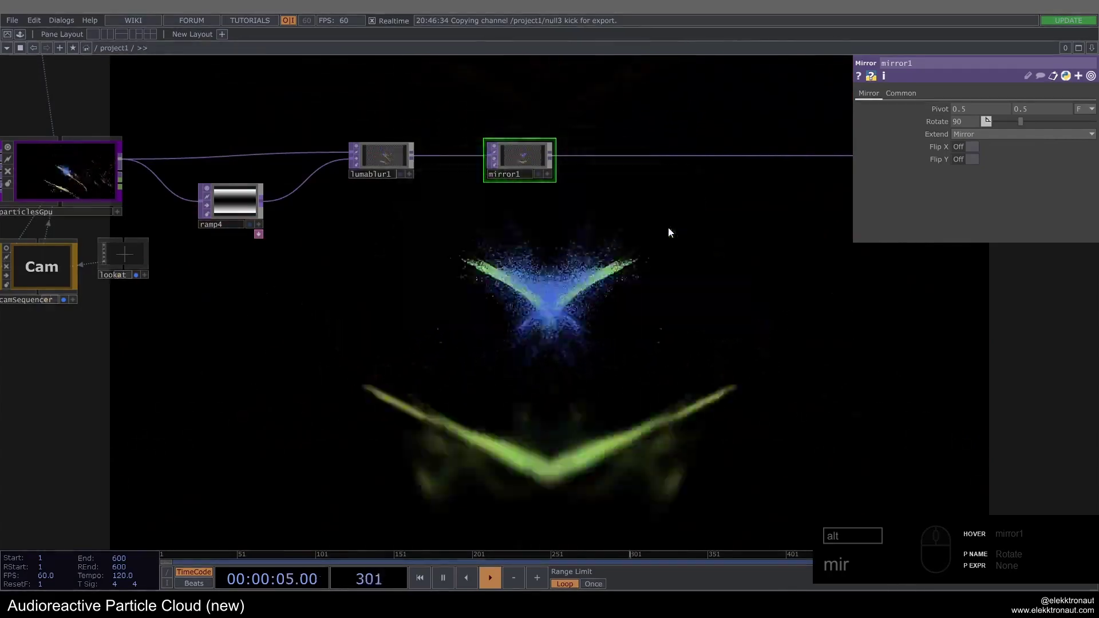
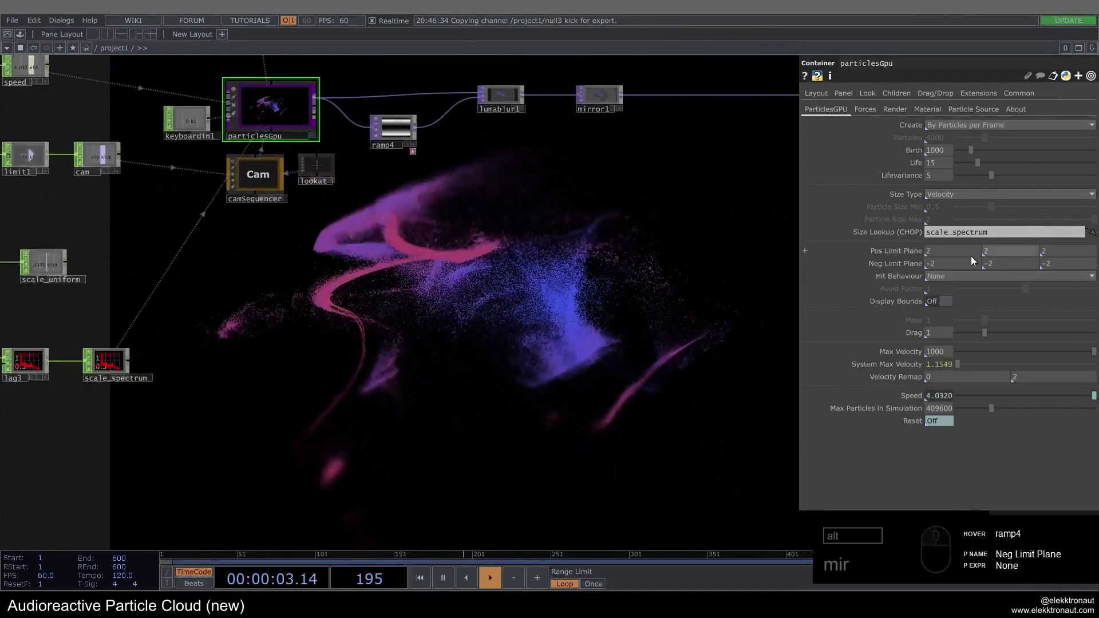
pyautogui.click(446, 201)
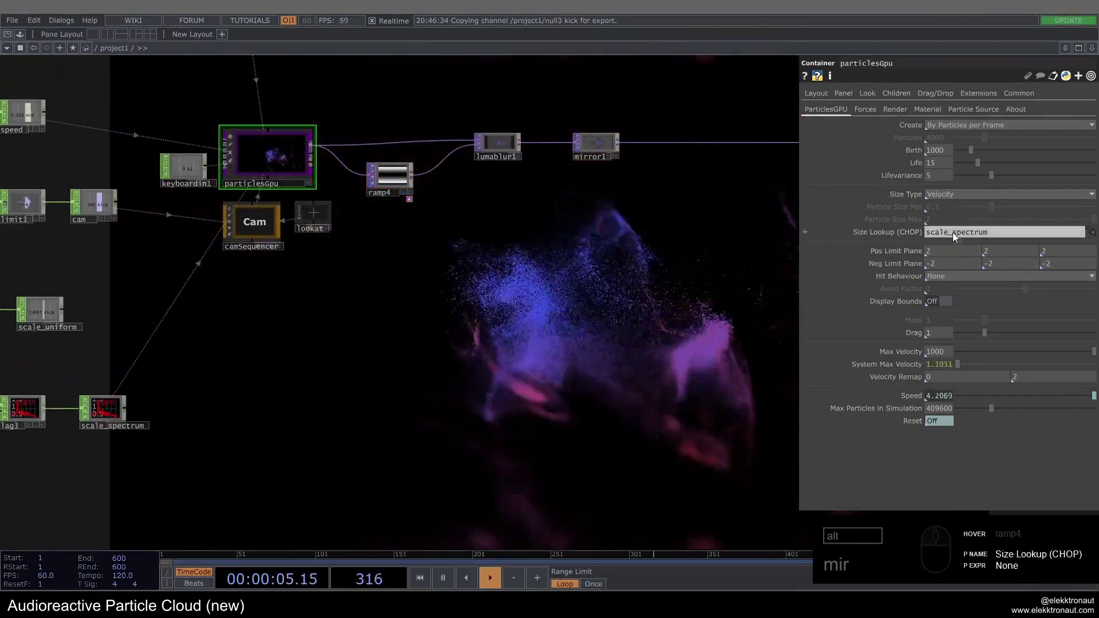
pyautogui.click(950, 281)
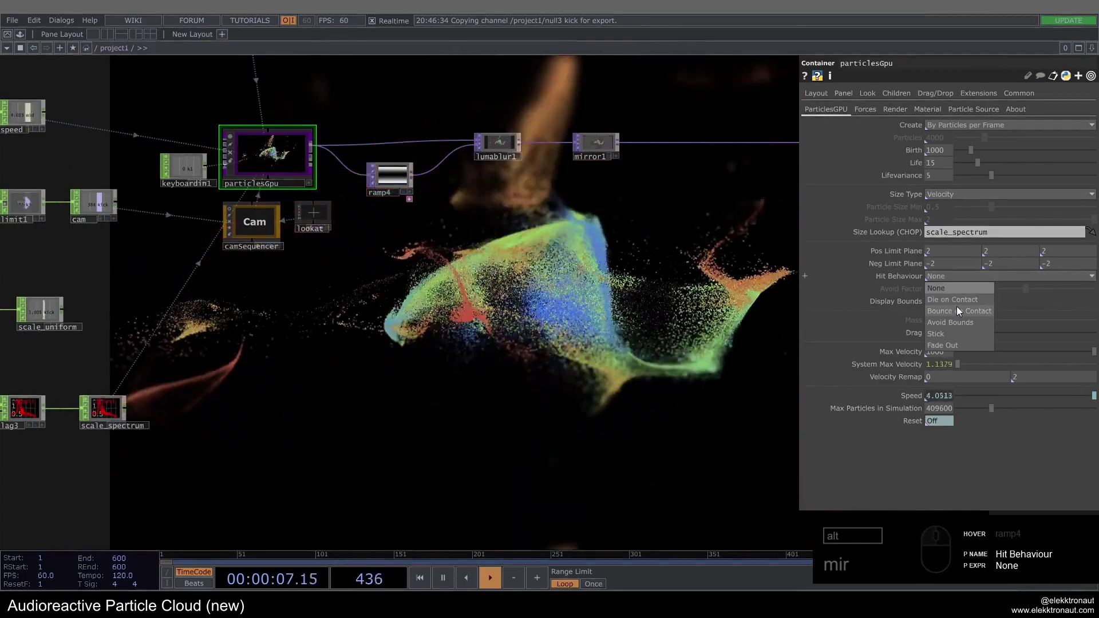
pyautogui.click(954, 334)
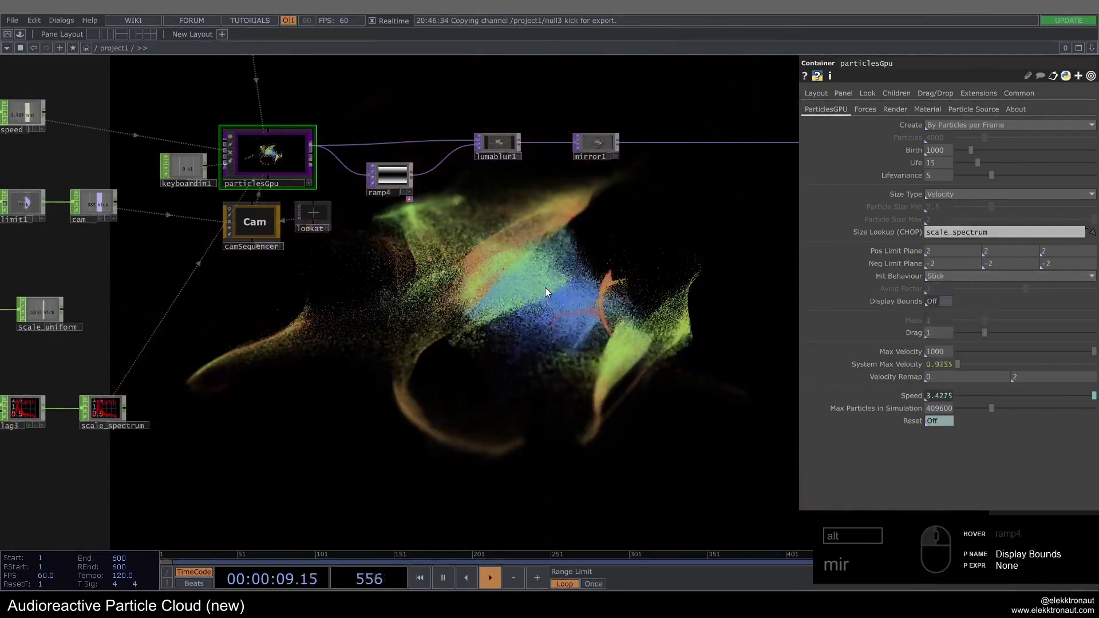
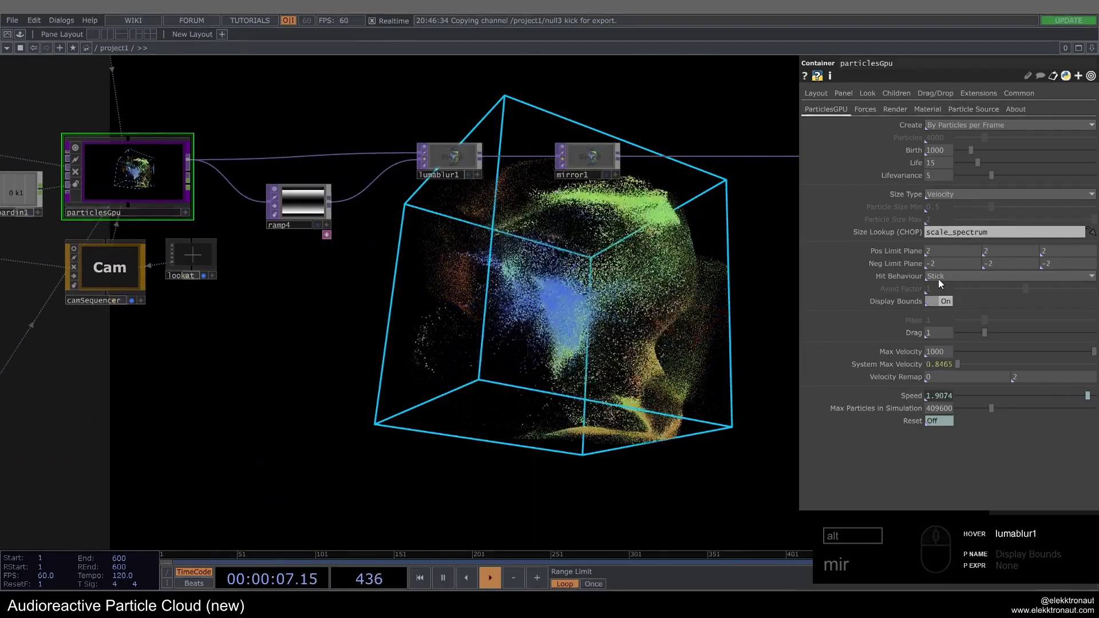
pyautogui.click(944, 302)
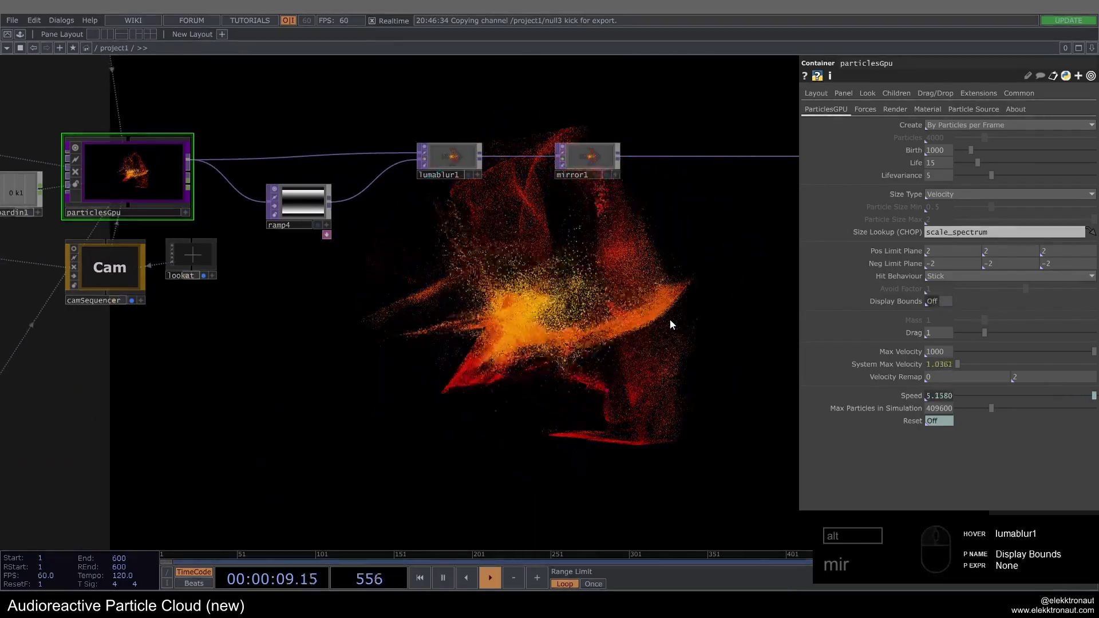
pyautogui.click(581, 318)
pyautogui.click(971, 281)
pyautogui.click(961, 304)
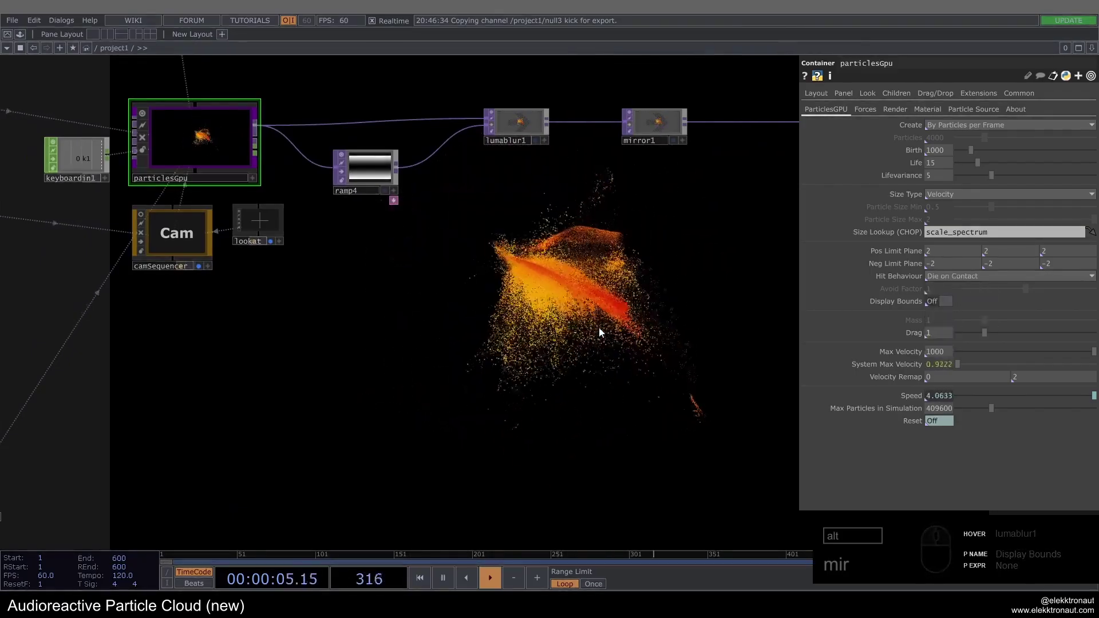
pyautogui.moveTo(951, 280); pyautogui.dragTo(966, 314)
pyautogui.click(966, 315)
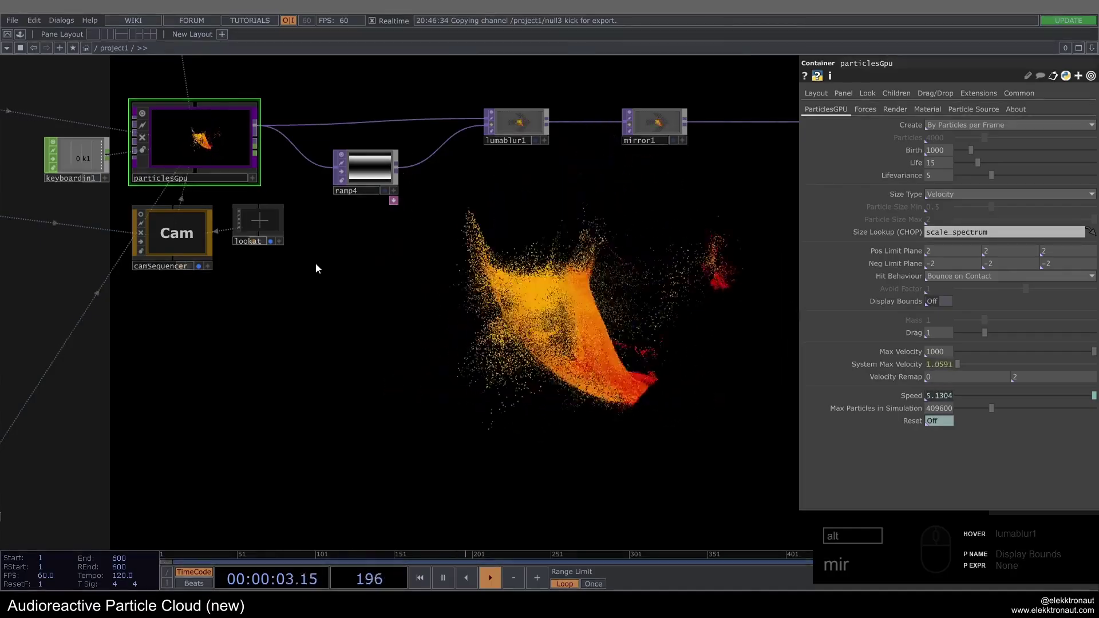
pyautogui.moveTo(941, 278); pyautogui.dragTo(547, 296)
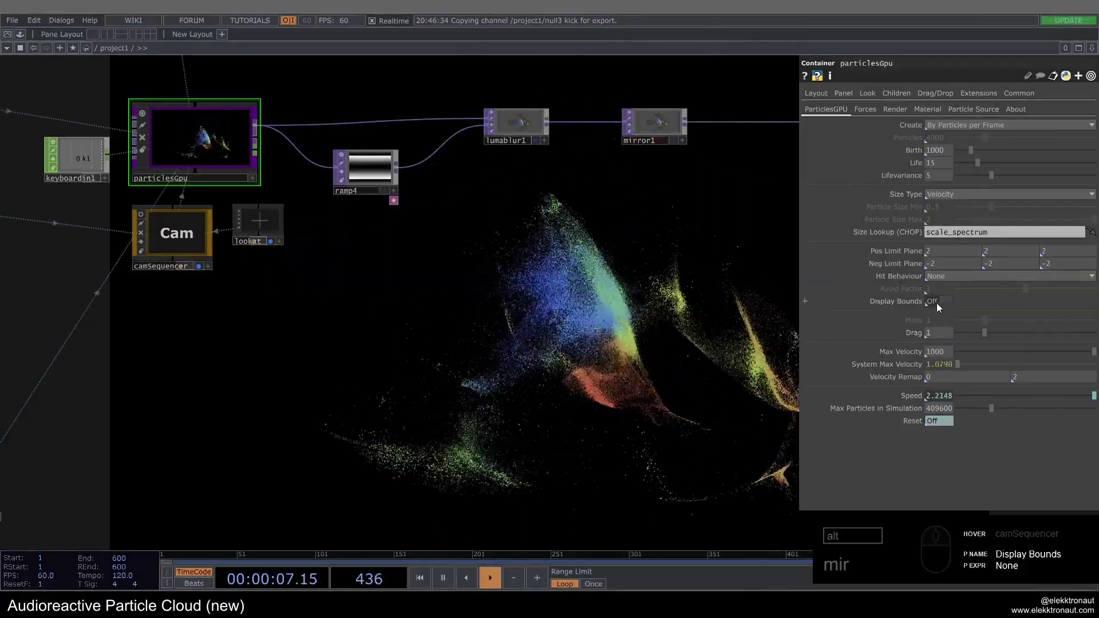
pyautogui.moveTo(863, 115); pyautogui.dragTo(905, 338)
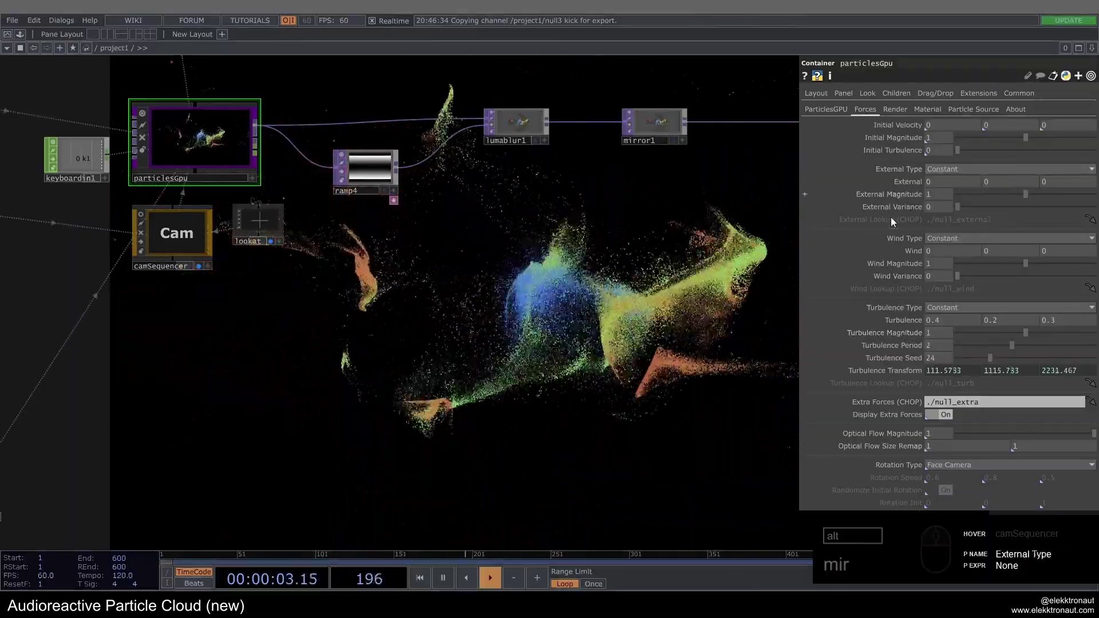
pyautogui.click(897, 112)
pyautogui.moveTo(947, 183); pyautogui.dragTo(966, 254)
pyautogui.moveTo(966, 254); pyautogui.dragTo(958, 225)
pyautogui.moveTo(954, 179); pyautogui.dragTo(665, 307)
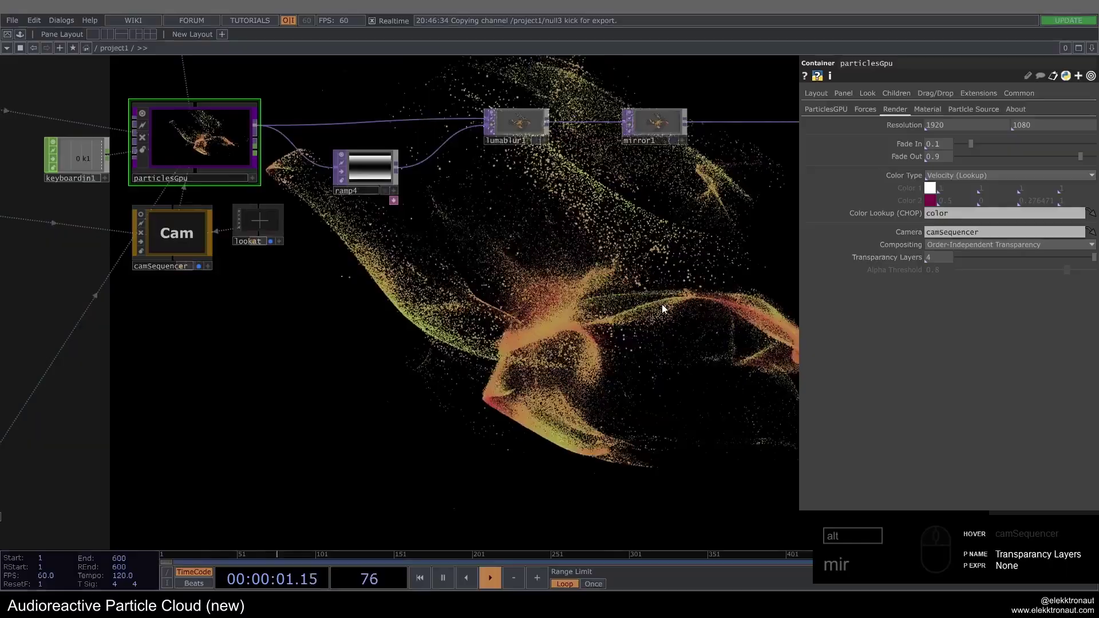
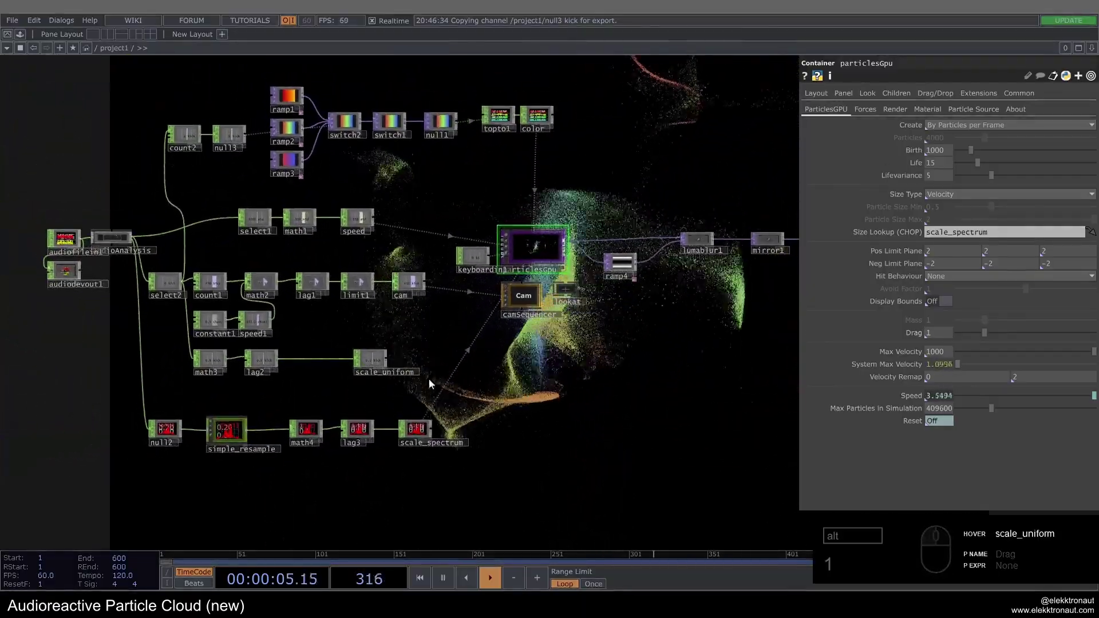
# - Hide the network with key 1 to view the particle cloud output full-screen
pyautogui.moveTo(423, 197); pyautogui.dragTo(392, 221)
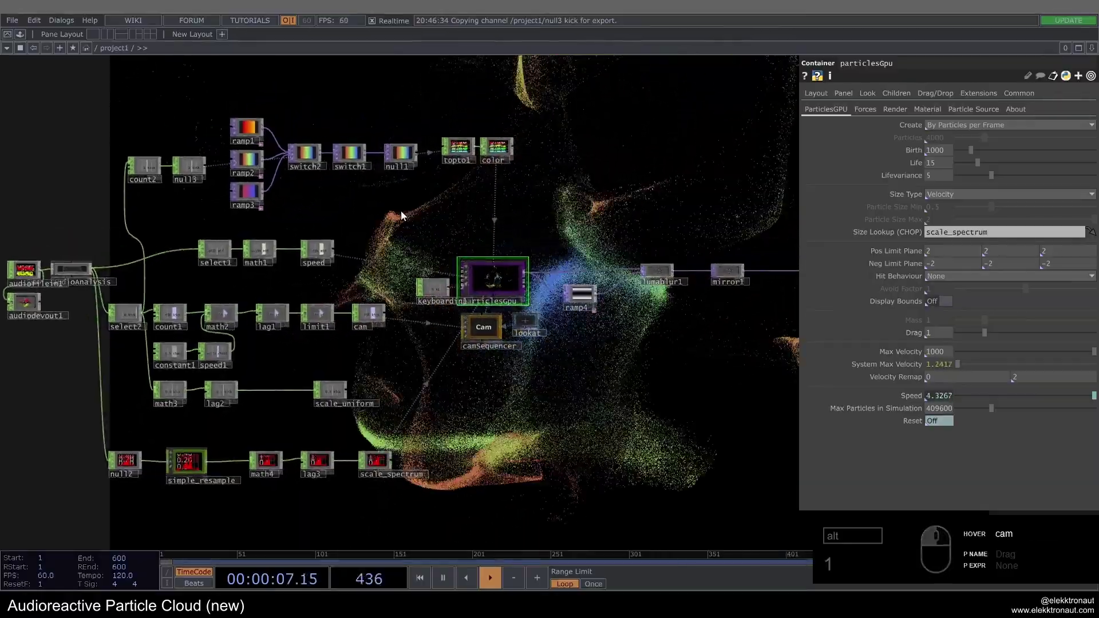
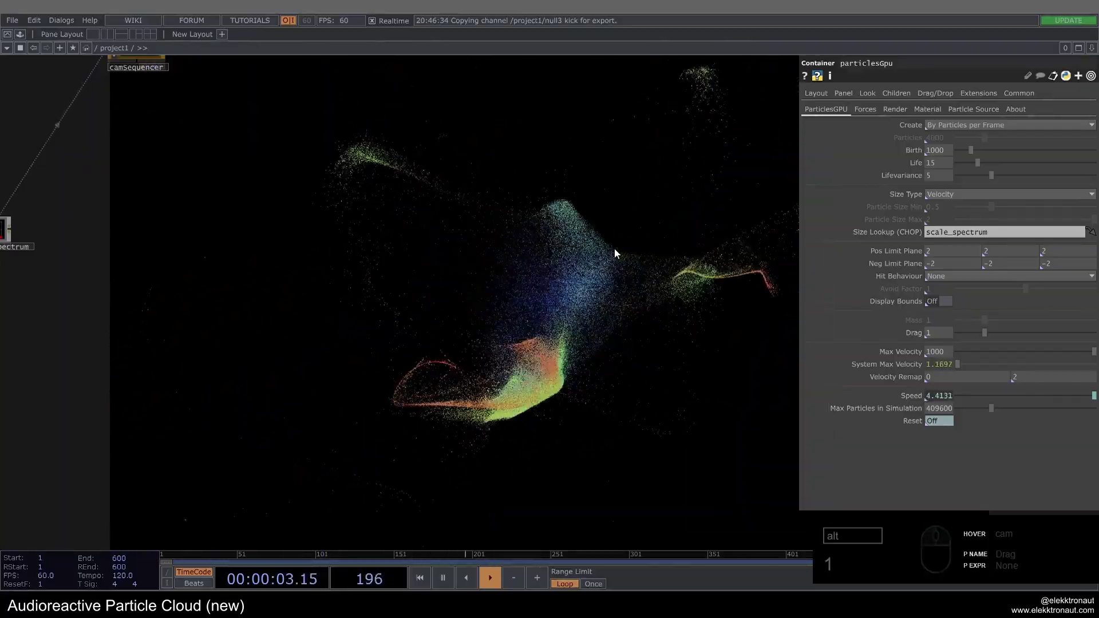
pyautogui.write('1')
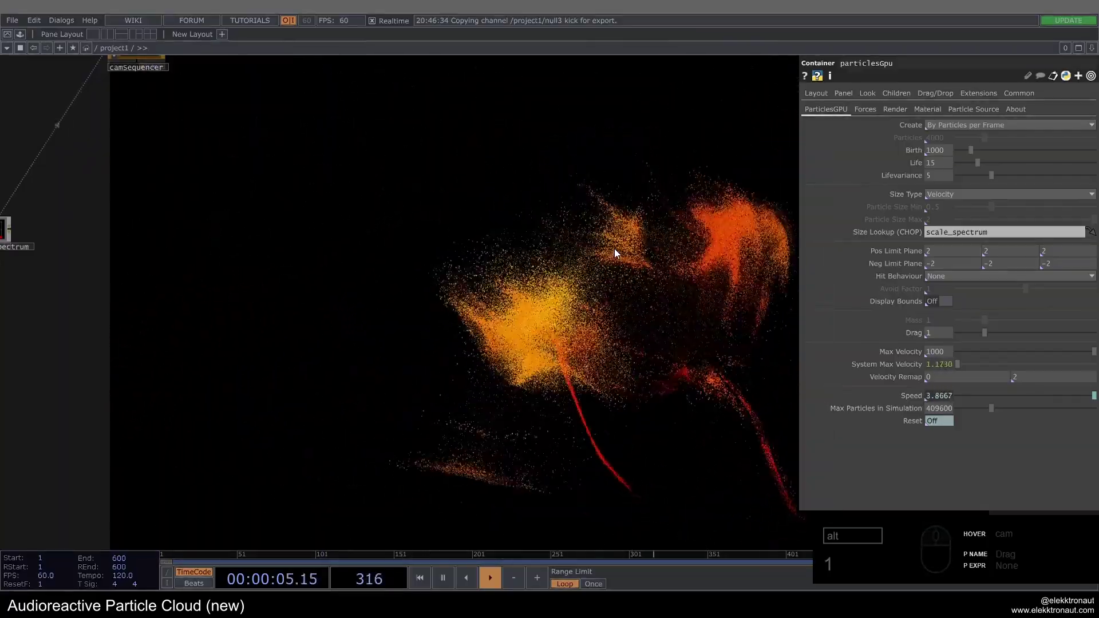